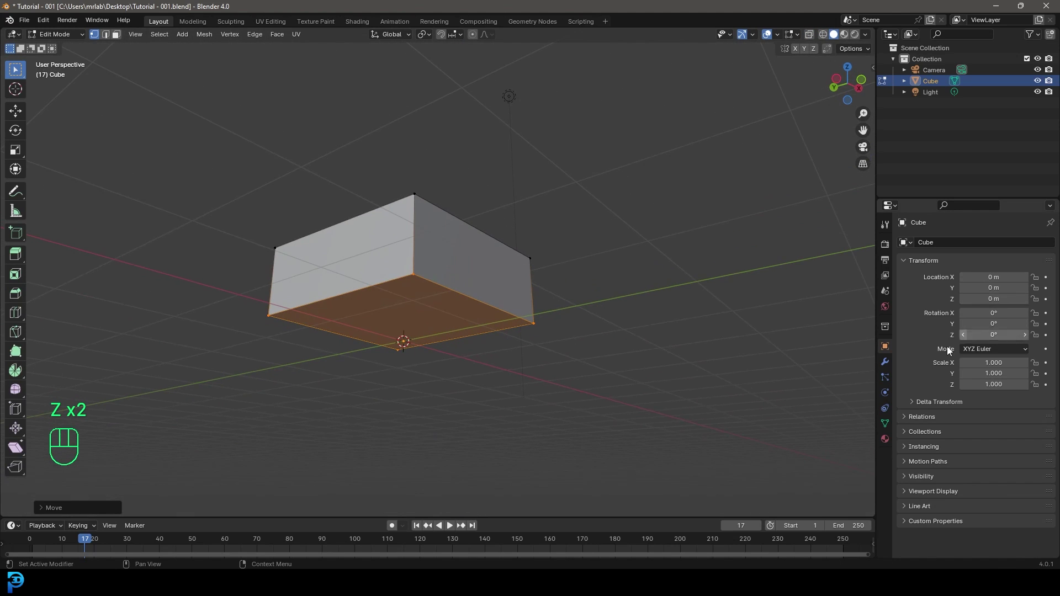
Add a Mirror modifier on Z only with Clipping so the half cube becomes a full box.
left_click(888, 364)
left_click_drag(978, 243, 838, 262)
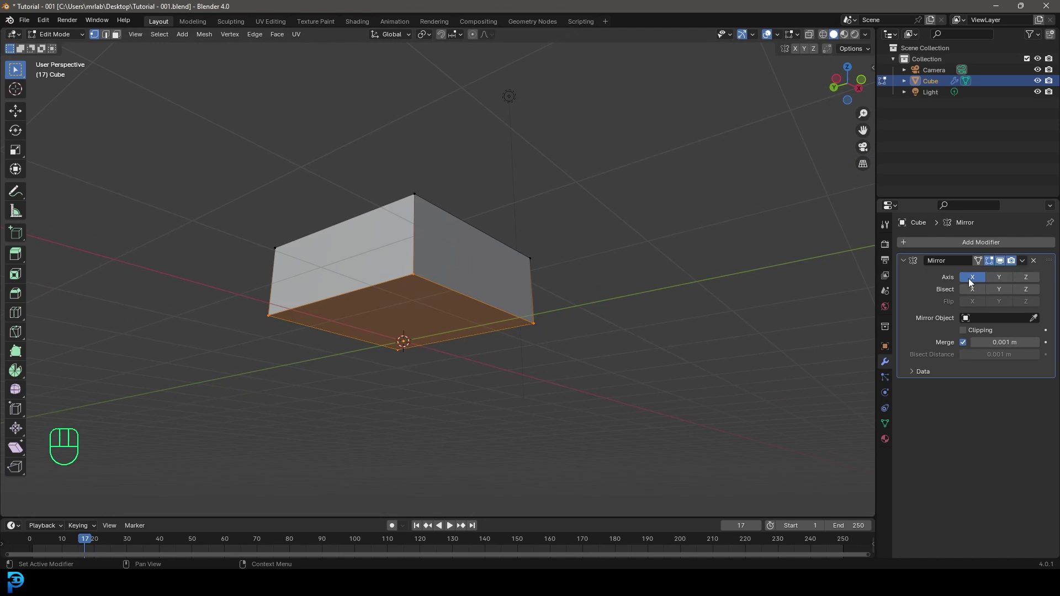
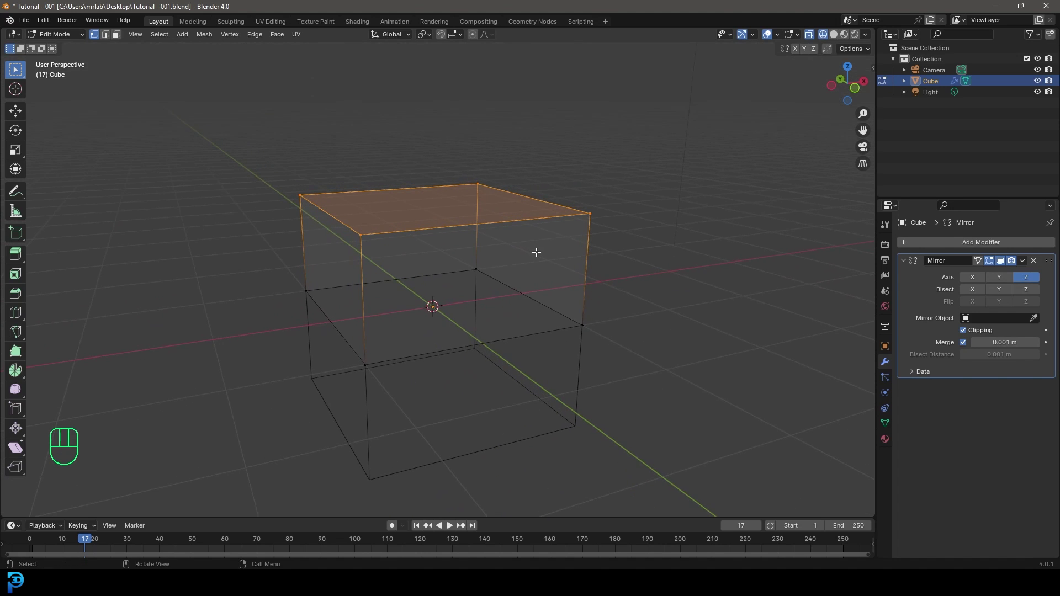
Separate the top face as its own lid object and fatten the remaining walls outward.
key("p")
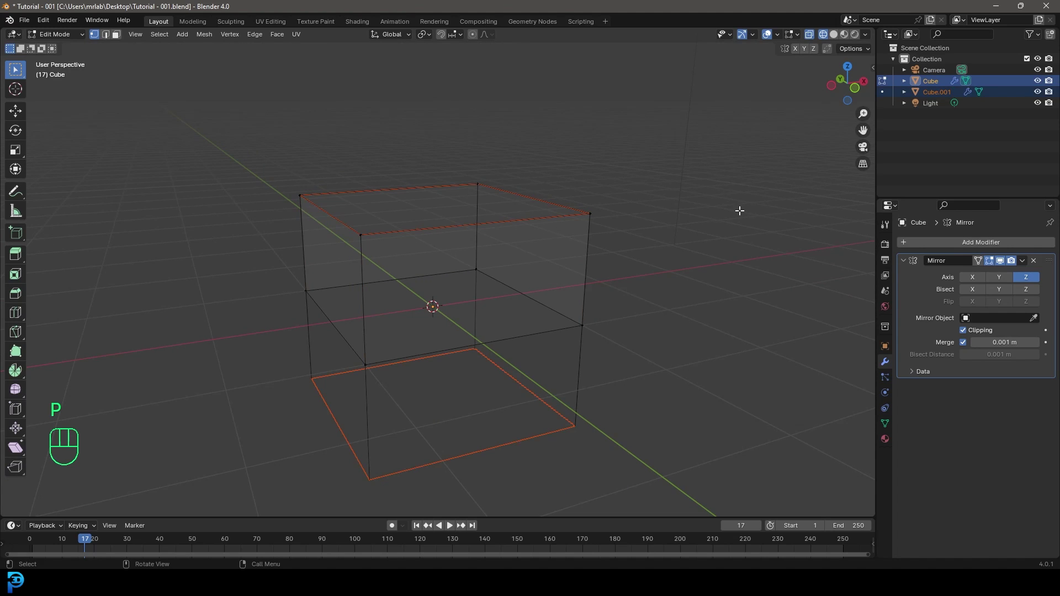
key("Tab")
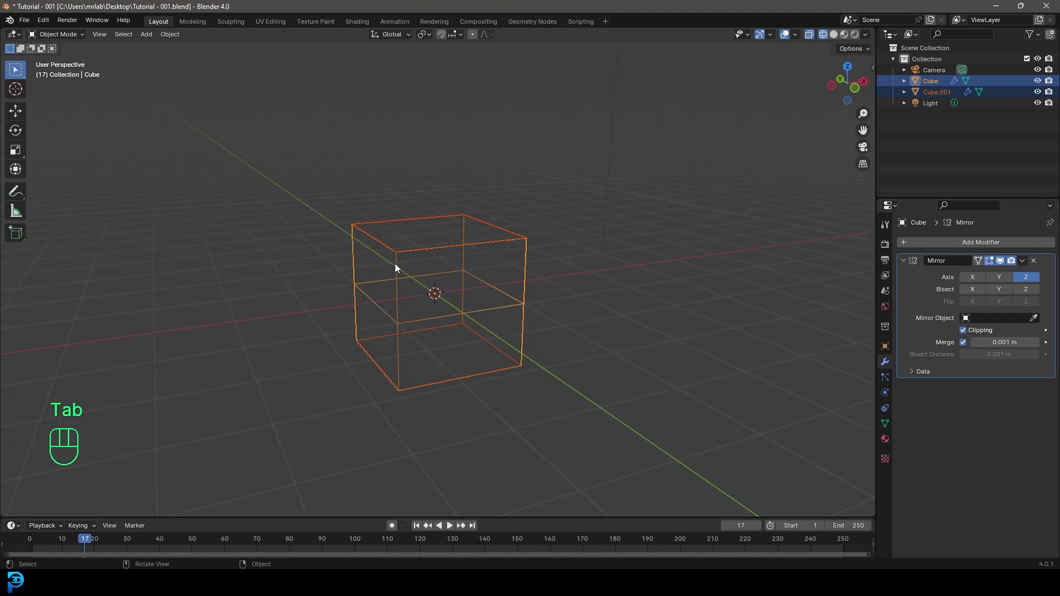
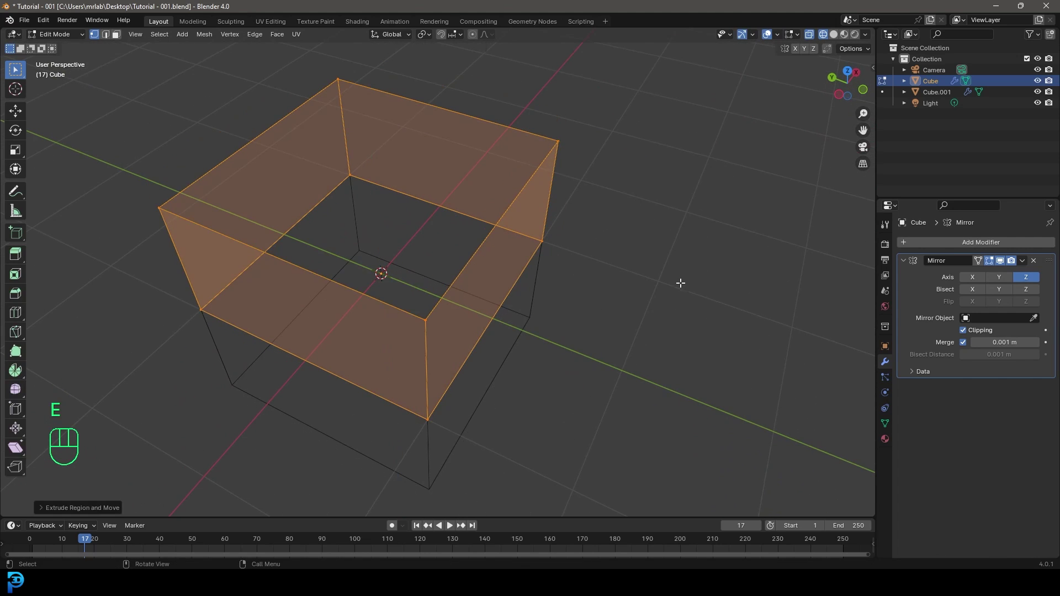
key("alt+s")
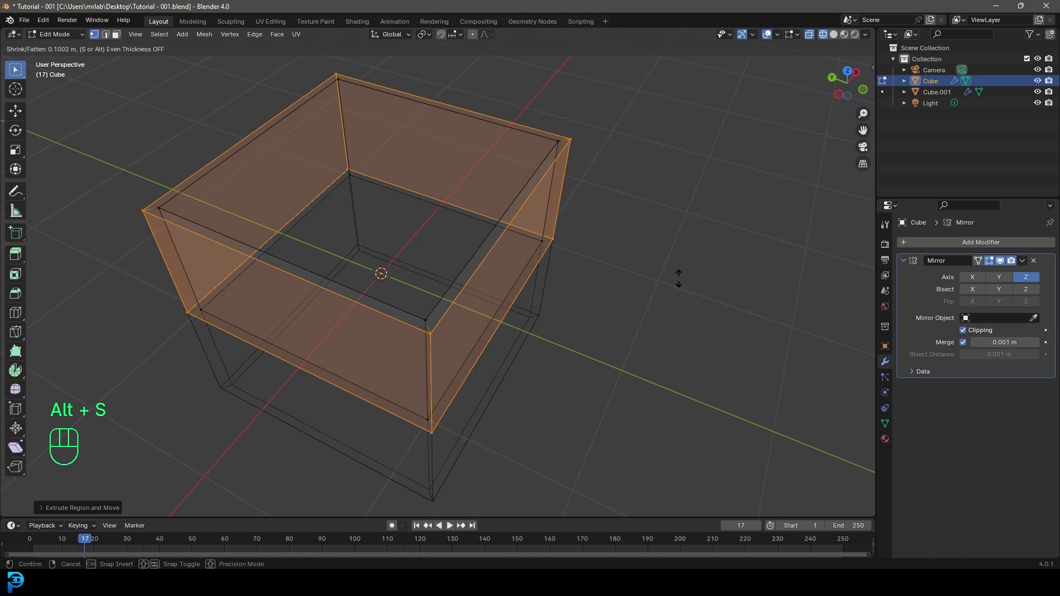
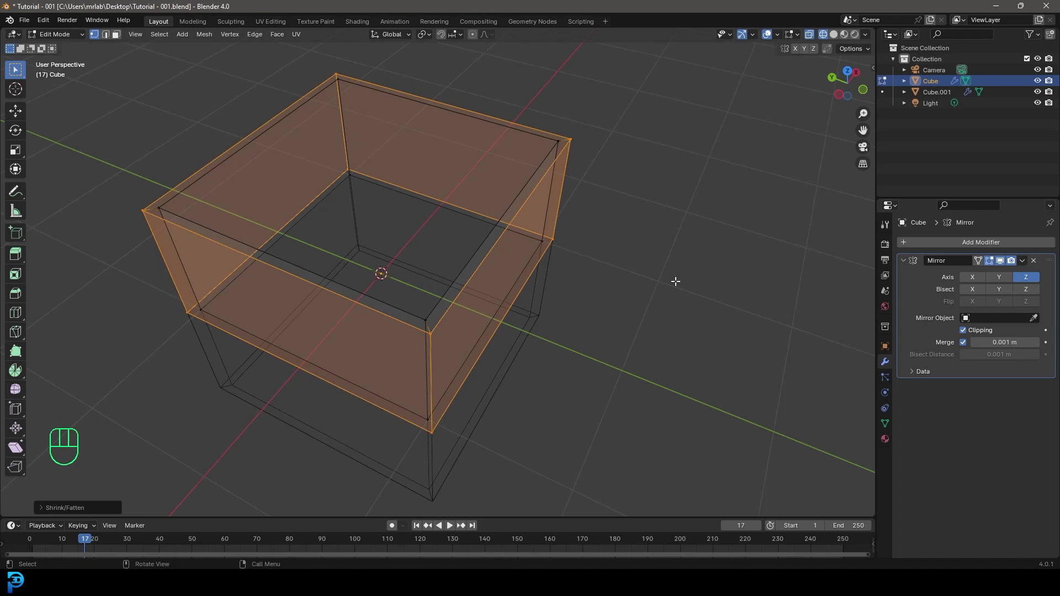
key("KP_1")
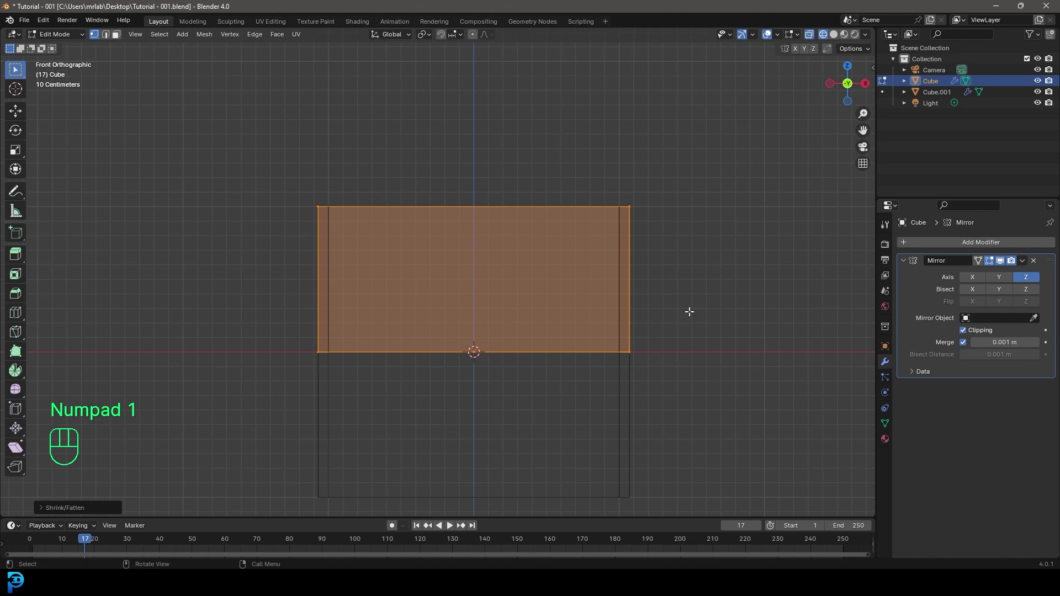
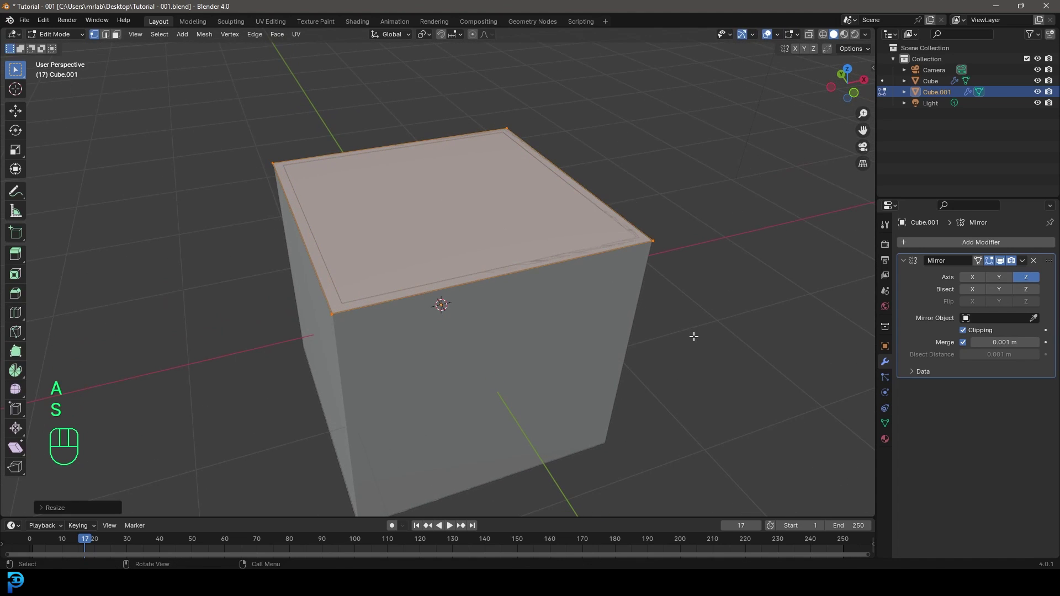
Extrude the lid's top face upward along Z so it gains thickness, mirrored at the bottom.
key("z")
key("z")
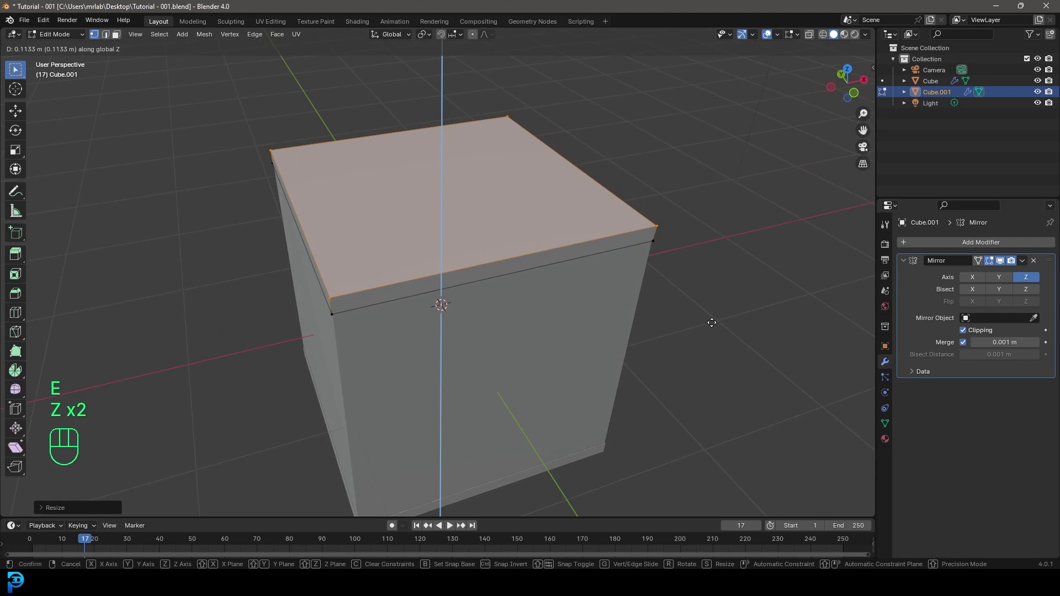
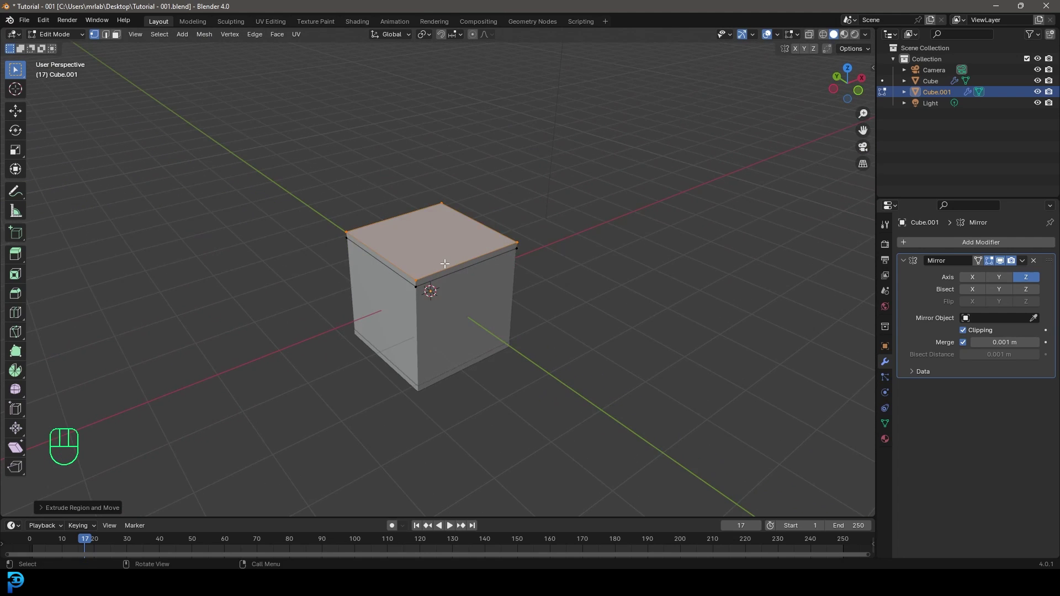
key("Tab")
left_click_drag(481, 315, 442, 288)
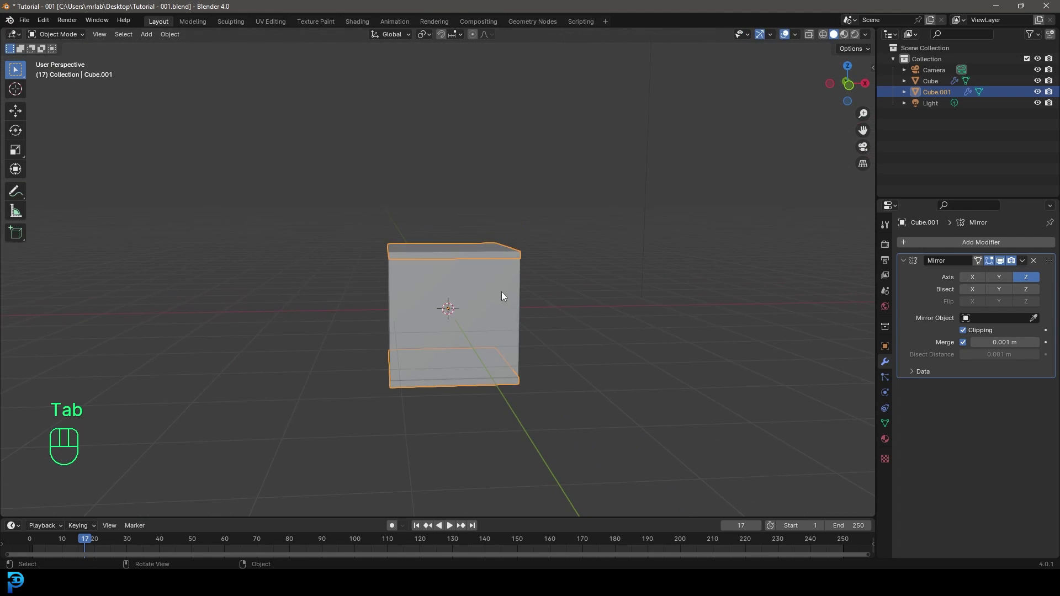
middle_click(490, 299)
Add a cylinder mesh and scale it to 0.2 of its size.
key("shift+a")
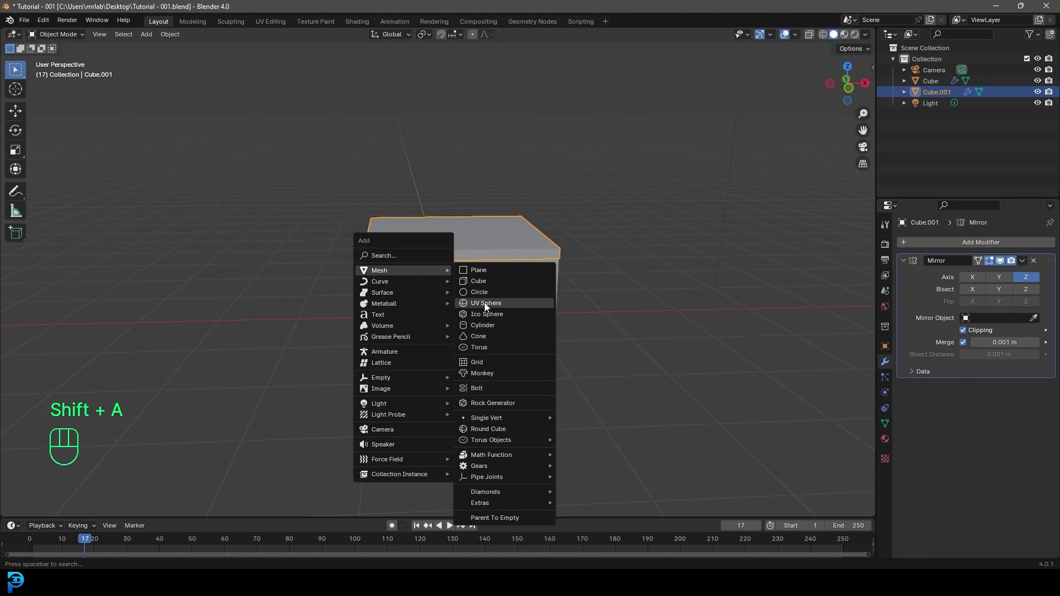
key(".")
key("1")
middle_click(500, 296)
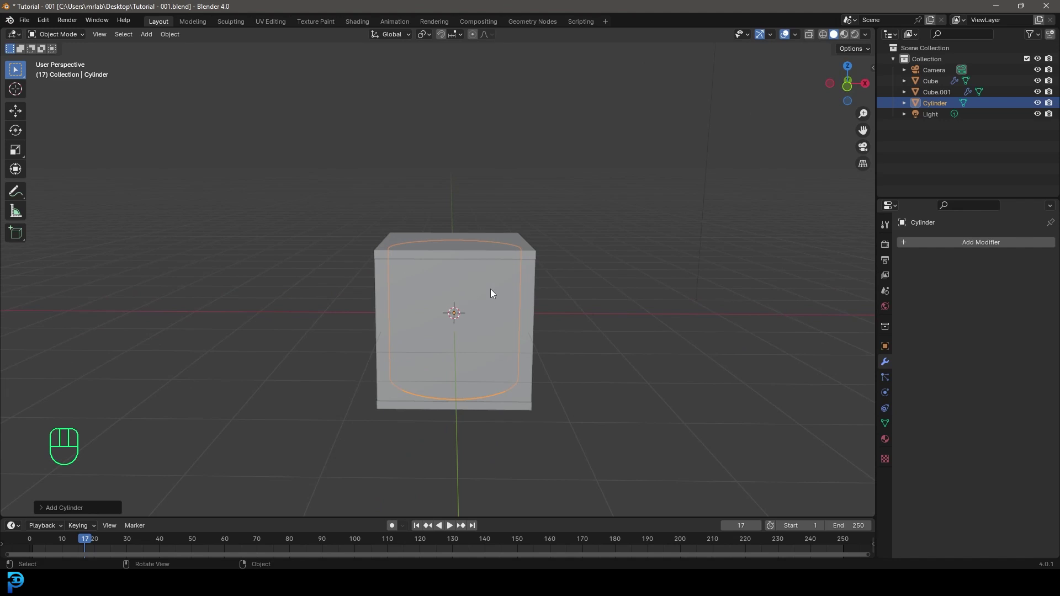
key("s")
key(".")
key("2")
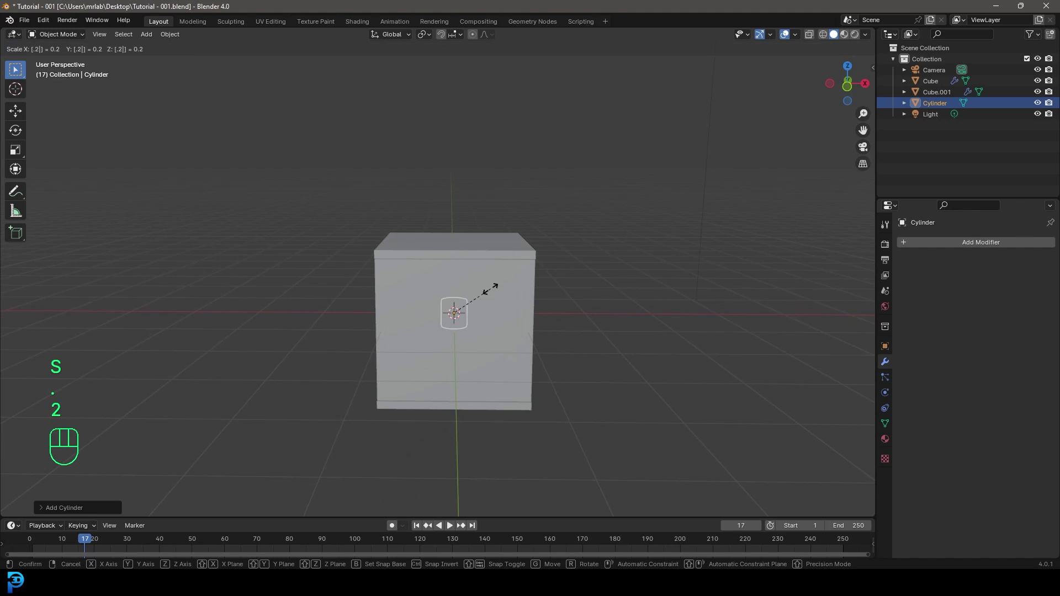
key("Return")
From the front view, move the small cylinder up along Z to sit just above the lid.
key("KP_1")
left_click_drag(477, 369, 484, 414)
key("g")
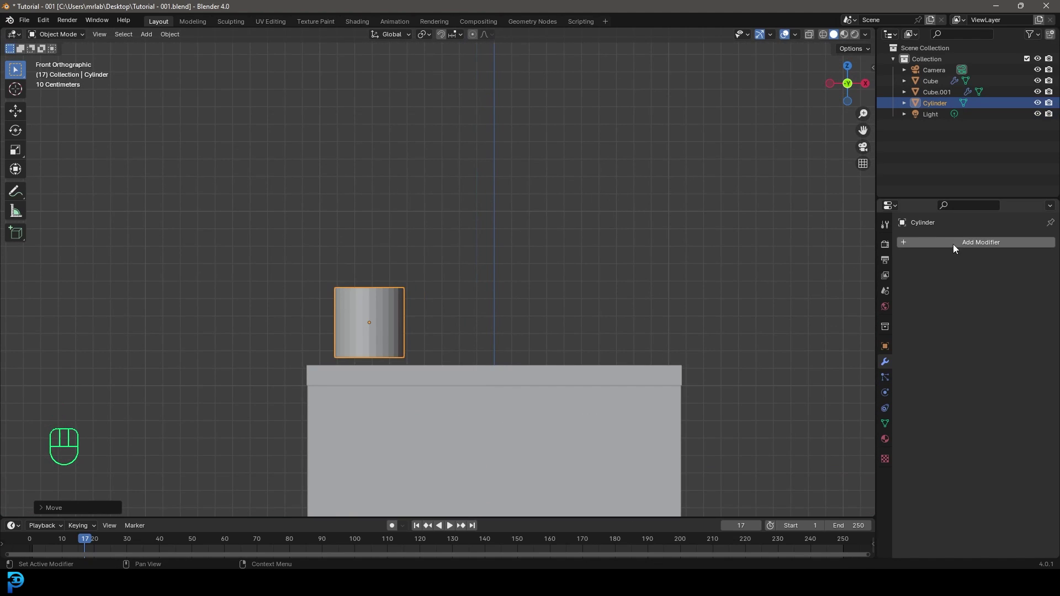
Add an Array modifier with Count 4, Relative Offset X 1.5, and shrink the row slightly.
left_click_drag(978, 246, 848, 265)
key("r")
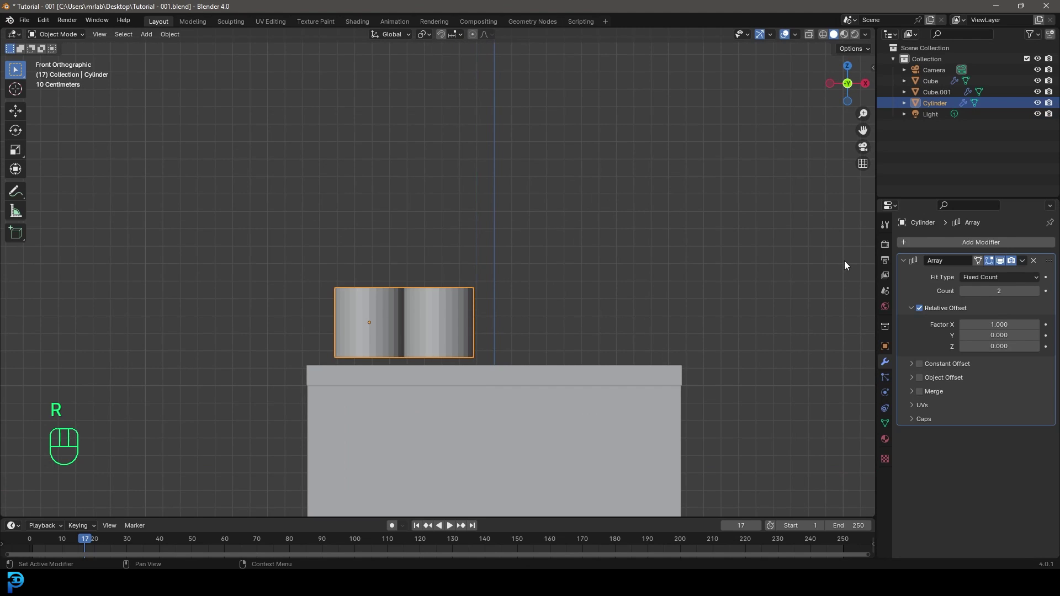
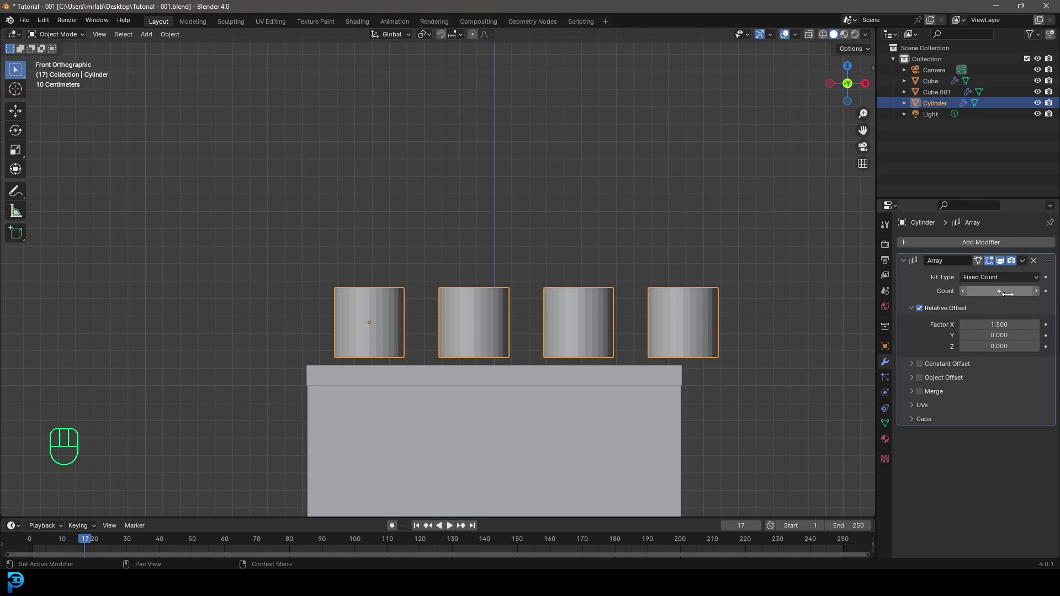
left_click_drag(631, 325, 622, 339)
left_click_drag(598, 349, 594, 329)
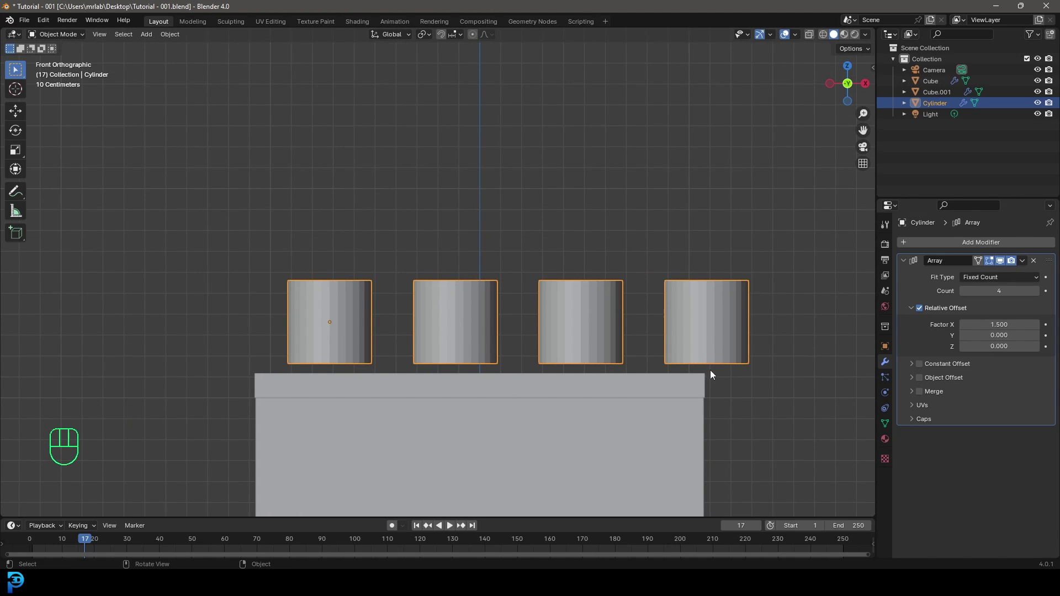
key("s")
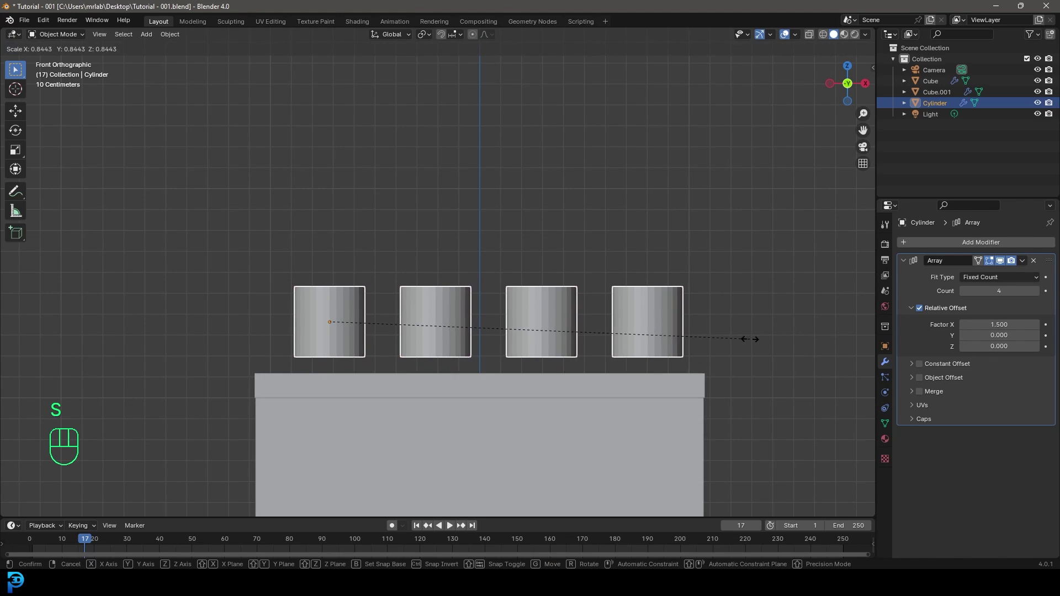
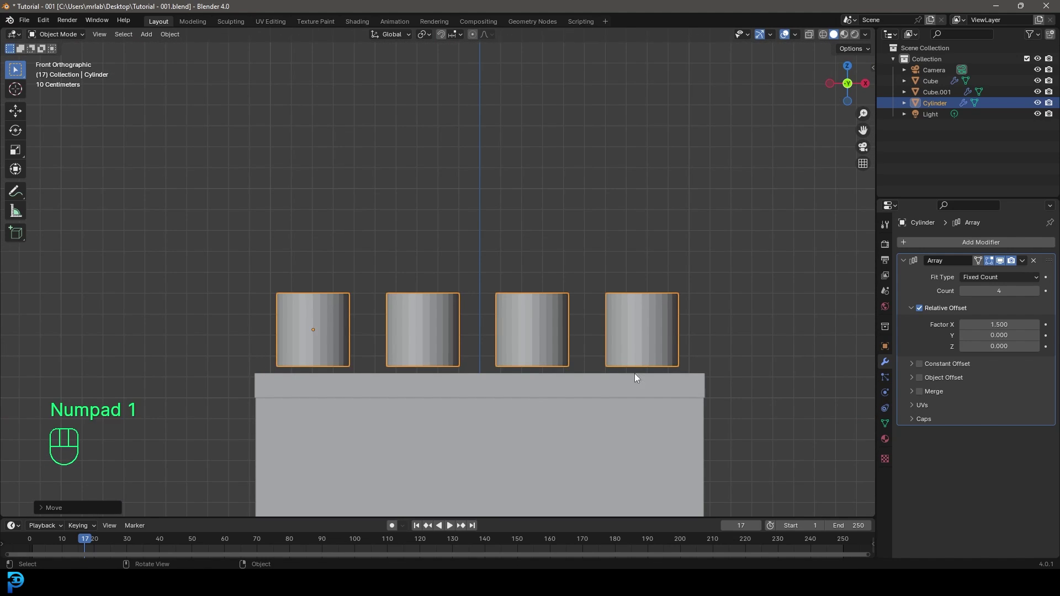
key("g")
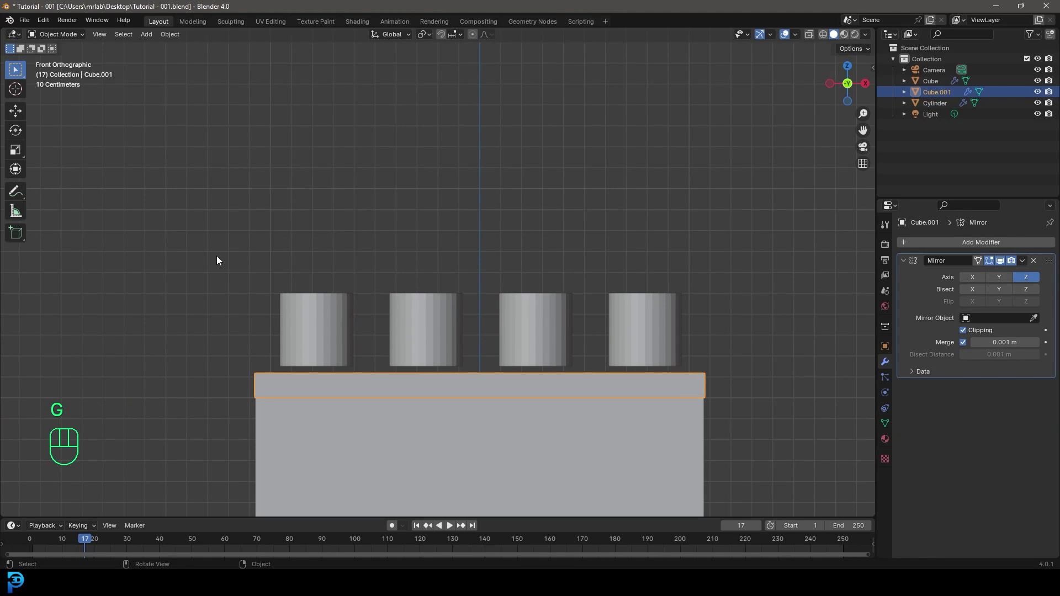
Add a second Array modifier with Factor X 0, Y 1.5, Count 4 for a four-by-four grid.
left_click_drag(640, 294, 539, 320)
left_click_drag(1024, 262, 999, 289)
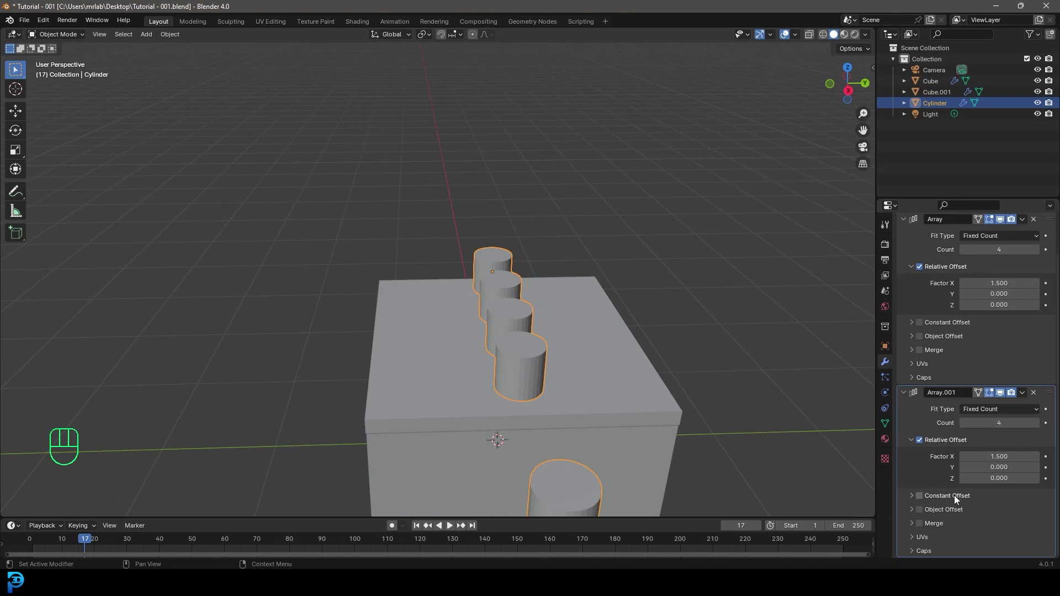
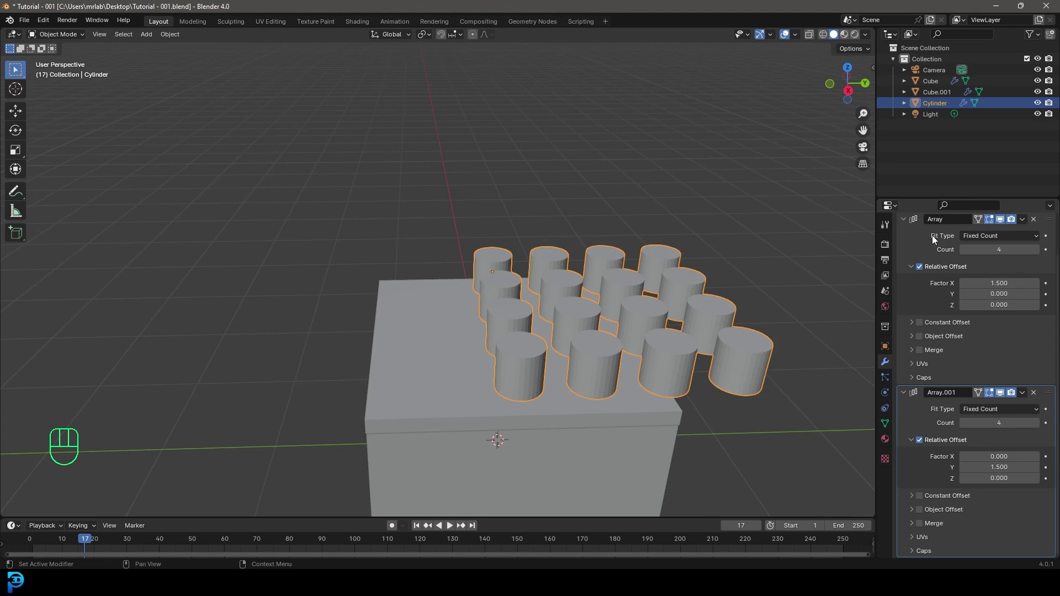
left_click(905, 223)
left_click(908, 282)
From the top view, move the cylinder grid along Y to centre it over the lid.
key("KP_7")
left_click_drag(510, 243, 512, 314)
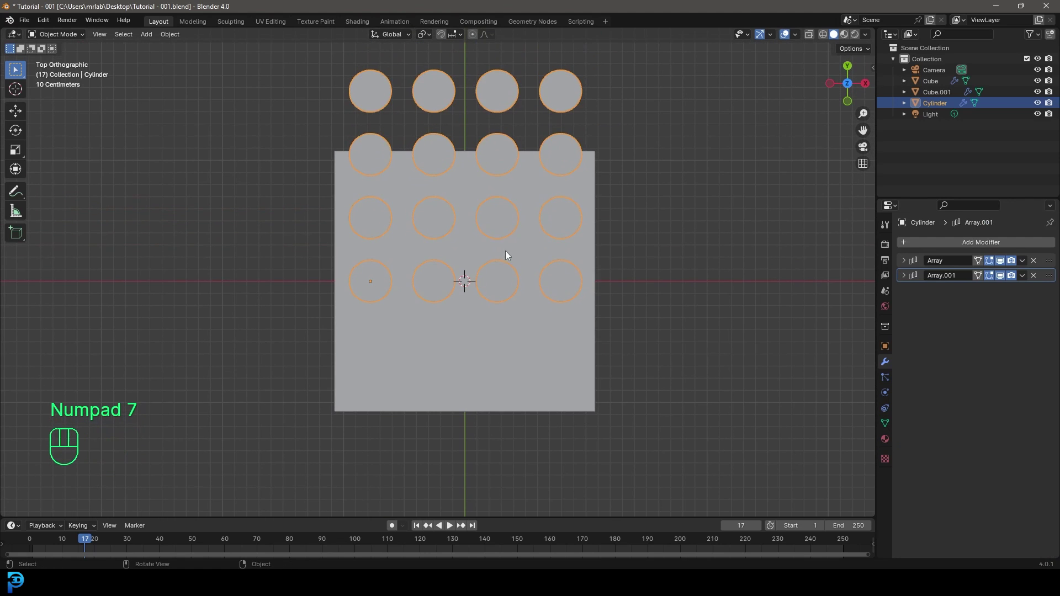
key("g")
key("y")
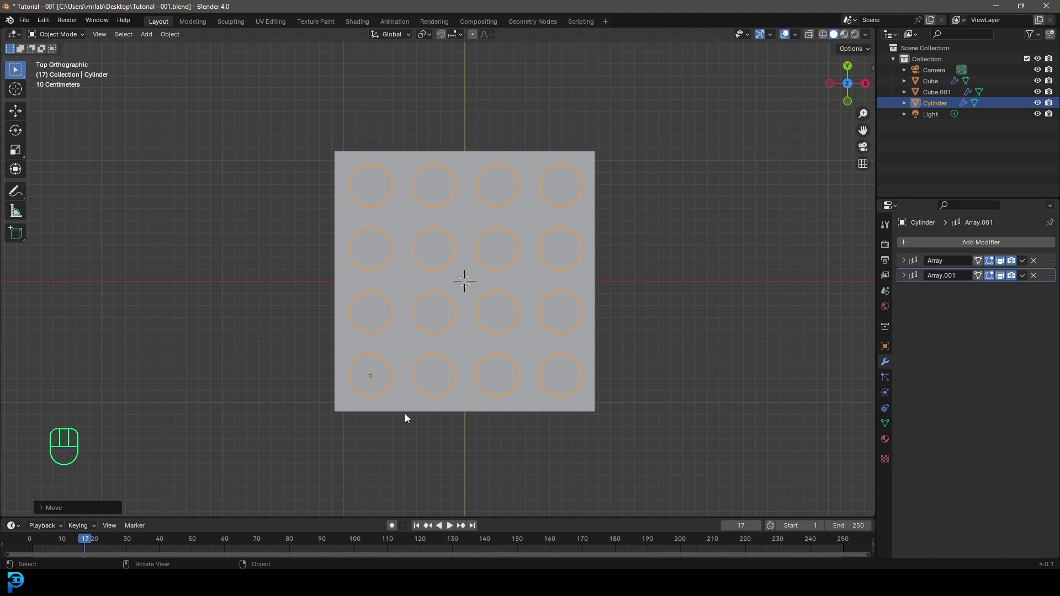
left_click_drag(447, 377, 448, 281)
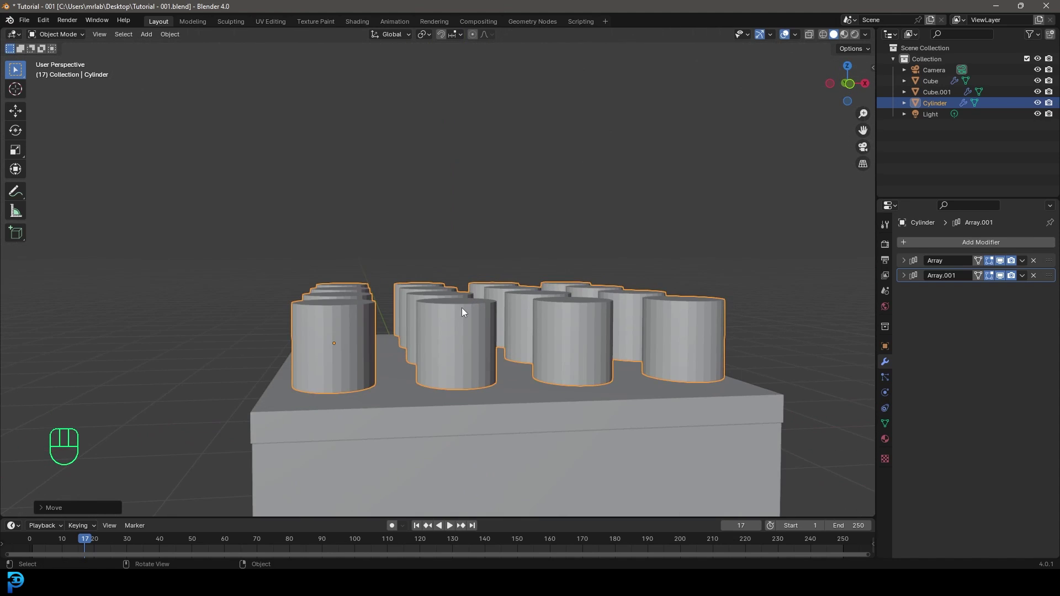
From the front view with X-ray on, lower the grid along Z so the studs sink into the lid.
key("KP_1")
left_click_drag(474, 314, 482, 222)
key("z")
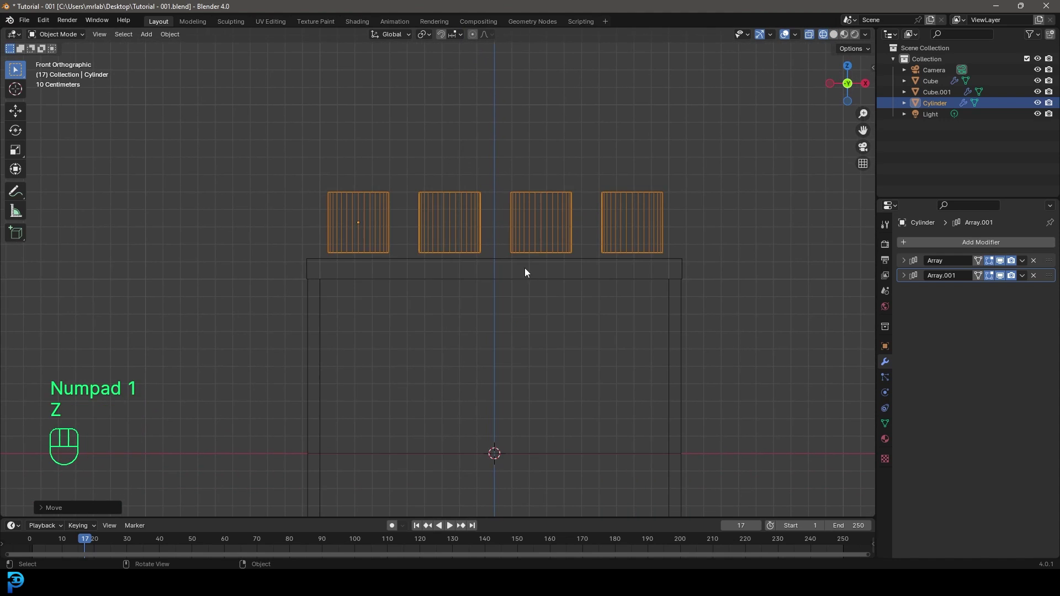
key("g")
key("z")
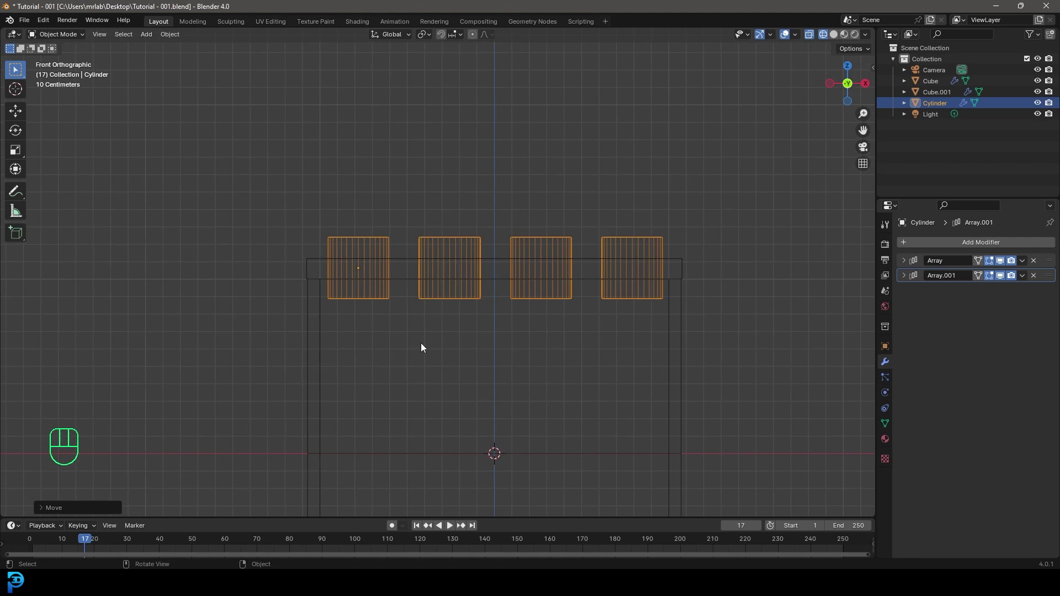
key("z")
left_click_drag(486, 312, 513, 317)
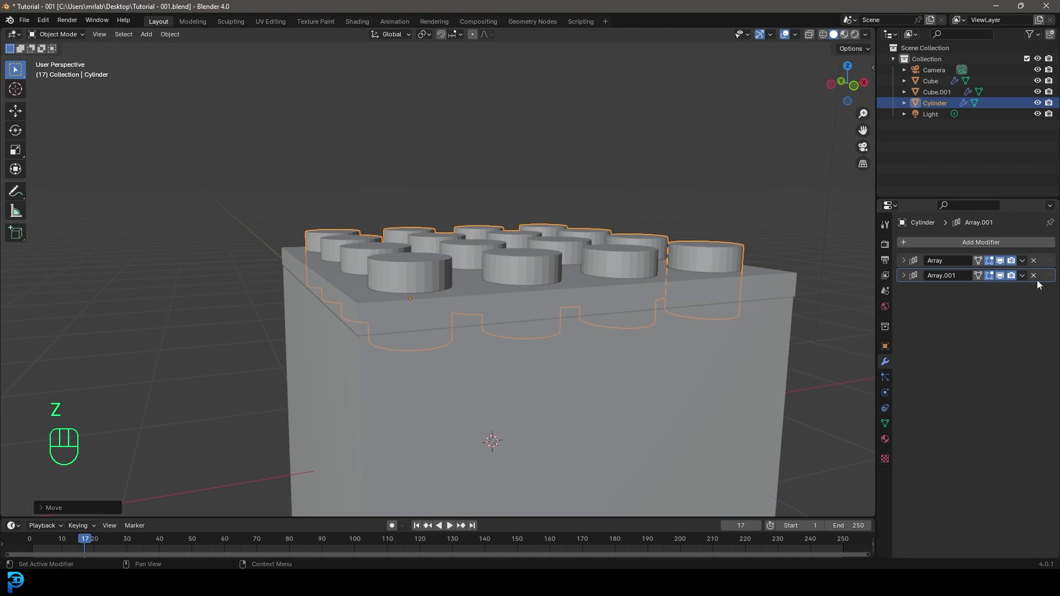
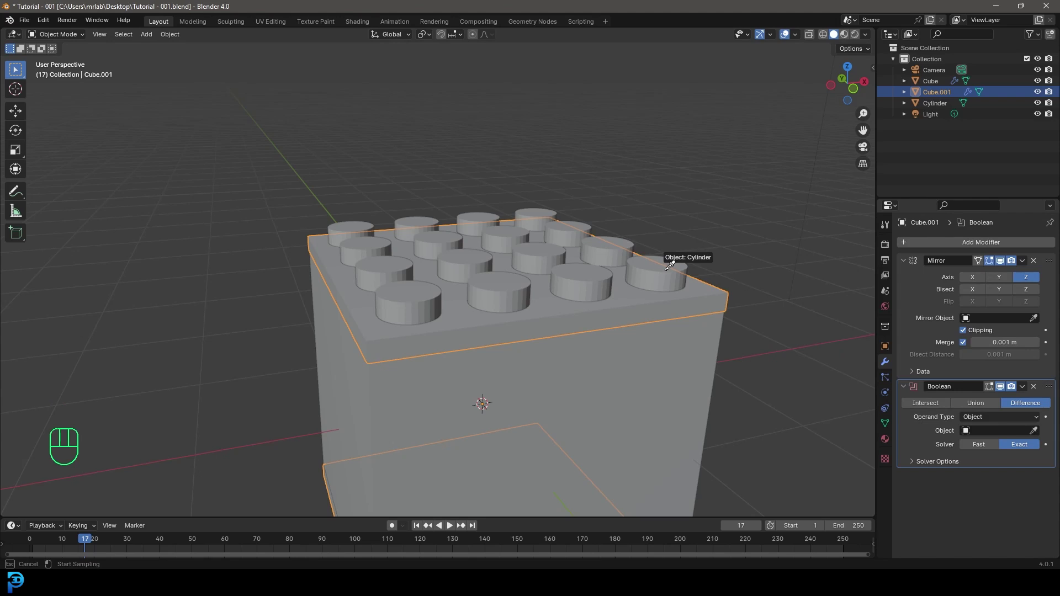
Set the cylinder grid as the Boolean difference object on the lid and apply the cut.
left_click_drag(1050, 390, 1046, 275)
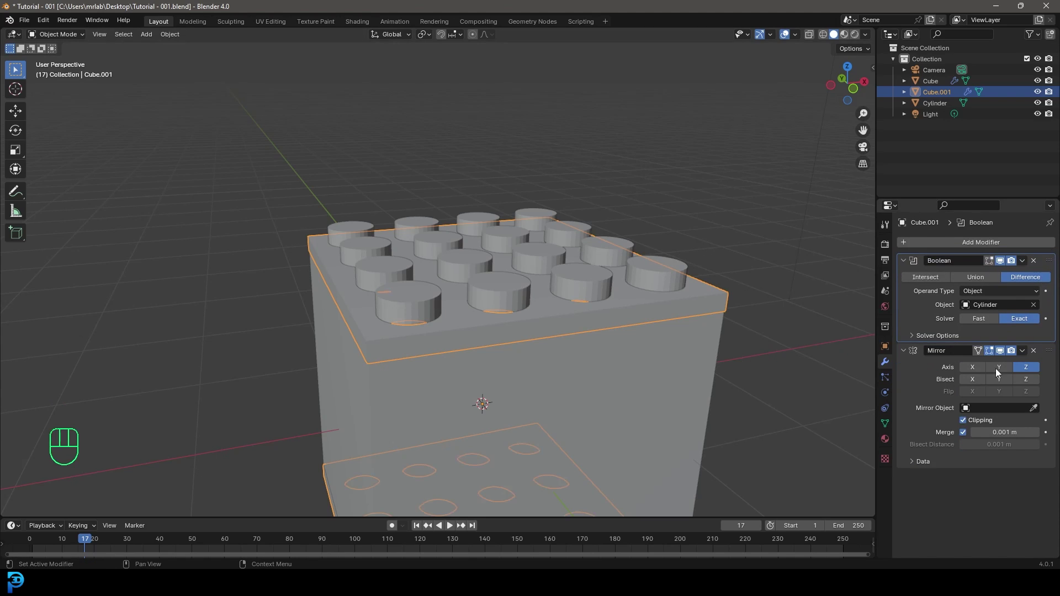
left_click_drag(554, 313, 526, 306)
key("z")
left_click_drag(506, 298, 510, 296)
key("z")
left_click_drag(665, 276, 675, 292)
left_click_drag(1026, 262, 989, 275)
Delete the cylinder objects, leaving sixteen round holes in the lid slabs.
left_click(563, 257)
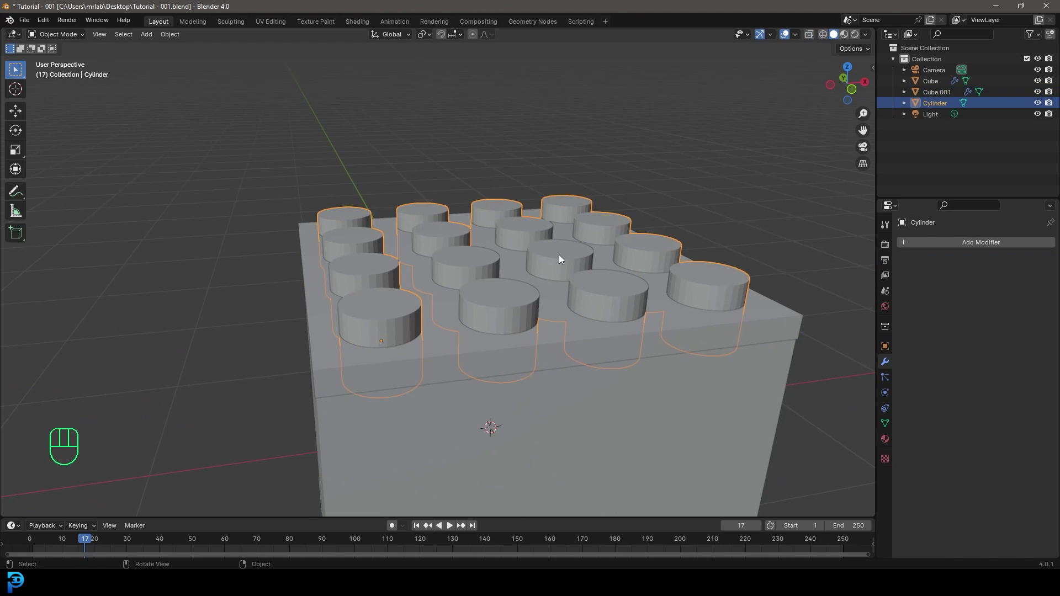
key("Delete")
left_click_drag(502, 277, 523, 283)
left_click_drag(523, 258, 523, 257)
left_click_drag(516, 241, 507, 252)
left_click_drag(565, 362, 535, 350)
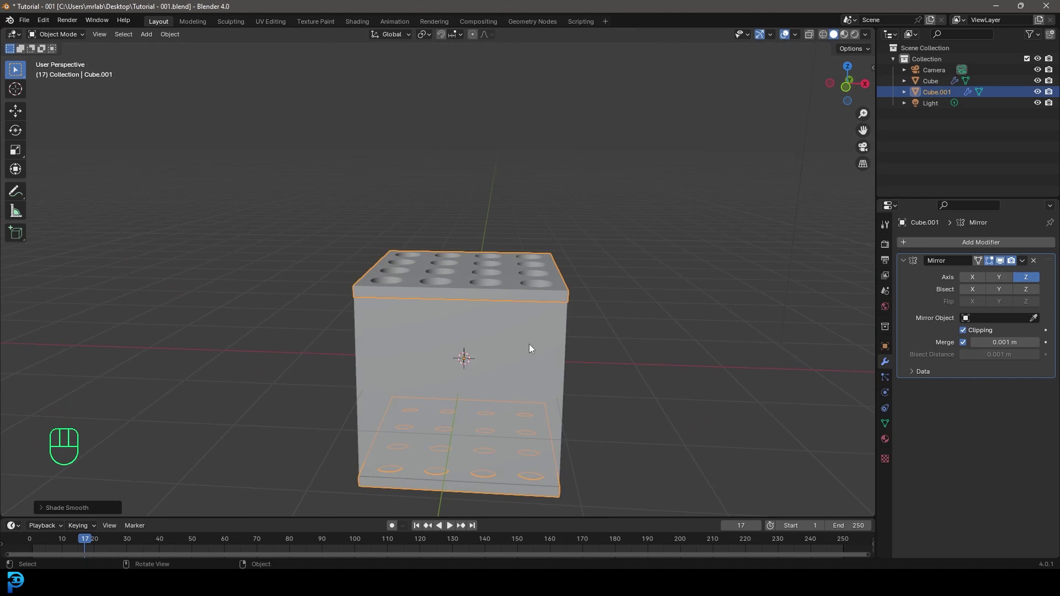
Give the box body a Bevel modifier of 0.005 m with 3 segments and shade it smooth.
left_click(552, 339)
left_click_drag(459, 349, 503, 344)
left_click_drag(427, 354, 455, 330)
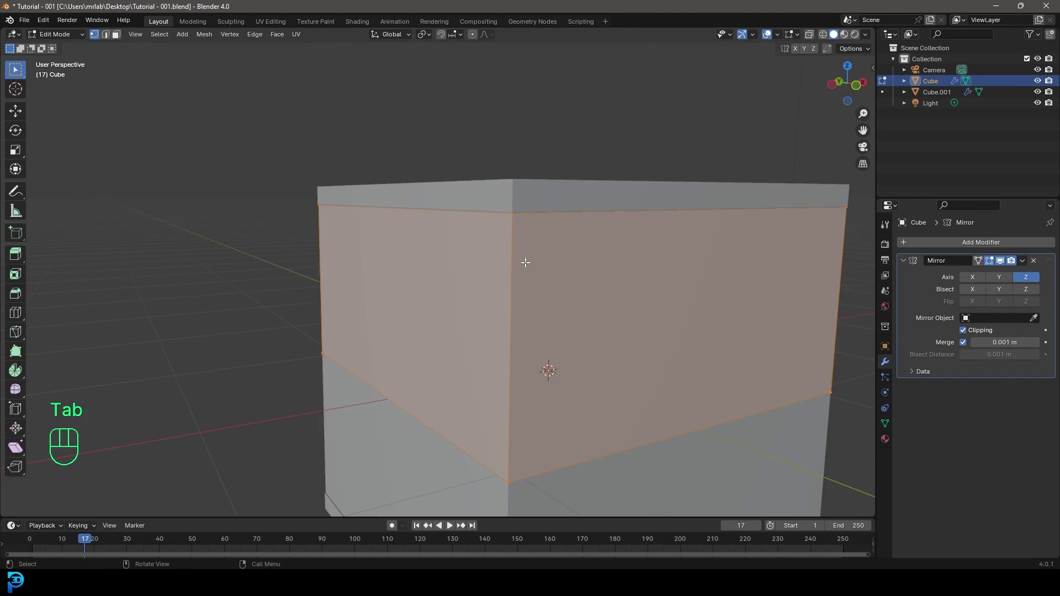
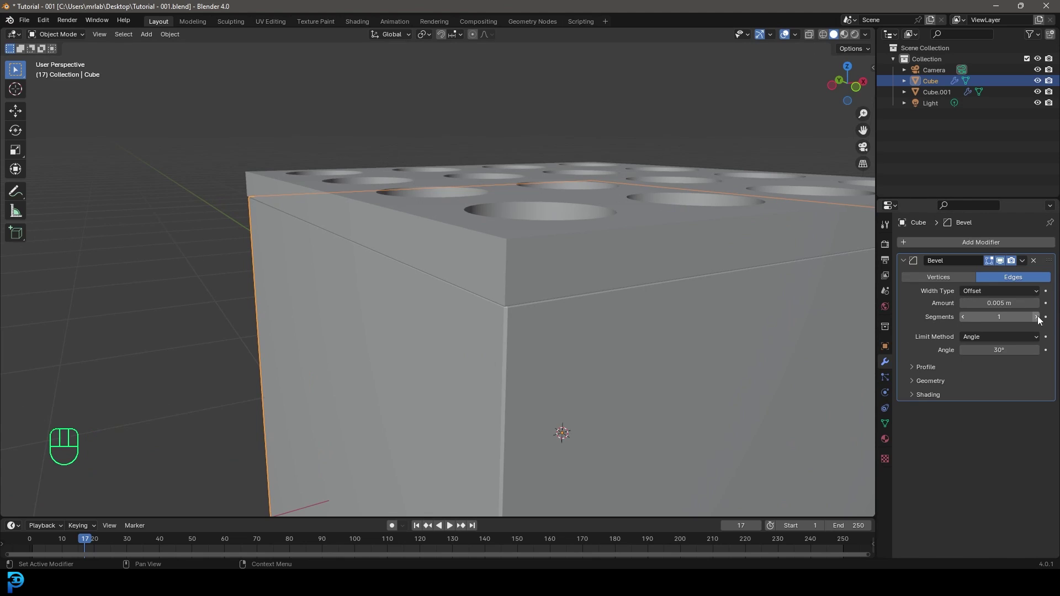
double_click(1038, 320)
left_click_drag(421, 357, 429, 337)
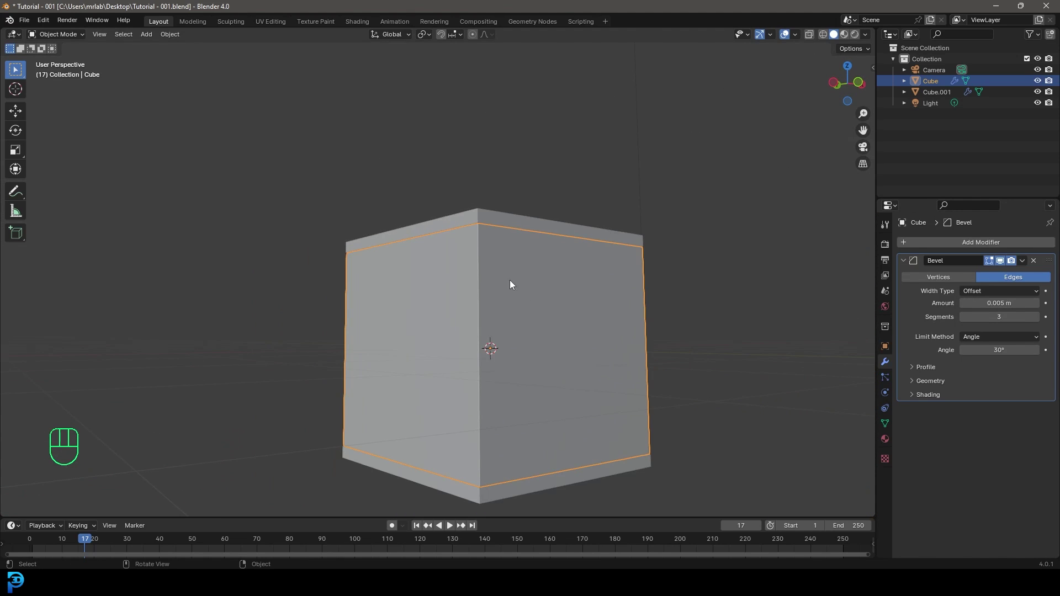
left_click_drag(506, 263, 488, 254)
left_click_drag(608, 334, 529, 357)
key("alt+a")
key("KP_1")
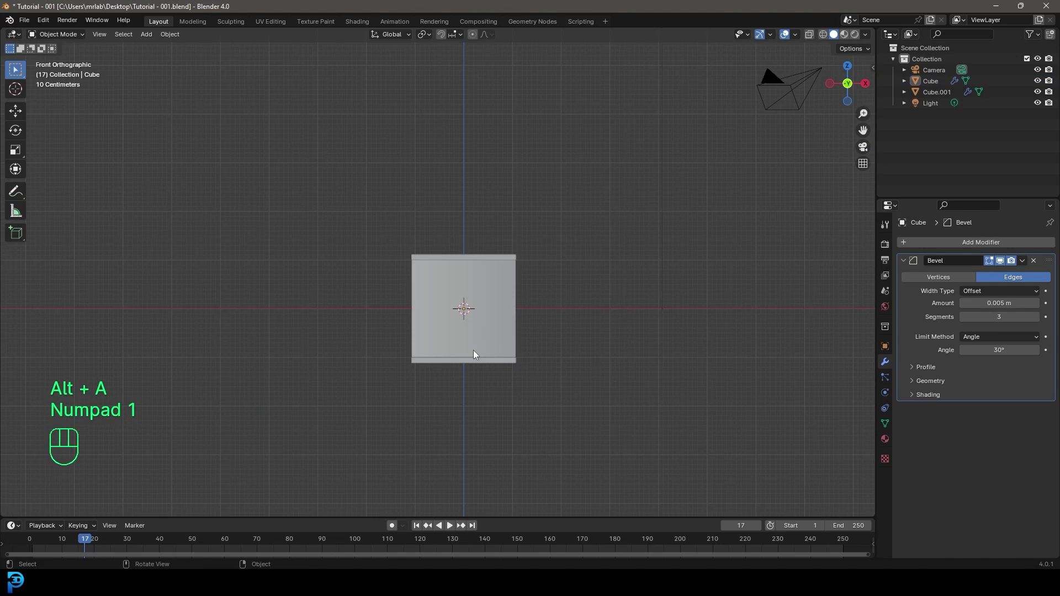
Add a UV sphere in a new 'spheres' collection and place it over one of the lid holes.
key("z")
left_click_drag(497, 321, 502, 273)
key("shift+a")
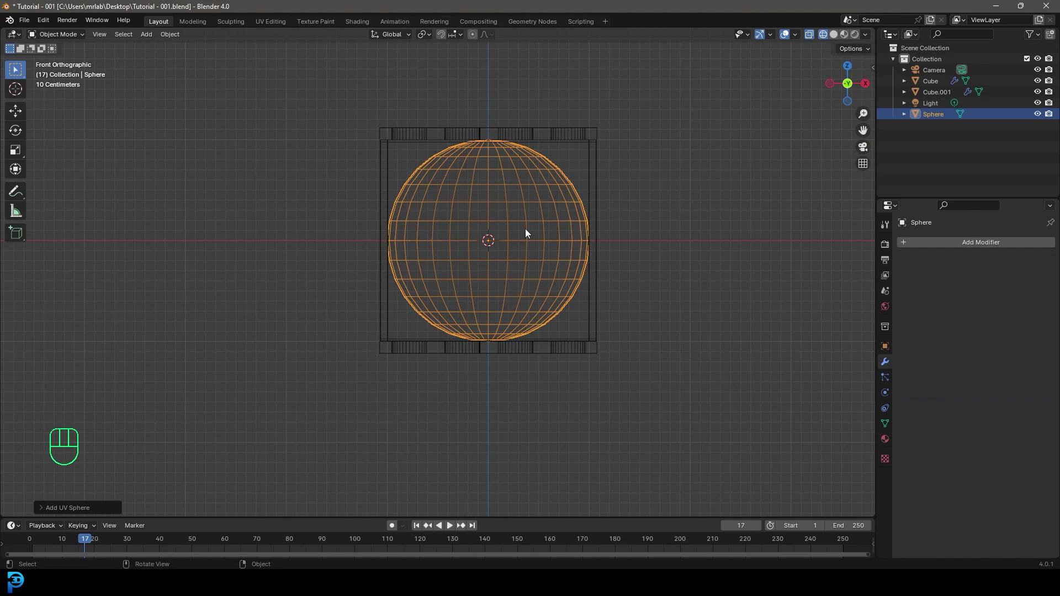
key("m")
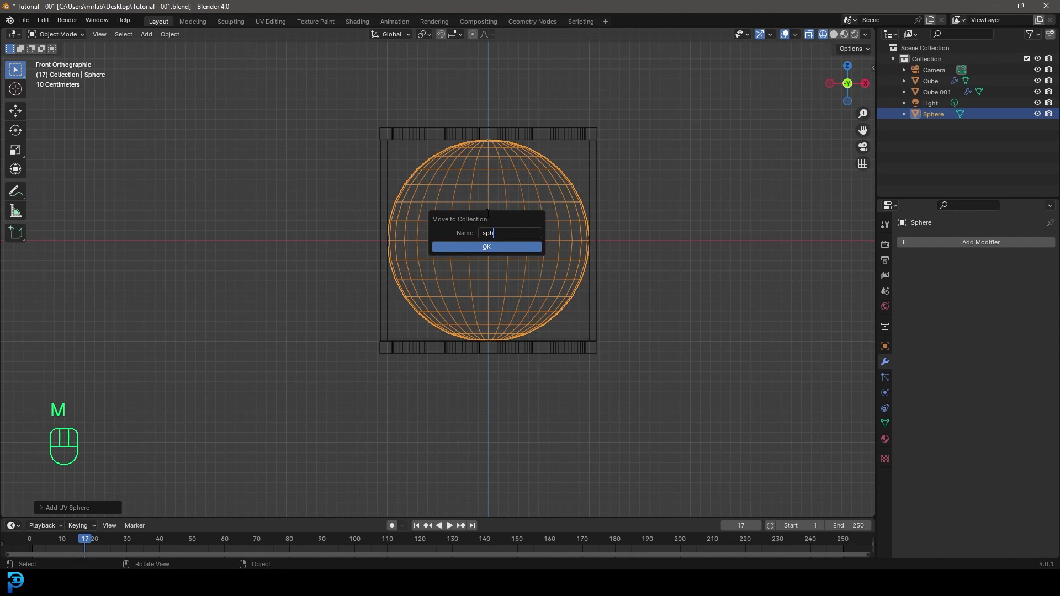
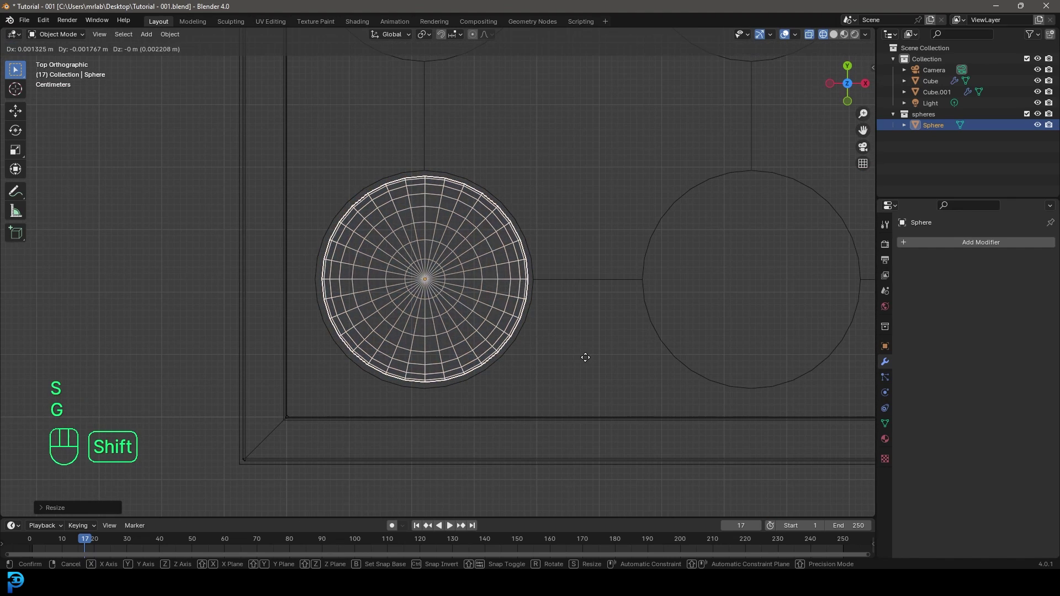
left_click_drag(541, 378, 538, 279)
key("z")
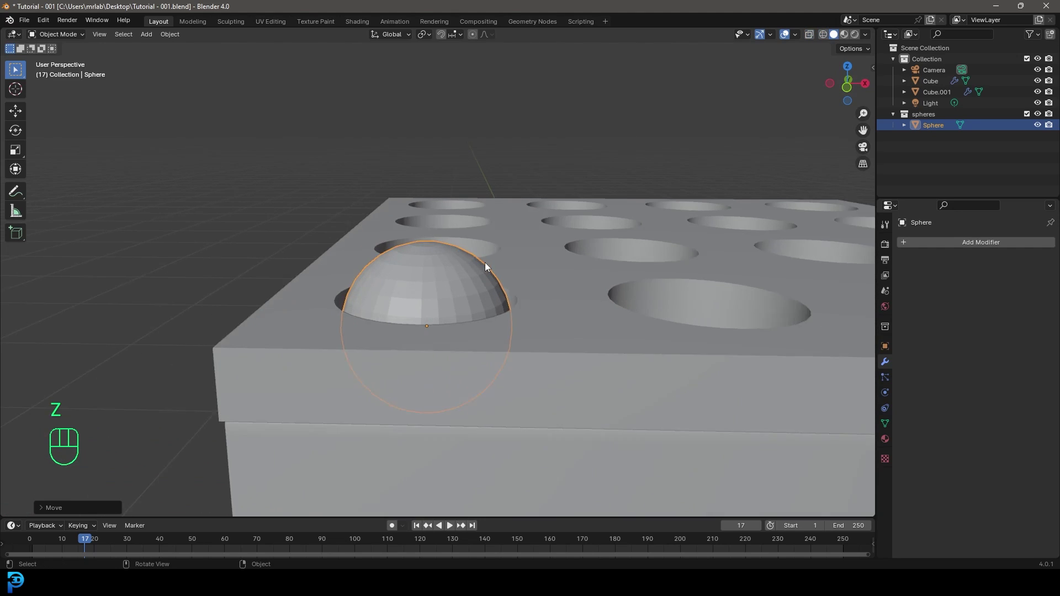
Apply the sphere's scale and return to a front wireframe view of the box.
key("ctrl+a")
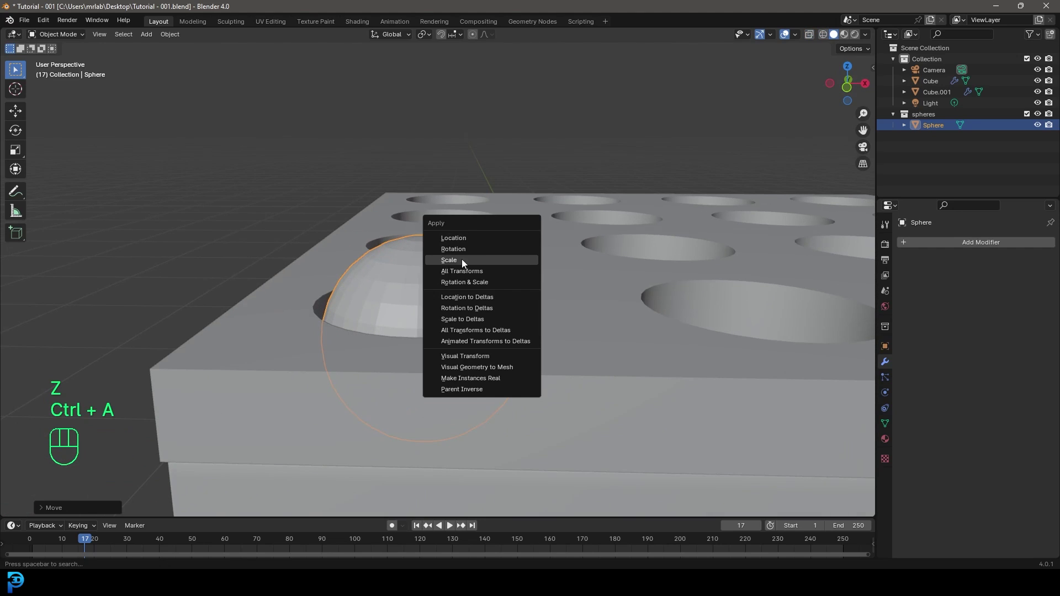
left_click_drag(423, 273, 474, 277)
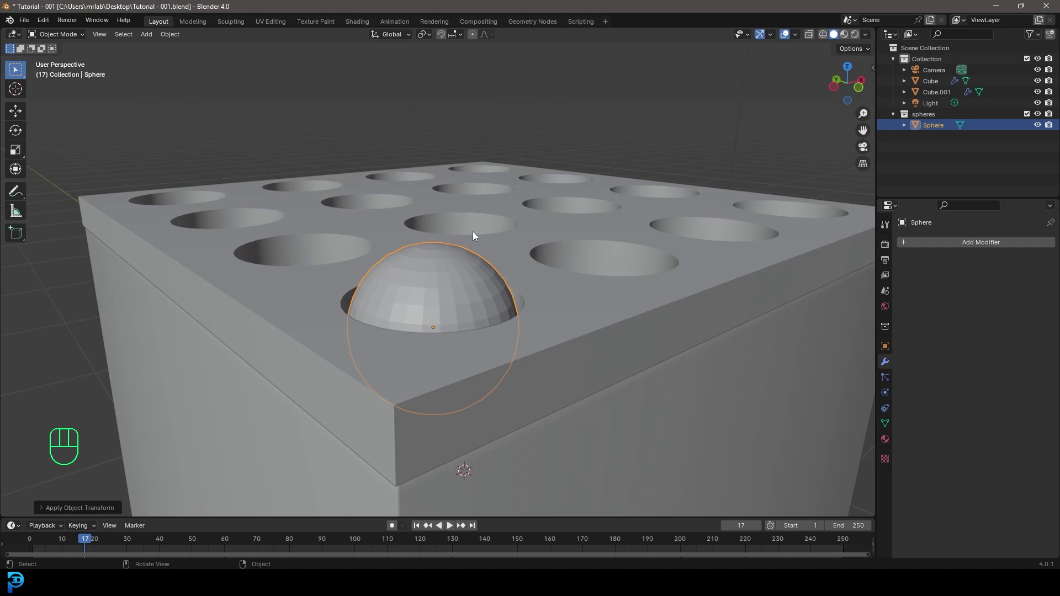
left_click_drag(457, 257, 428, 259)
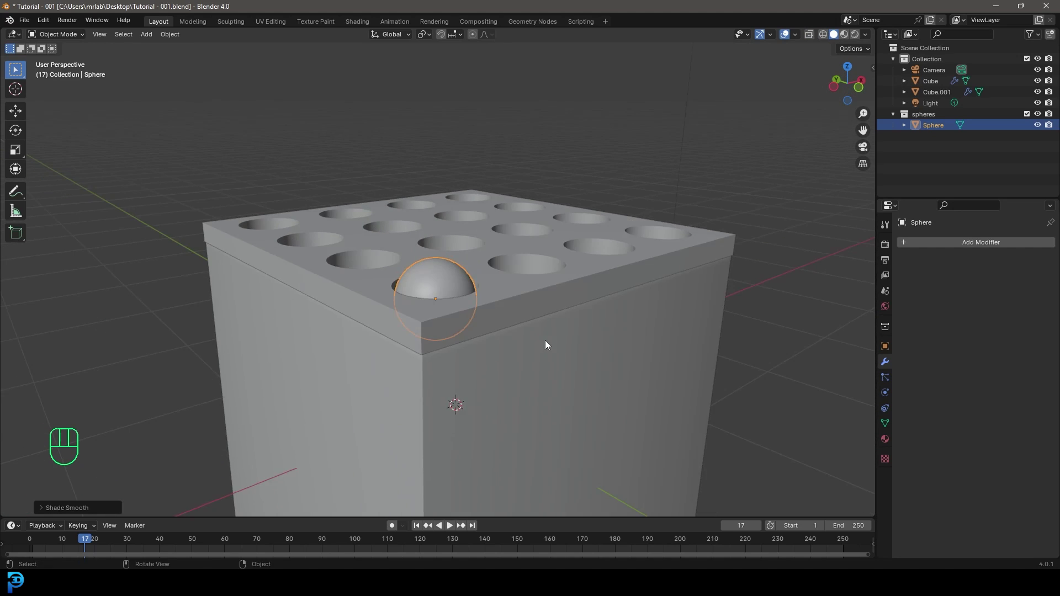
key("KP_1")
left_click_drag(518, 346, 492, 181)
key("z")
middle_click(460, 244)
Create a new material named 'balls' on the sphere and move it to the box's bottom-left corner.
left_click(888, 442)
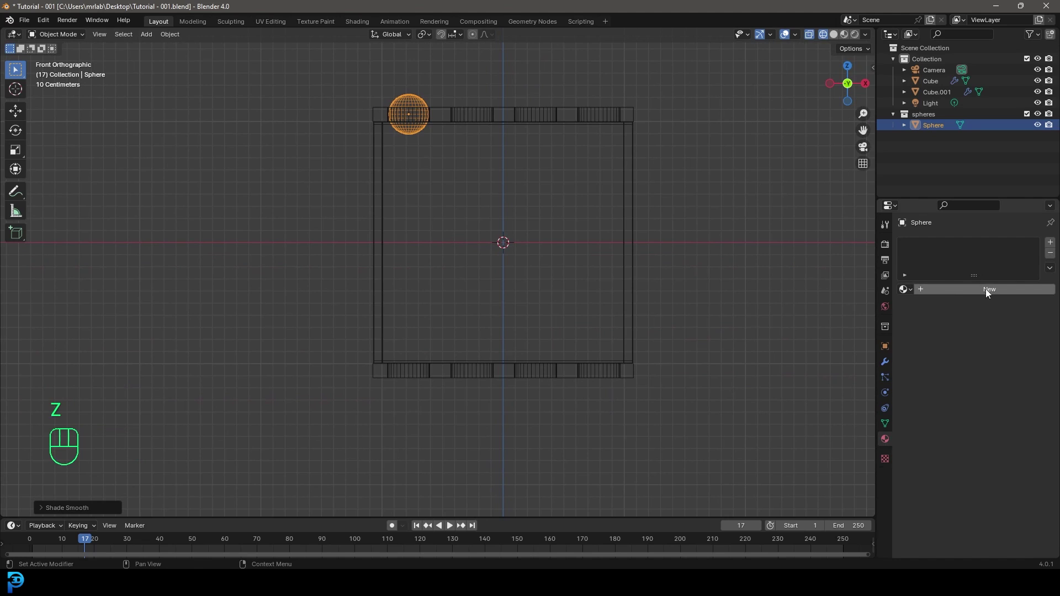
left_click(990, 295)
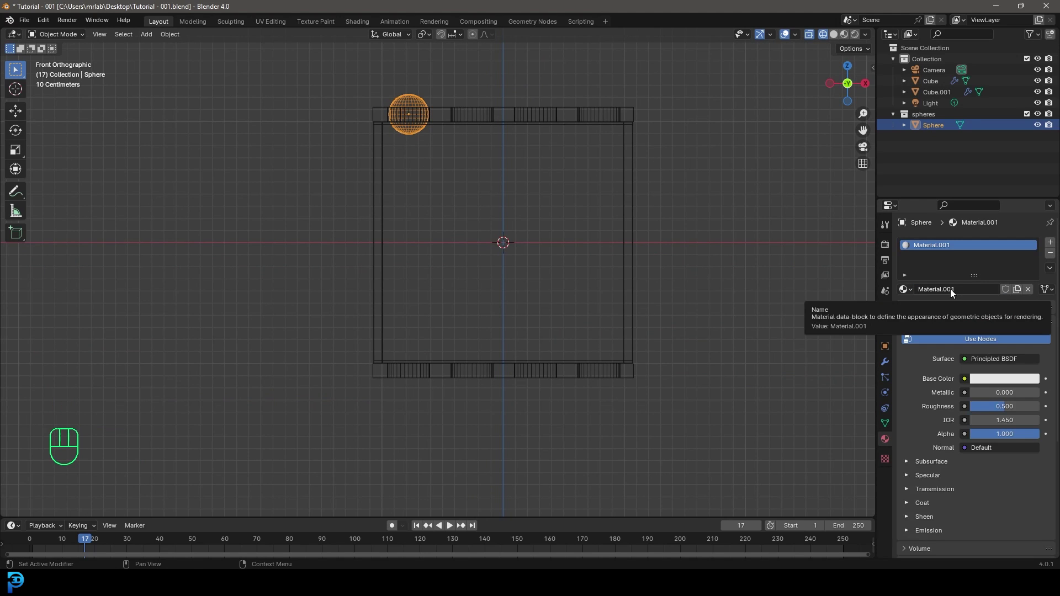
left_click_drag(953, 295, 951, 292)
key("l")
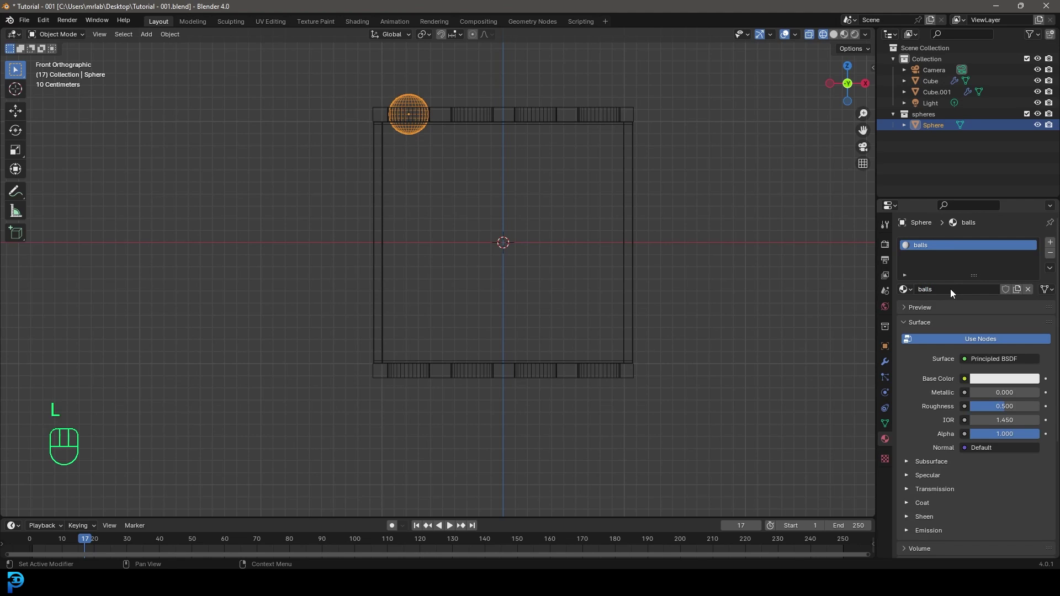
left_click_drag(464, 162, 467, 190)
Duplicate the sphere along X with Shift+D and repeat to build a row of five.
key("g")
key("z")
left_click_drag(455, 387, 444, 307)
key("shift+d")
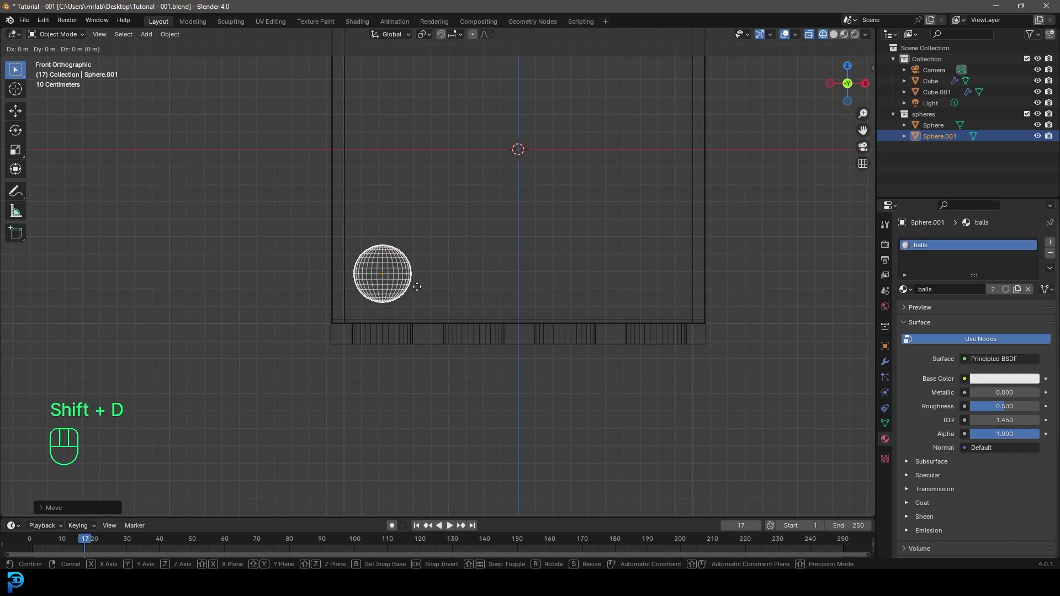
key("x")
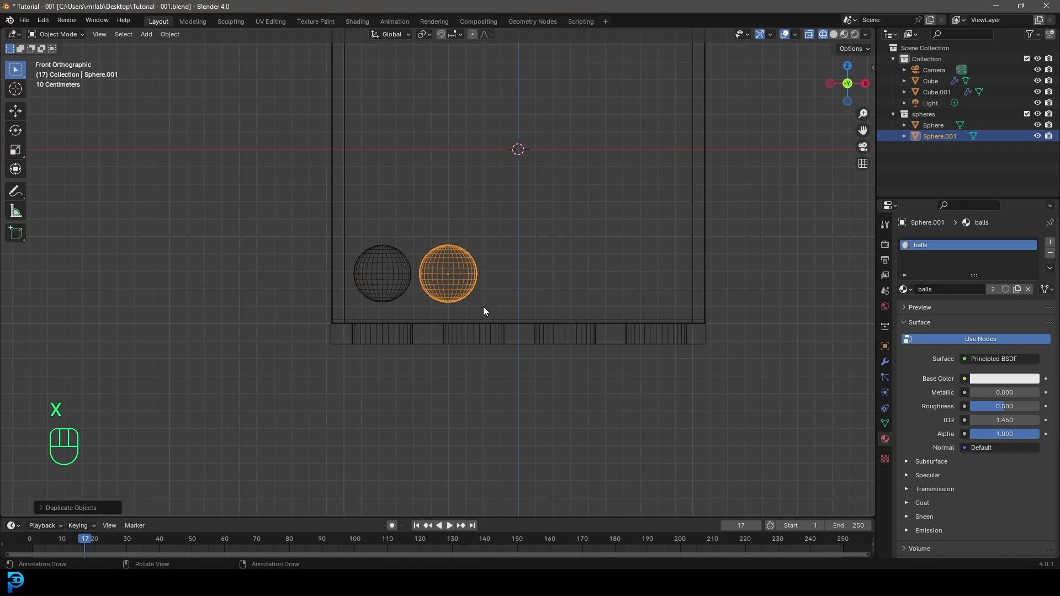
key("shift+r")
key("shift+r")
key("shift+r")
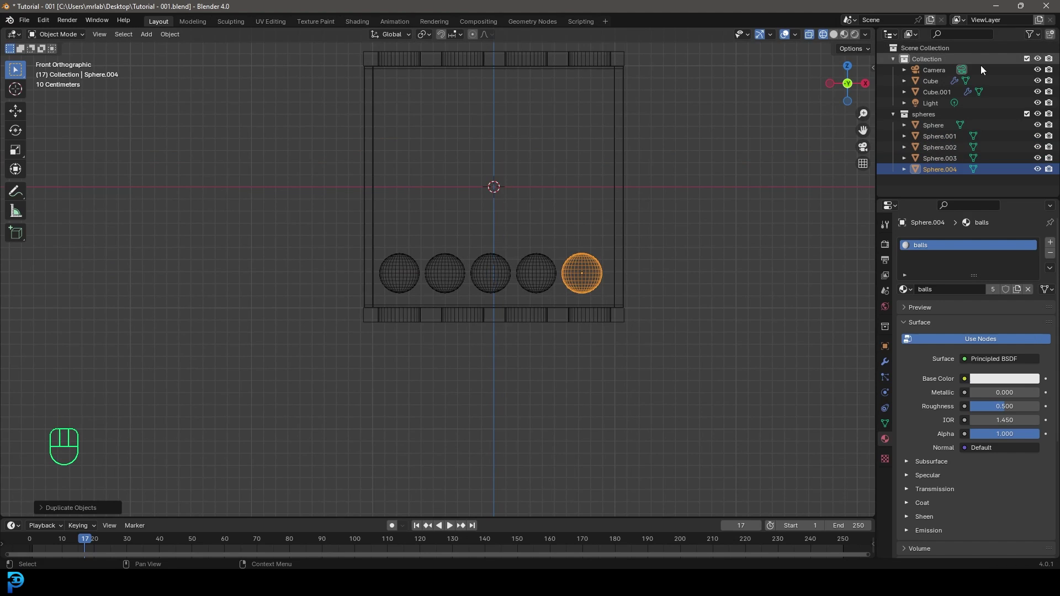
left_click_drag(567, 193, 357, 163)
Hide the box, select the row and stack it along Z into five rows.
key("h")
left_click(352, 241)
key("z")
left_click_drag(683, 288, 619, 302)
key("KP_1")
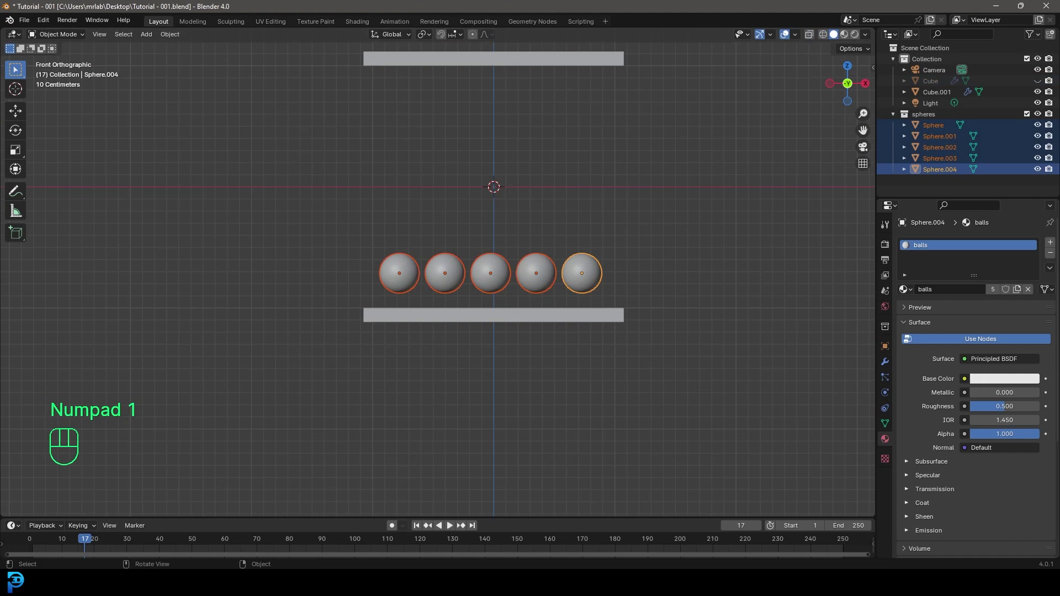
middle_click(489, 289)
key("shift+d")
key("z")
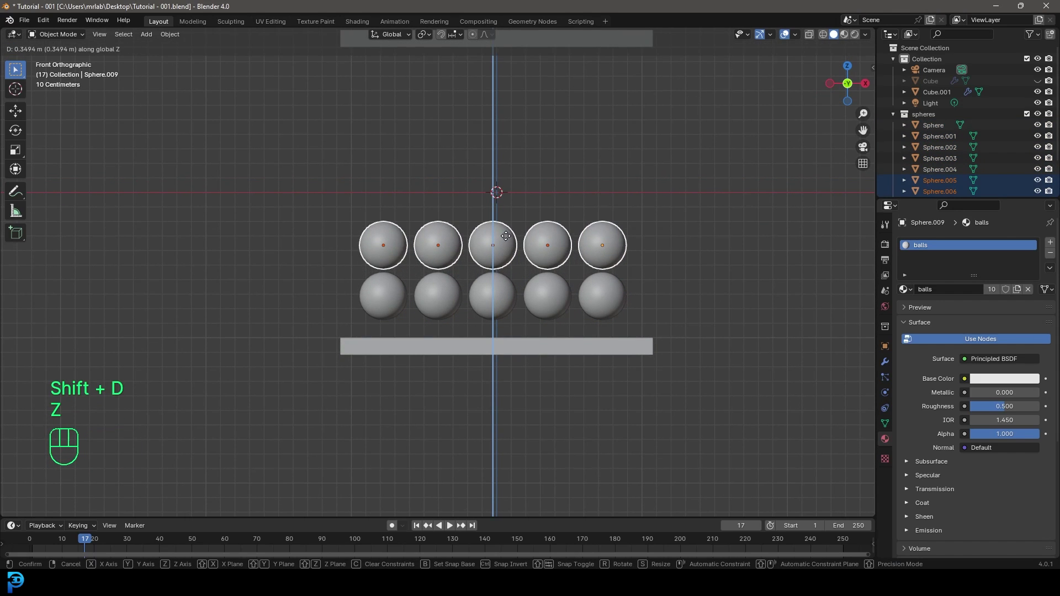
left_click_drag(566, 321, 549, 380)
key("shift+r")
key("shift+r")
key("shift+r")
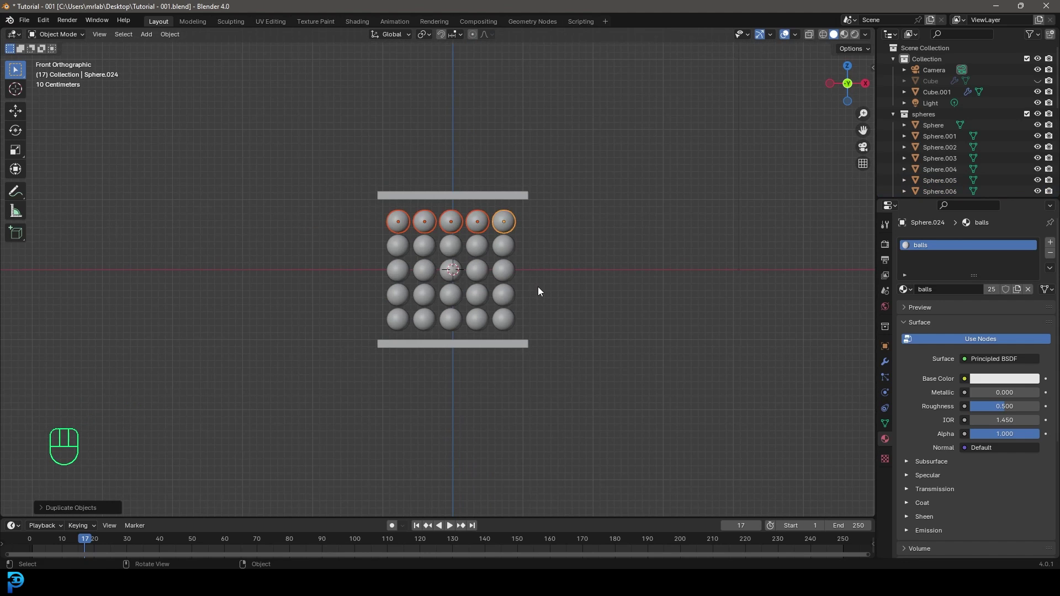
From the right view duplicate the layer along Y to five deep (125 spheres), then unhide the box with Alt+H.
key("KP_3")
left_click_drag(448, 252, 487, 255)
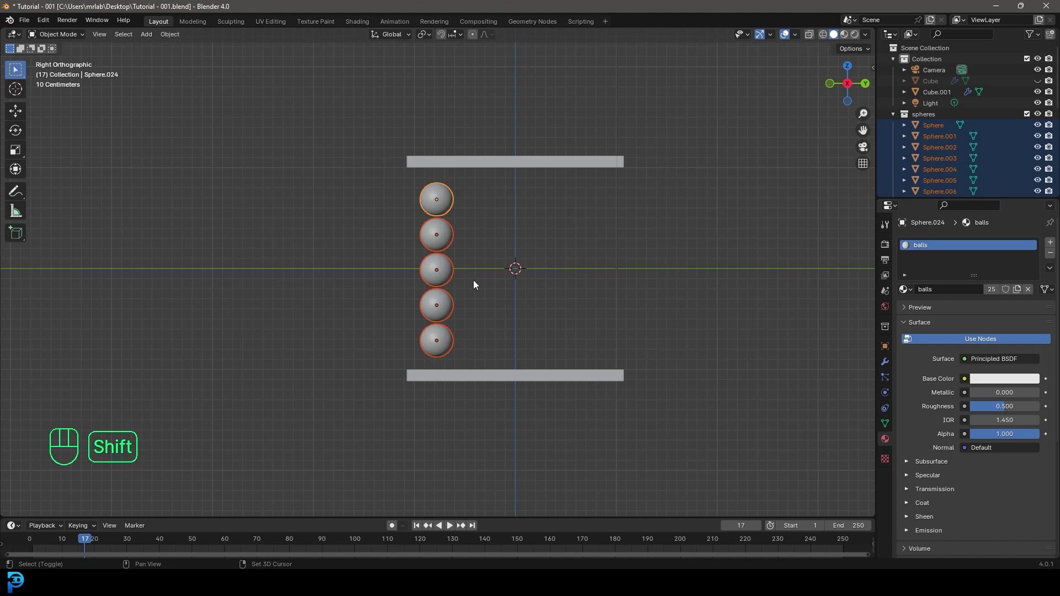
key("shift+d")
key("y")
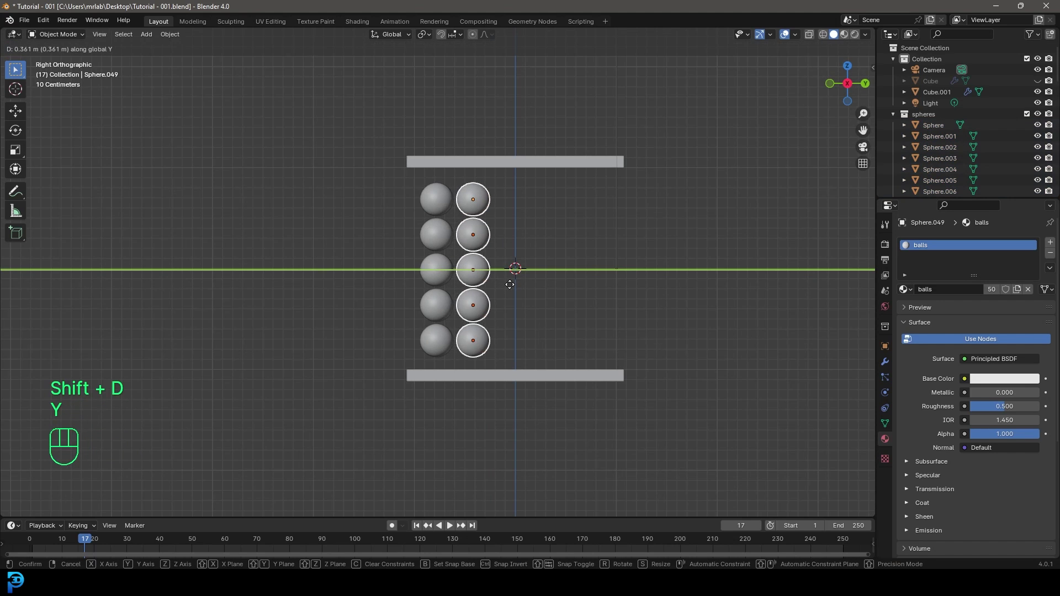
left_click_drag(526, 241, 465, 279)
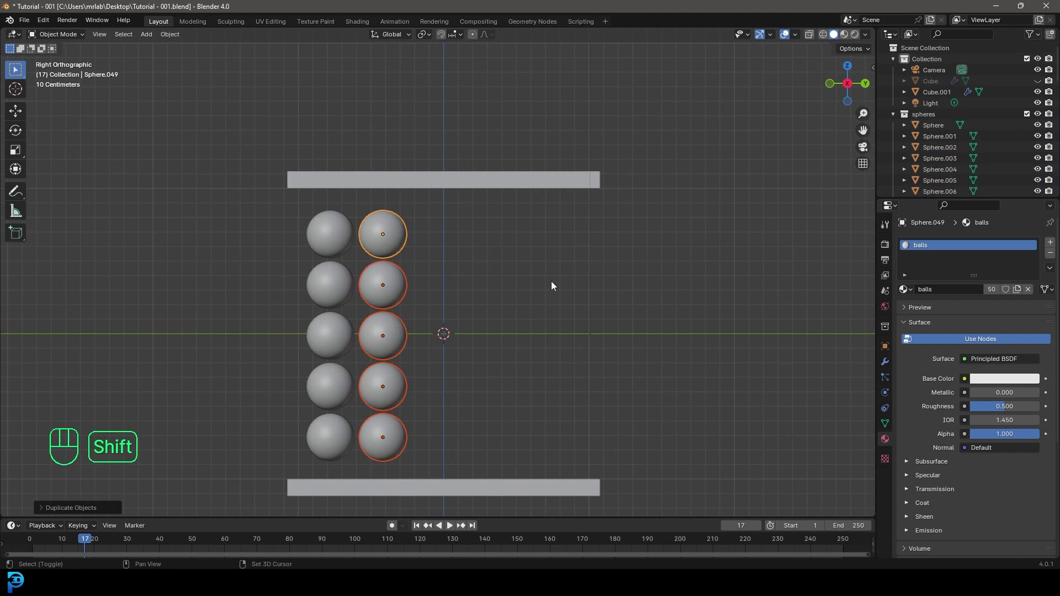
key("shift+r")
key("shift+r")
key("shift+r")
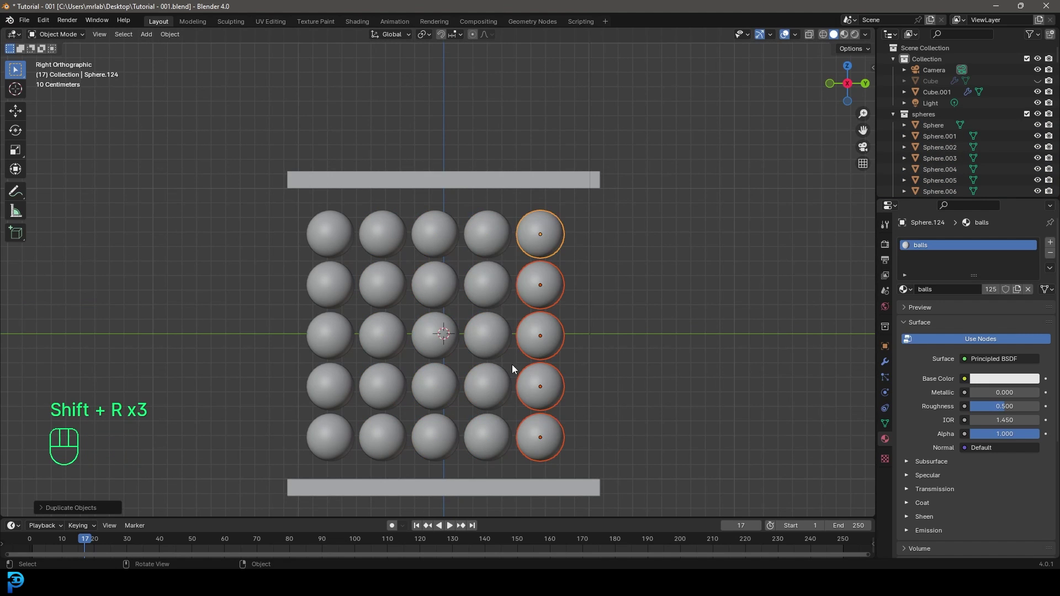
left_click_drag(391, 290, 517, 287)
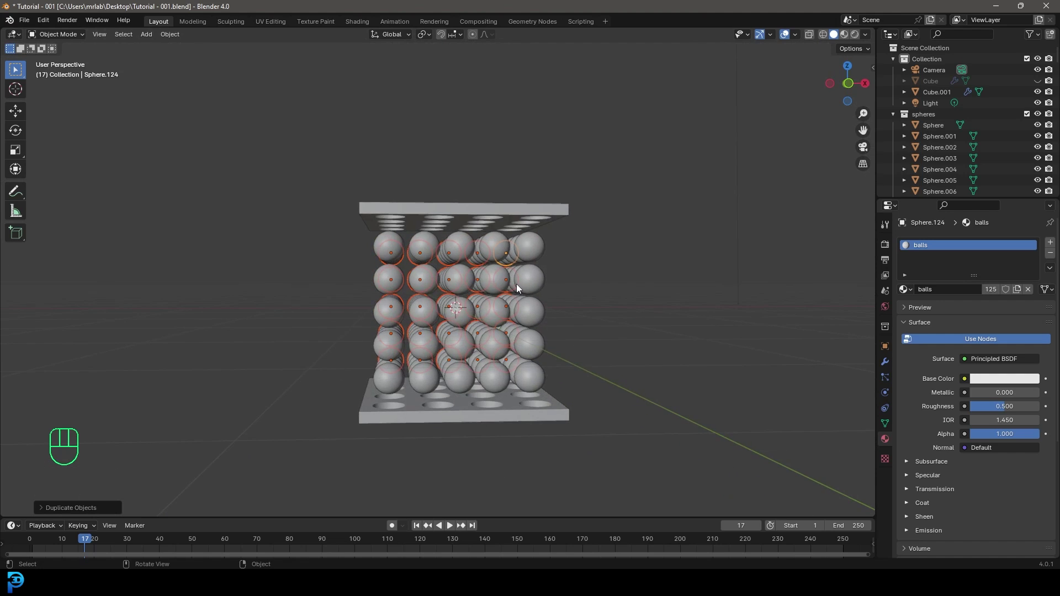
key("KP_1")
key("alt+h")
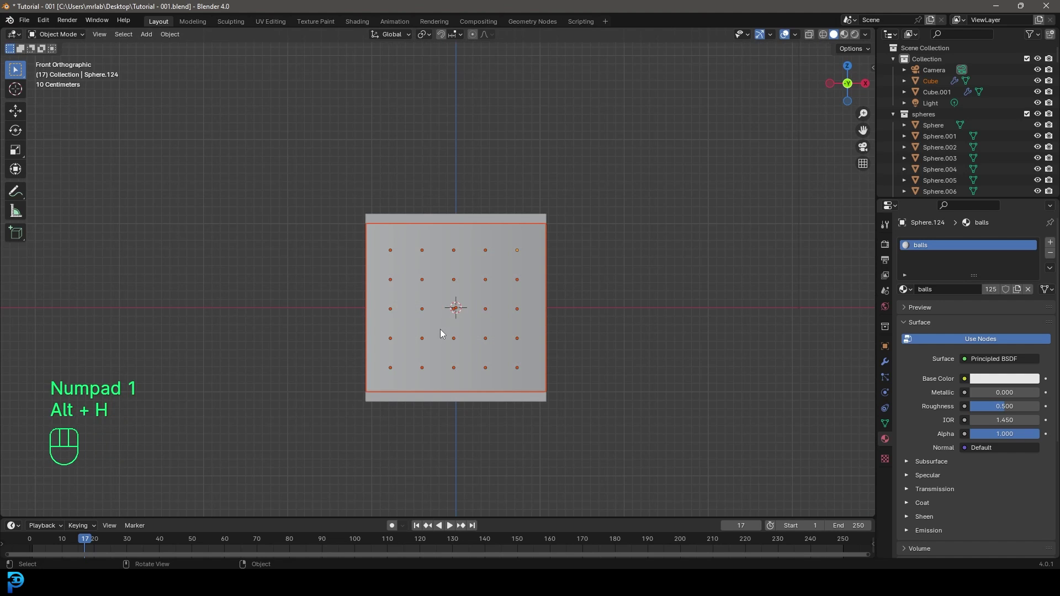
Isolate the spheres collection in the Outliner and select every sphere in the block.
key("z")
left_click(600, 229)
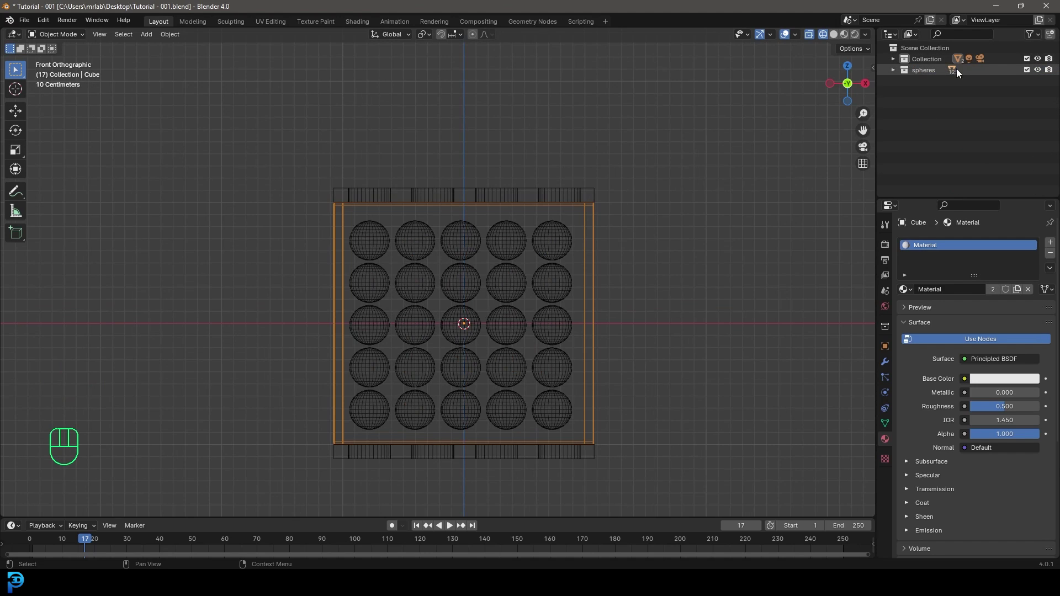
left_click(1045, 73)
left_click(1045, 73)
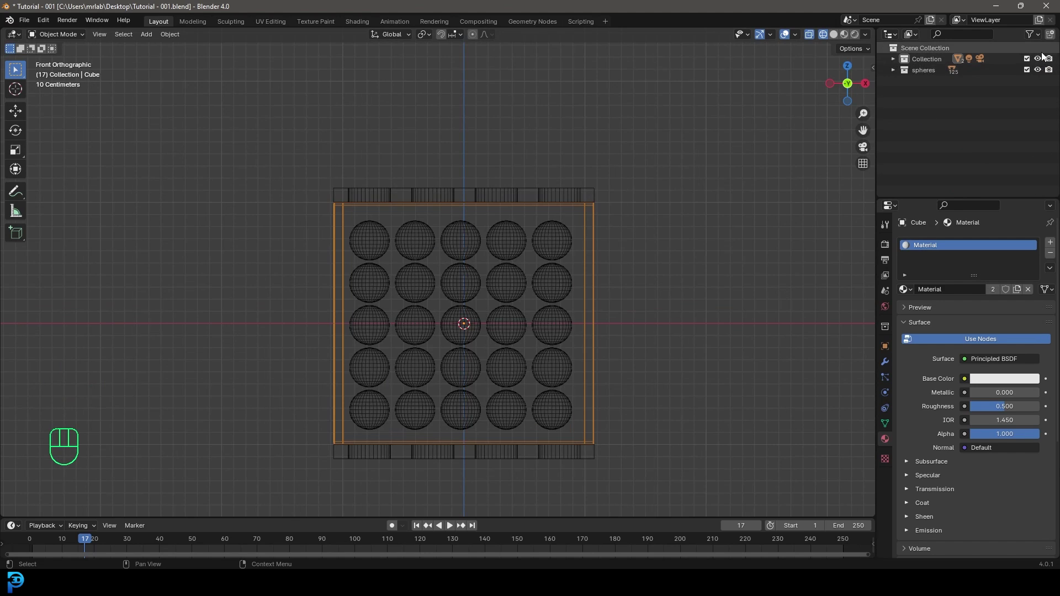
left_click(1045, 62)
key("z")
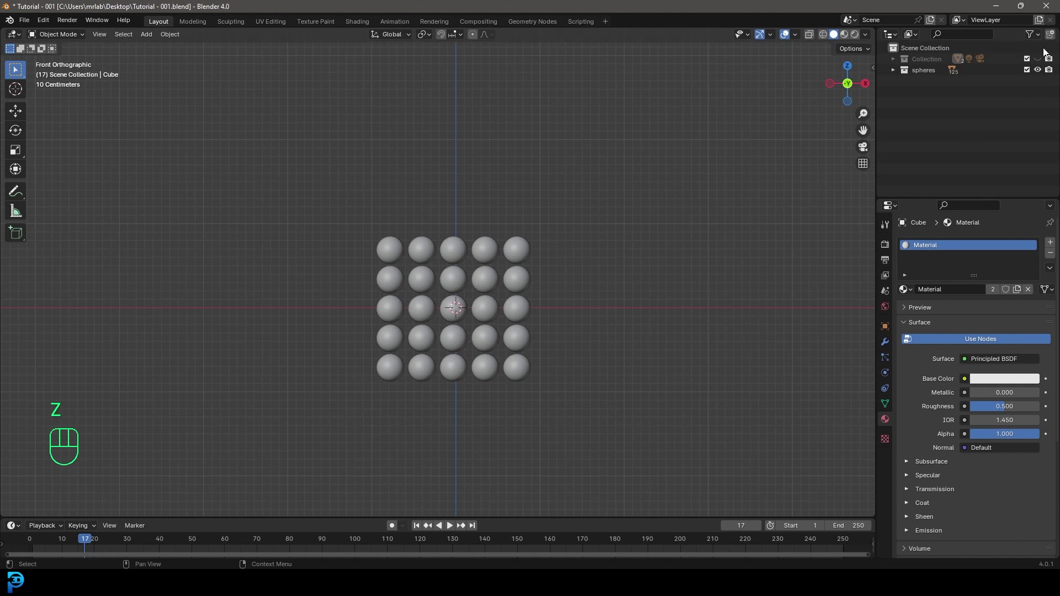
left_click(1039, 59)
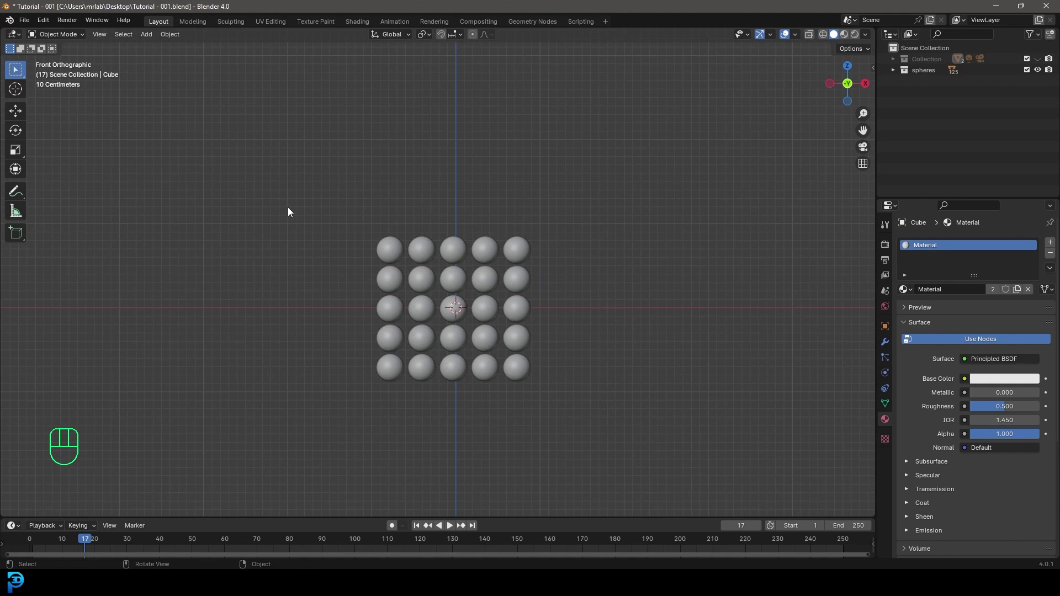
middle_click(381, 234)
left_click(341, 205)
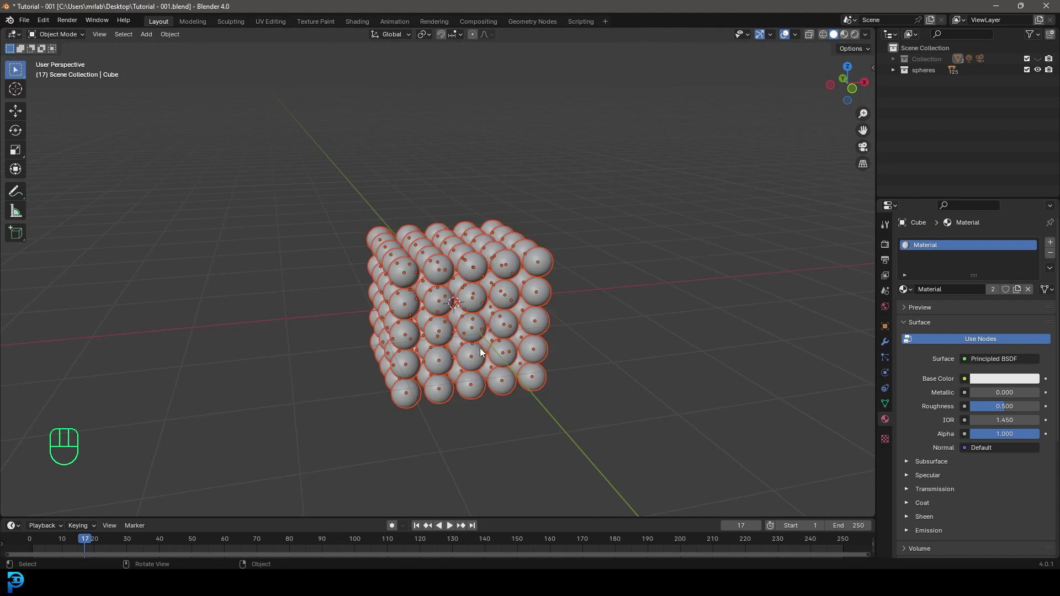
key("a")
middle_click(562, 248)
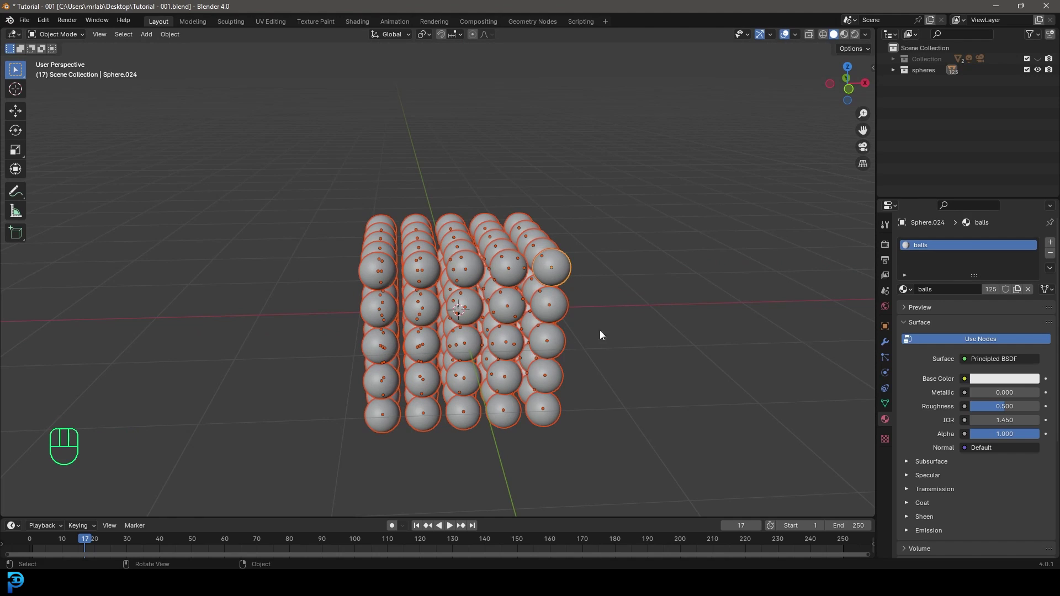
Give the active sphere an Active rigid body with Sphere collision shape and copy it to all spheres via 'Copy from Active'.
left_click(887, 374)
left_click(1026, 268)
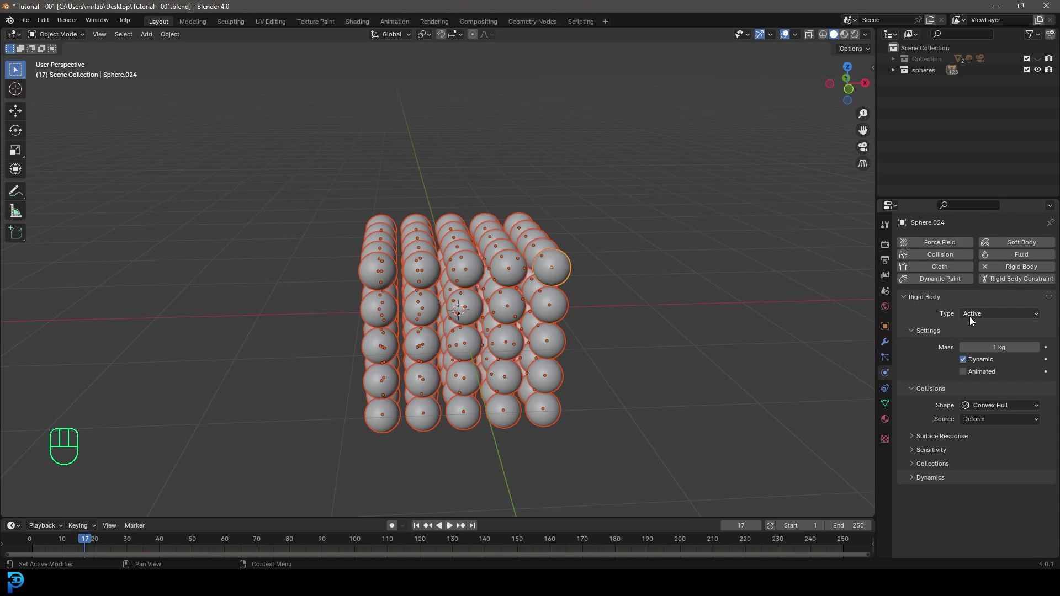
left_click(1005, 402)
left_click_drag(1000, 407, 991, 434)
key("ctrl+l")
key("F3")
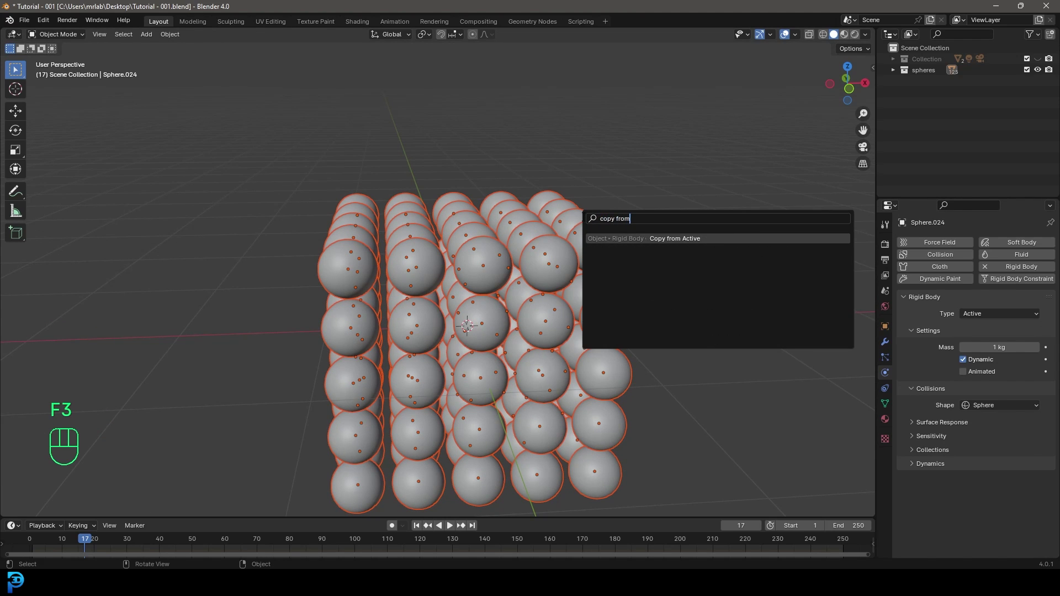
middle_click(513, 310)
left_click_drag(551, 271, 520, 324)
left_click_drag(488, 328, 537, 321)
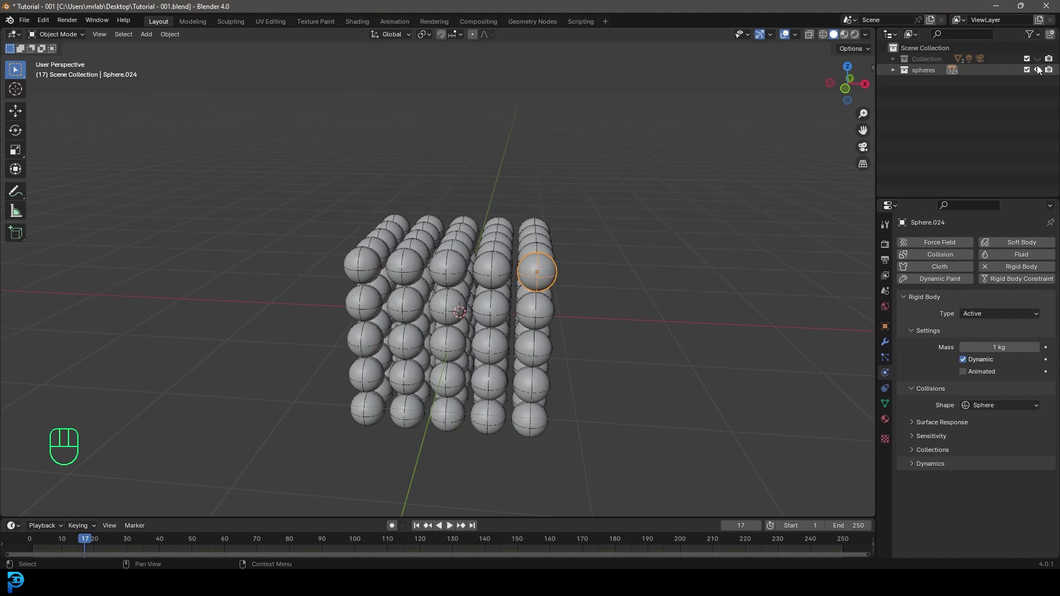
Hide the spheres collection and add a Plain Axes empty at the box centre.
left_click(1041, 74)
left_click(1041, 61)
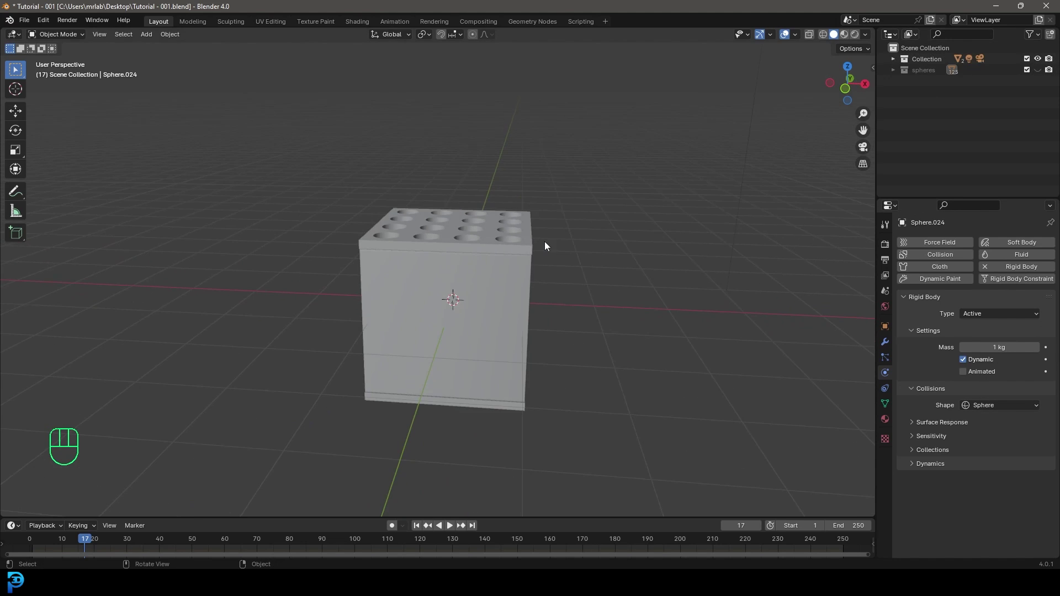
key("z")
key("x")
key("shift+a")
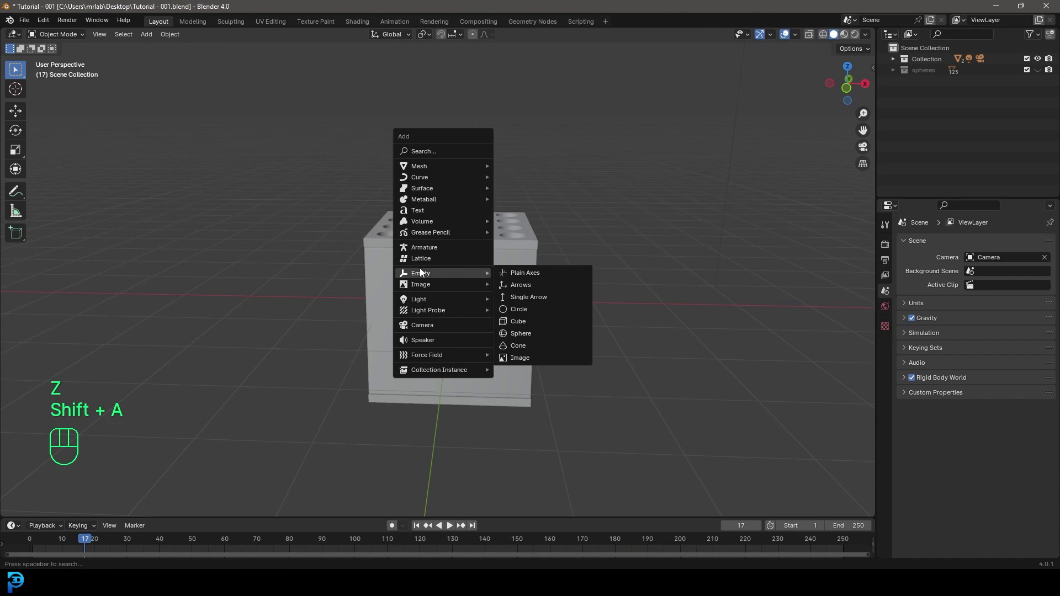
key("s")
middle_click(539, 300)
left_click_drag(493, 229, 497, 250)
Parent the lid and box body to the empty with Object (Keep Transform).
key("g")
key("ctrl+p")
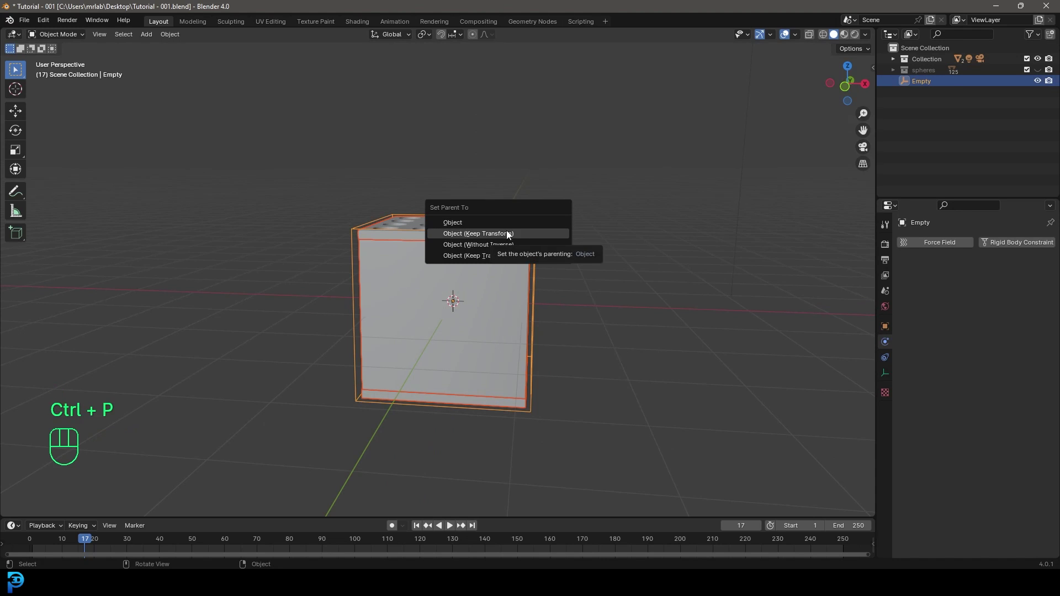
middle_click(477, 257)
left_click_drag(530, 202, 884, 374)
left_click(888, 347)
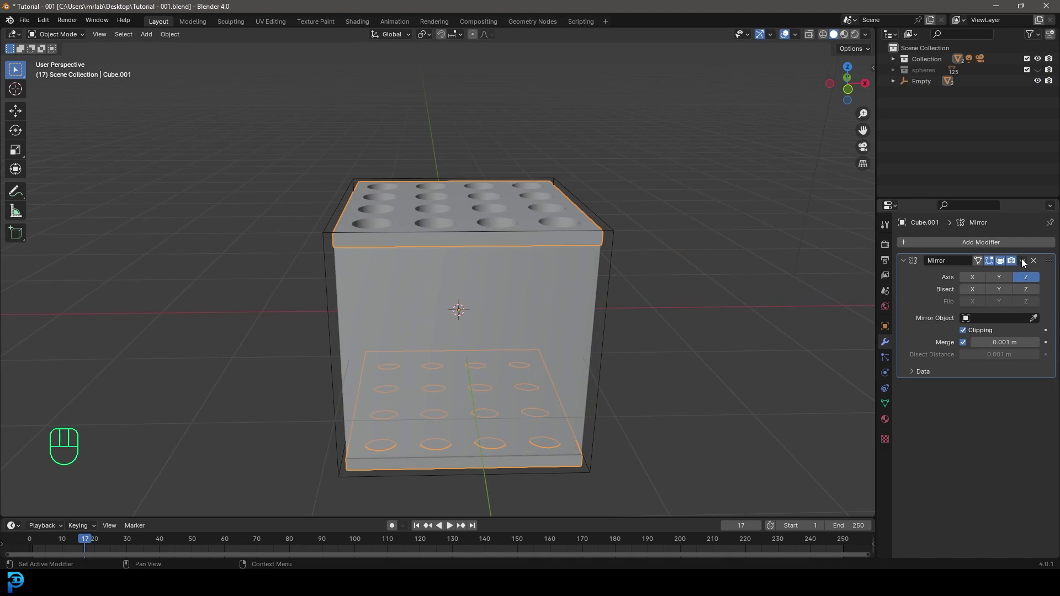
left_click_drag(1027, 262, 988, 278)
left_click_drag(557, 277, 952, 285)
left_click_drag(445, 310, 455, 307)
Select the empty and scale it up so it is easy to grab, returning to front view.
left_click(602, 224)
key("g")
key("r")
key("r")
left_click_drag(597, 283, 449, 304)
key("KP_1")
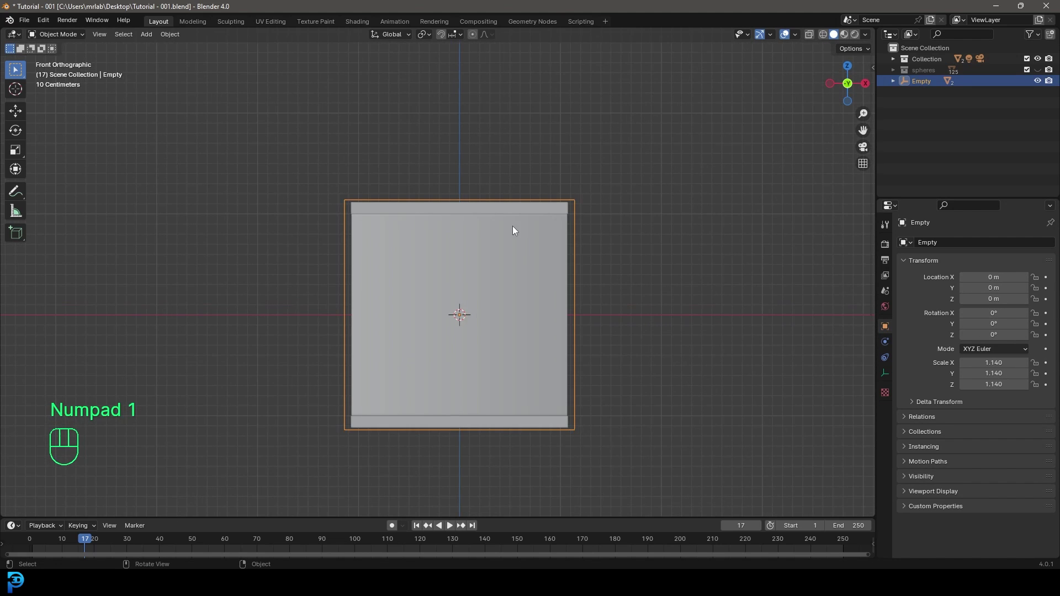
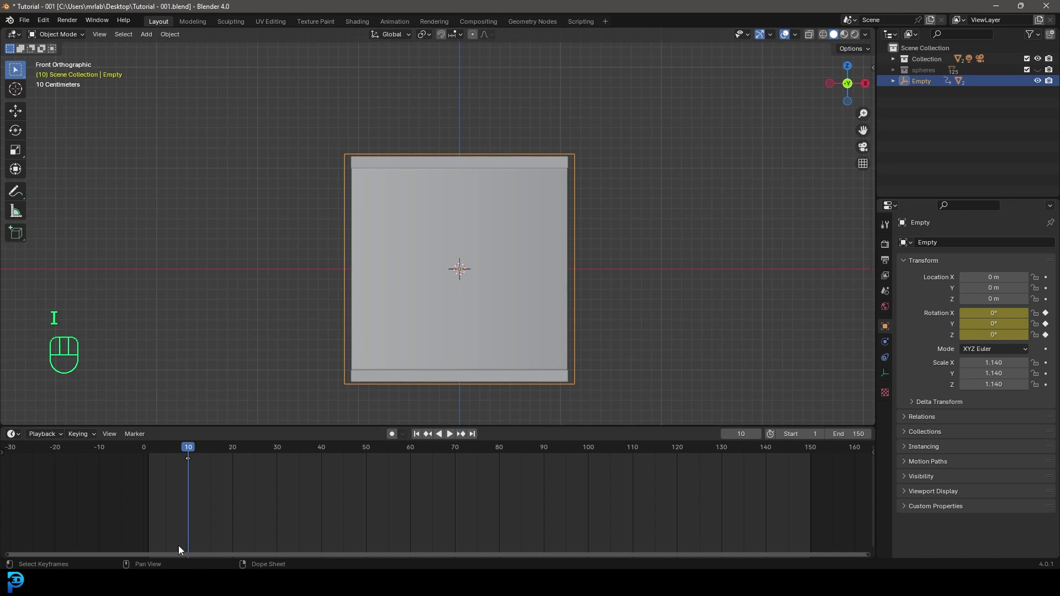
Select the empty's rotation keyframe in the Dope Sheet and move it to frame 150.
middle_click(335, 496)
left_click(153, 459)
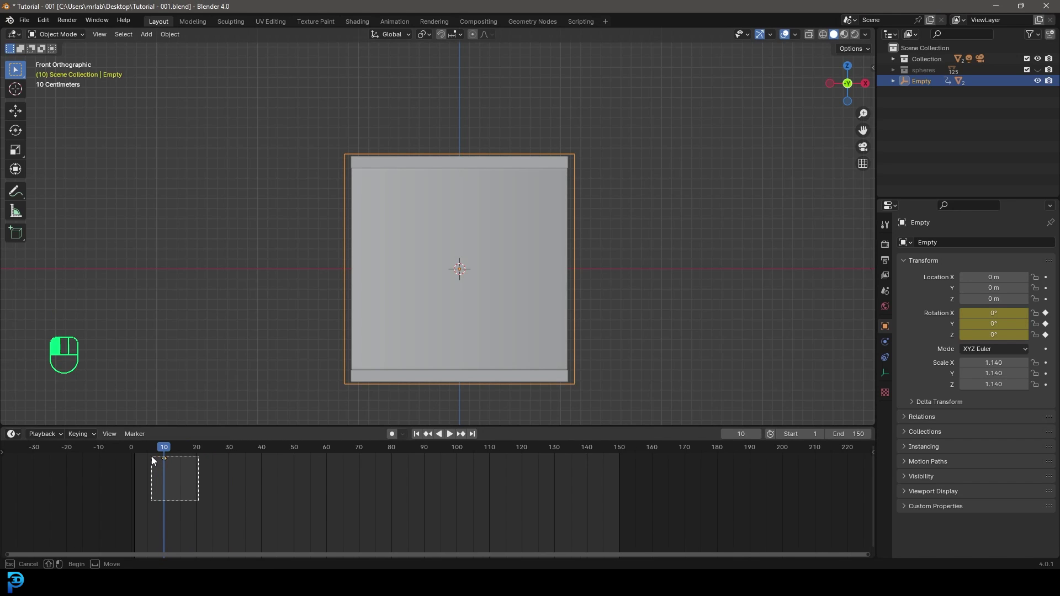
key("shift+d")
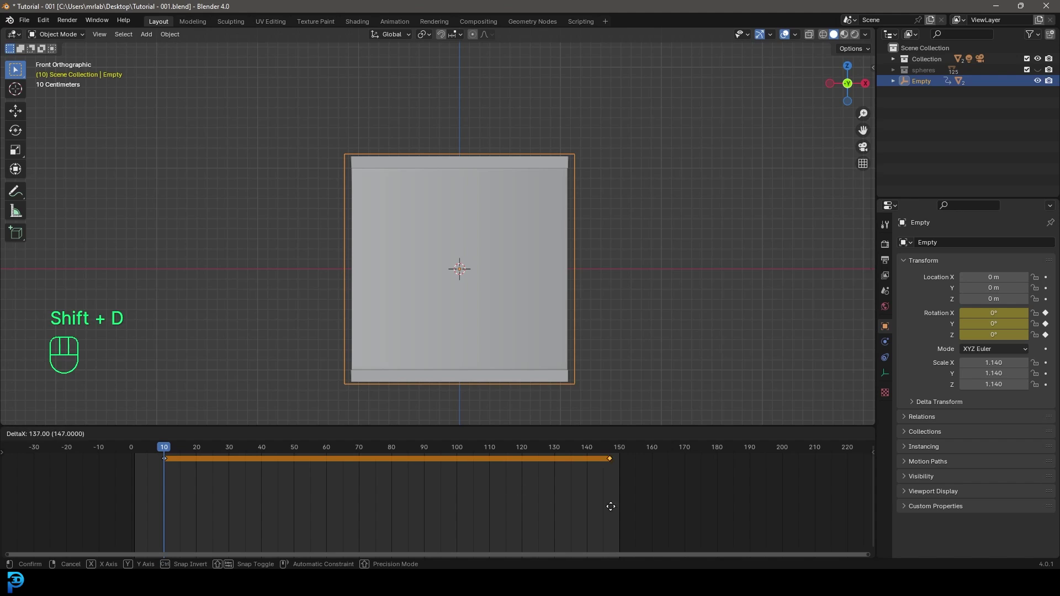
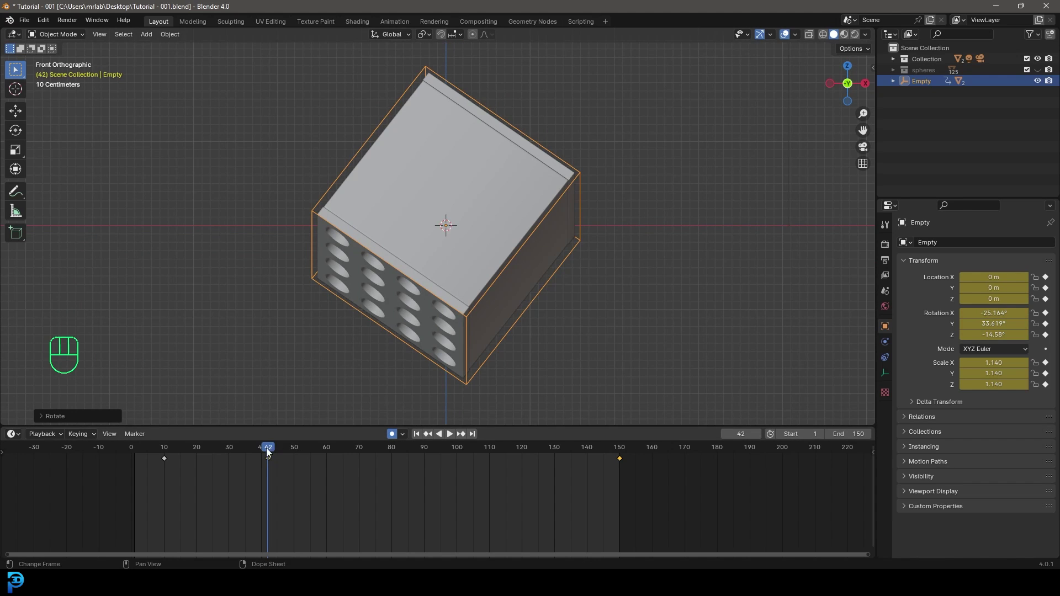
At frame 102 rotate the empty into a new tilted pose, including a twist around its local Z axis.
left_click_drag(258, 451, 468, 502)
left_click(530, 343)
key("r")
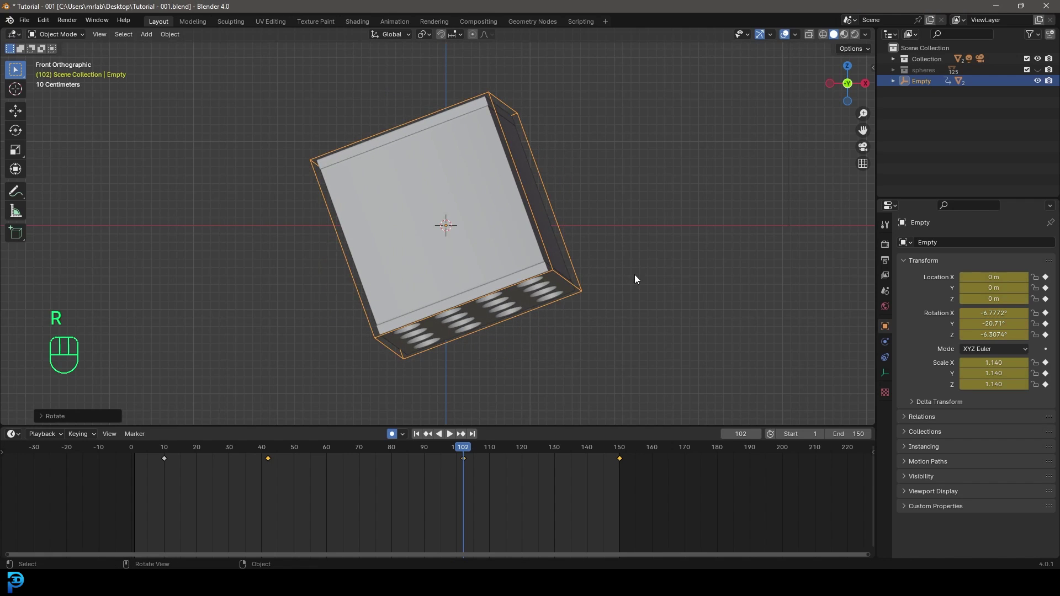
key("r")
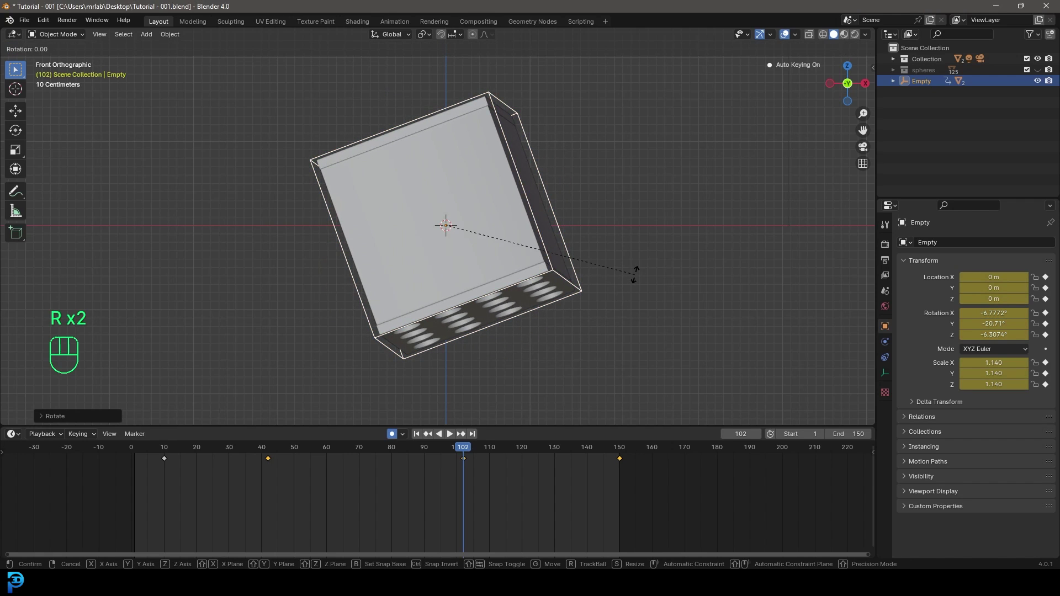
key("z")
key("z")
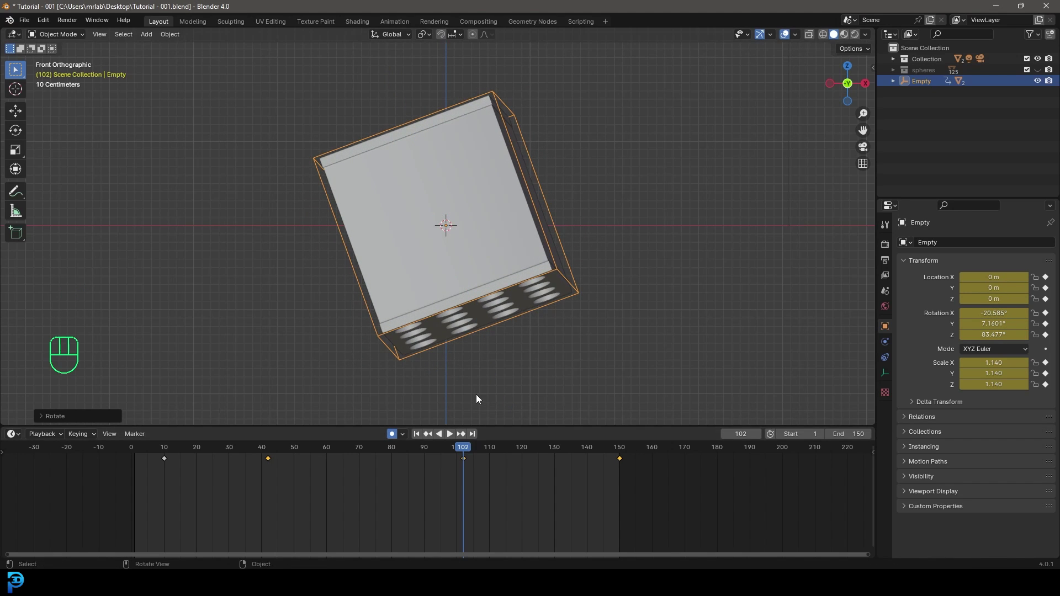
key("r")
key("r")
key("r")
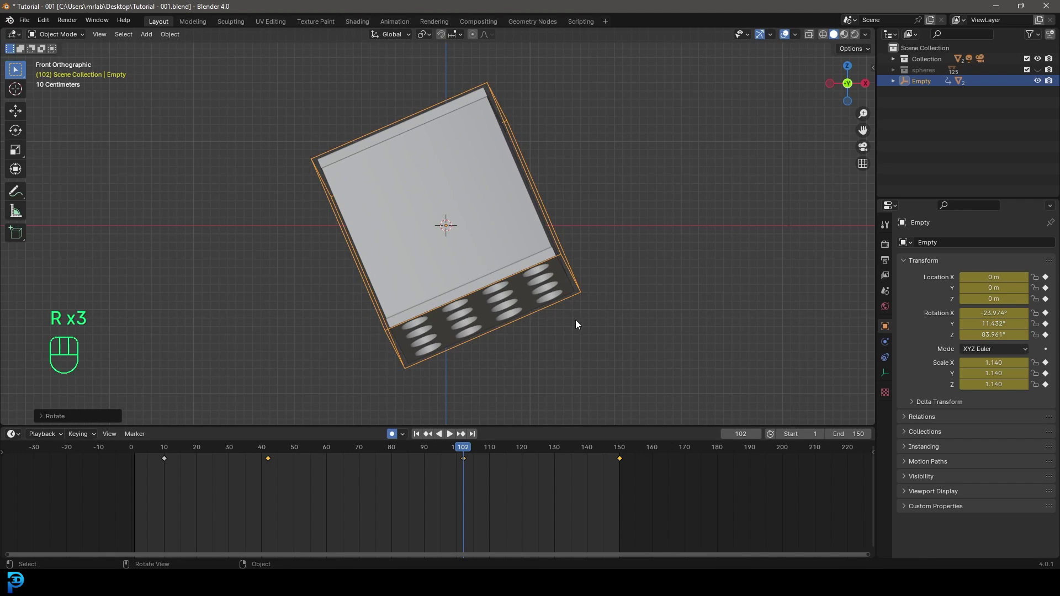
Duplicate the frame-42 and frame-102 keys a few frames later (around 117) and play the animation.
left_click(465, 448)
left_click(262, 458)
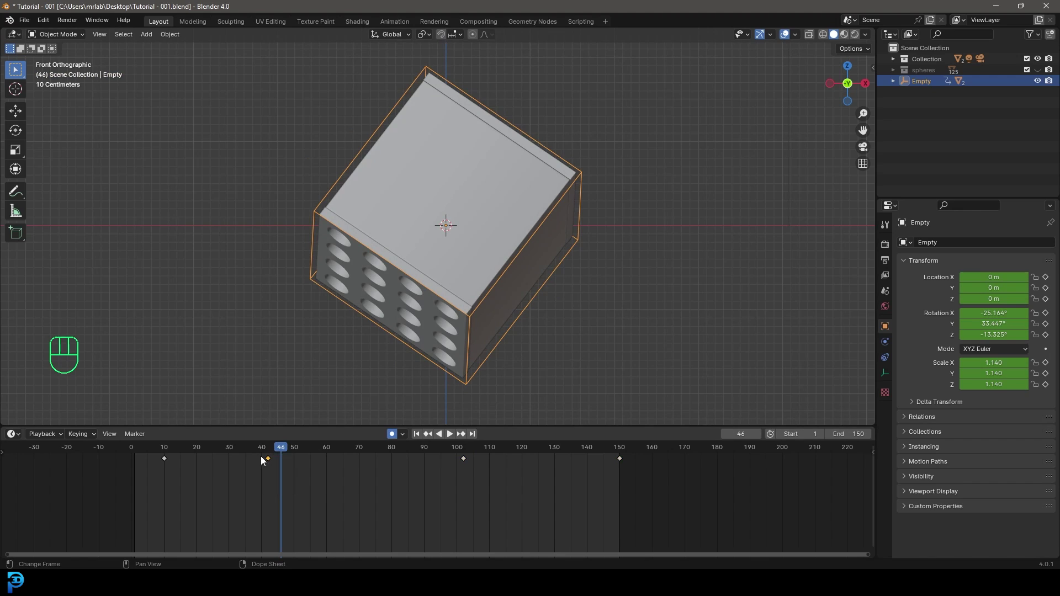
key("shift+d")
left_click_drag(318, 472, 485, 469)
key("shift+d")
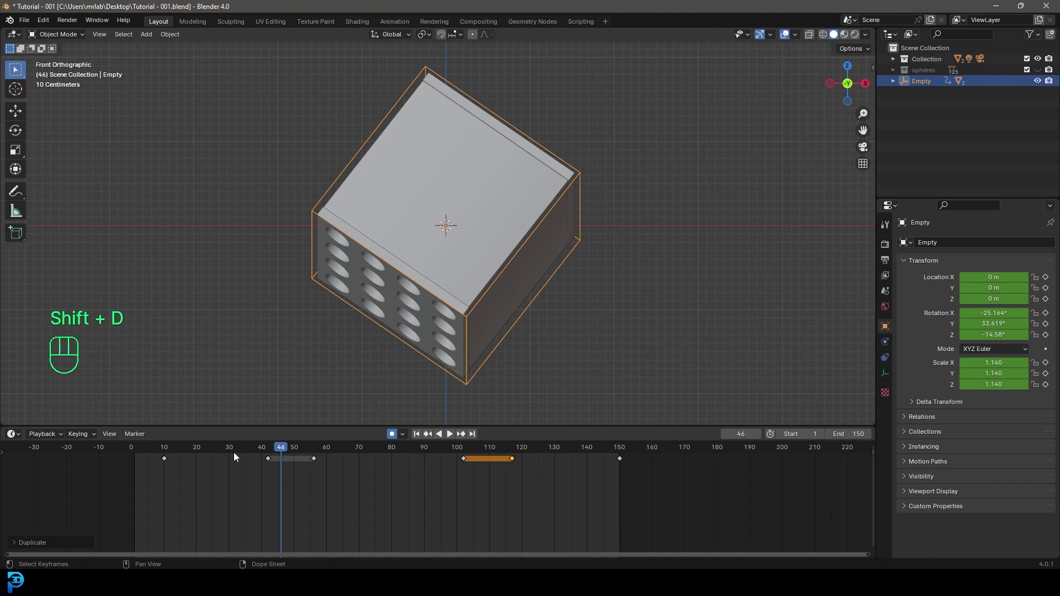
left_click_drag(283, 450, 270, 457)
left_click(393, 438)
left_click_drag(244, 452, 132, 462)
key("space")
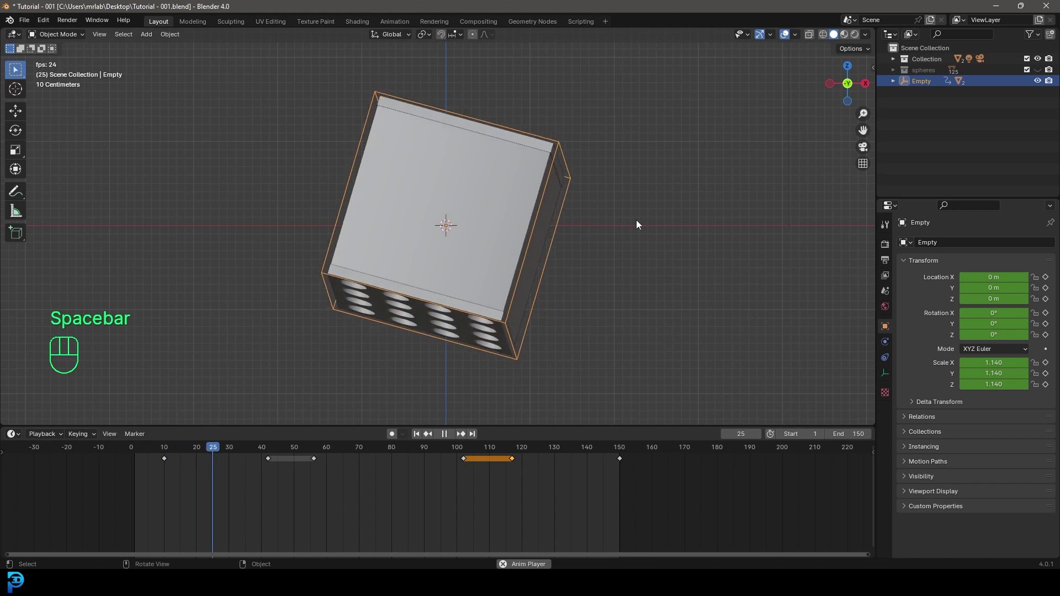
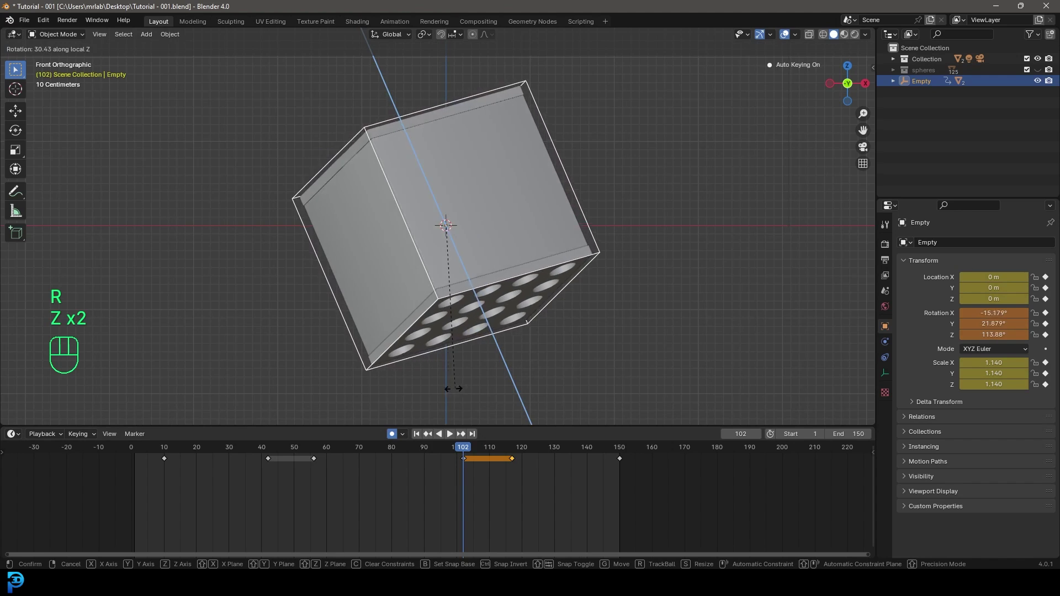
Twist the box further around its own axis, key the pose and replay the tumbling animation.
left_click_drag(477, 471, 462, 461)
key("shift+d")
left_click(461, 450)
key("space")
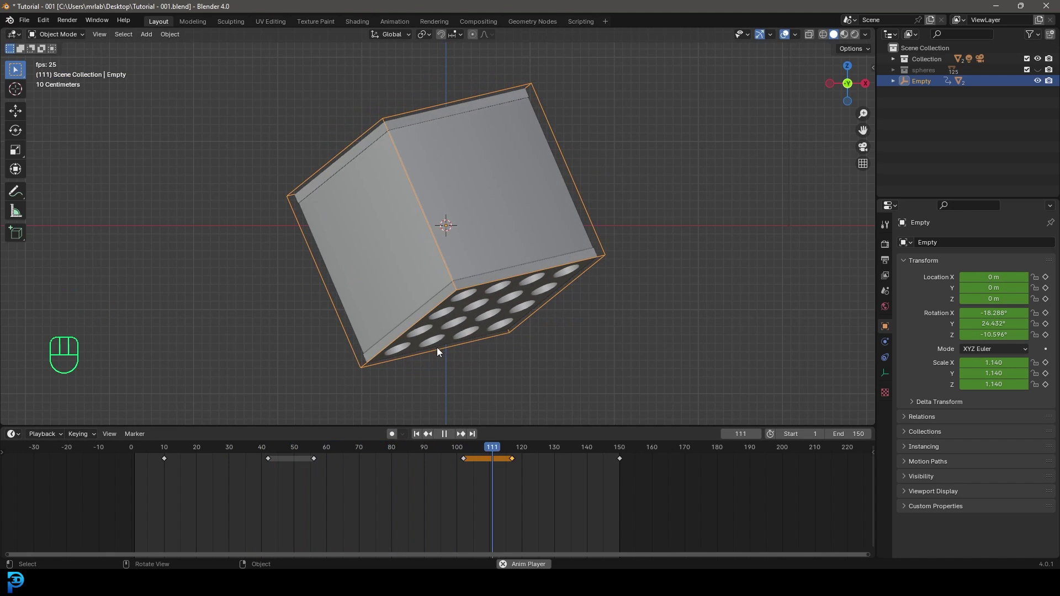
Give the box body a Passive, Animated rigid body with Mesh collision shape.
key("space")
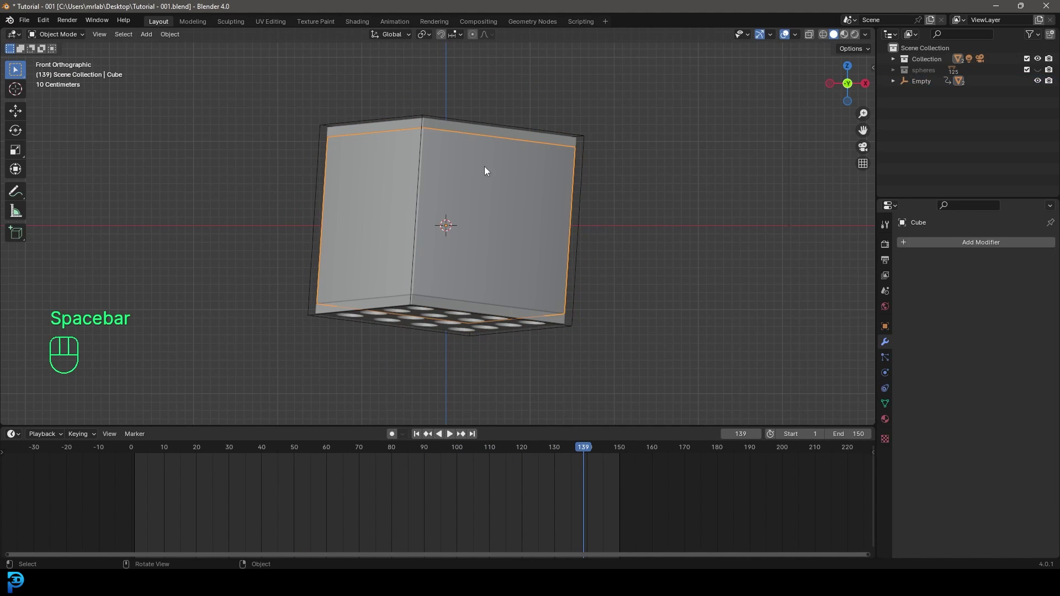
left_click(892, 377)
left_click(1037, 270)
left_click_drag(978, 317, 982, 342)
left_click(968, 349)
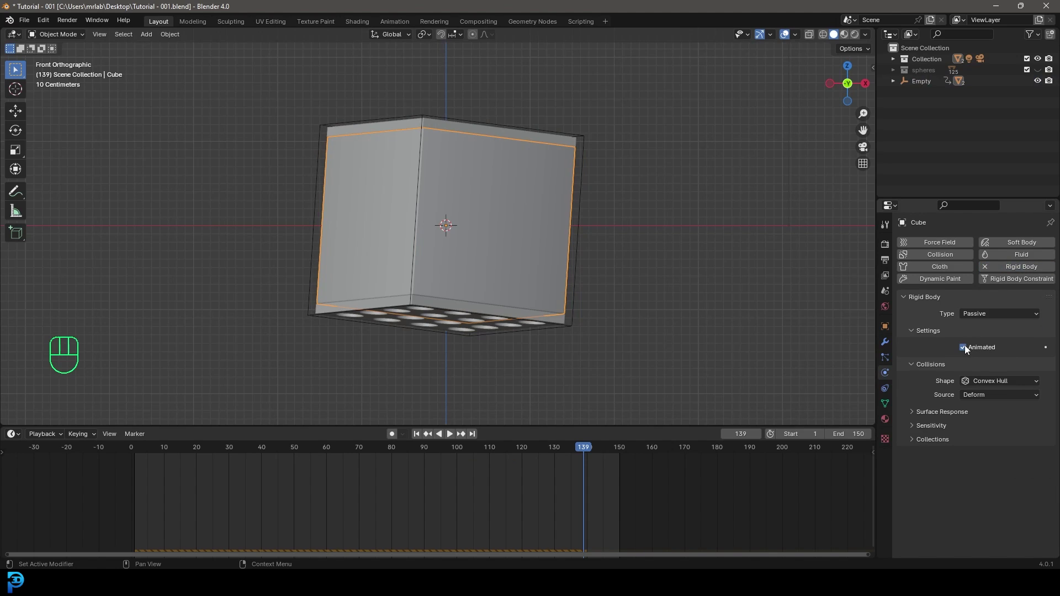
left_click_drag(986, 379, 994, 472)
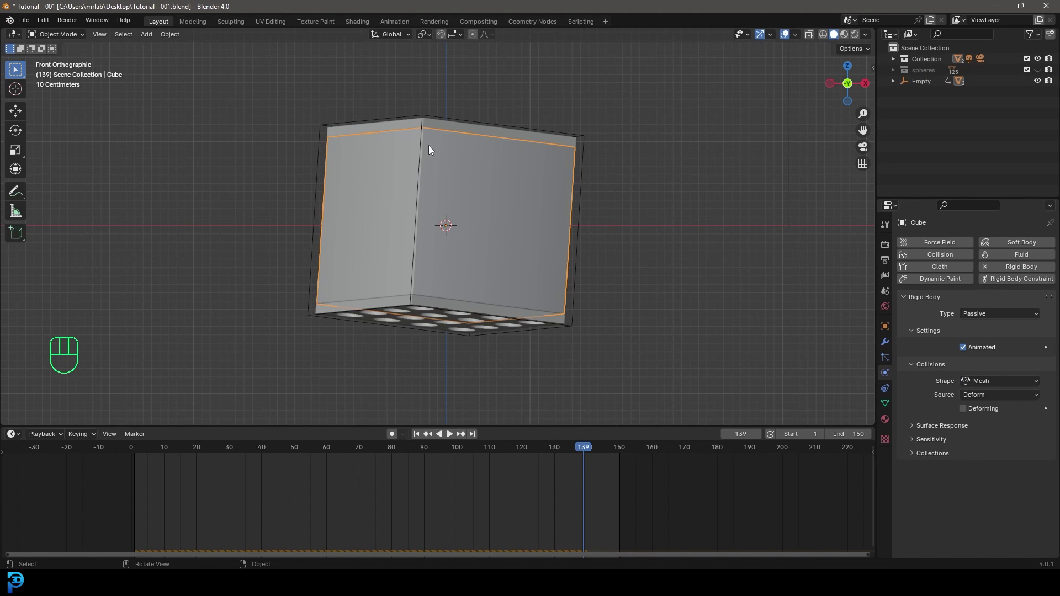
left_click(486, 134)
Copy the rigid body settings to the other box piece and unhide the spheres collection.
key("g")
right_click(517, 151)
left_click(464, 203)
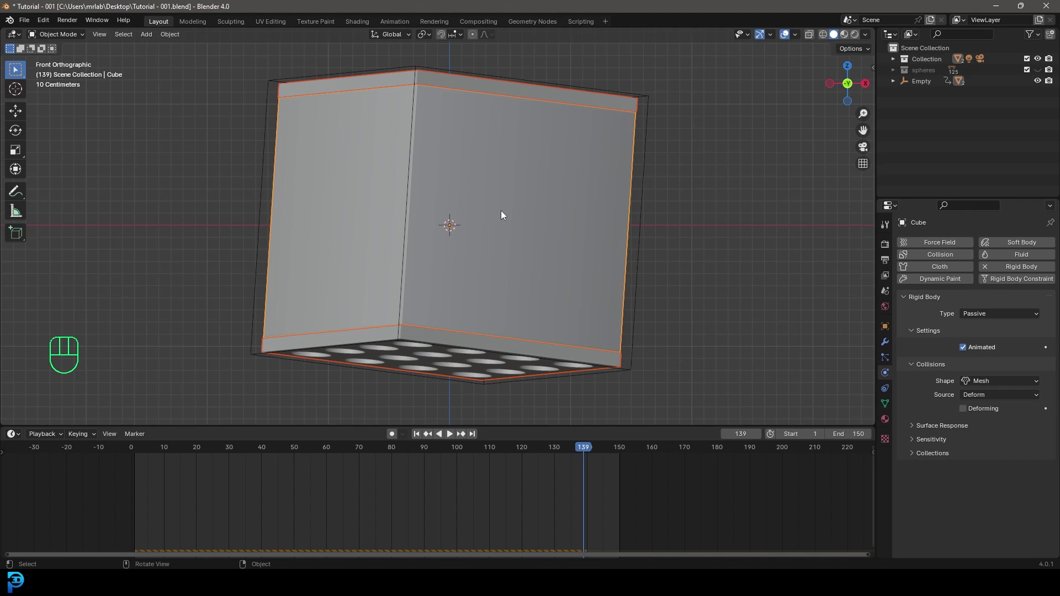
key("F3")
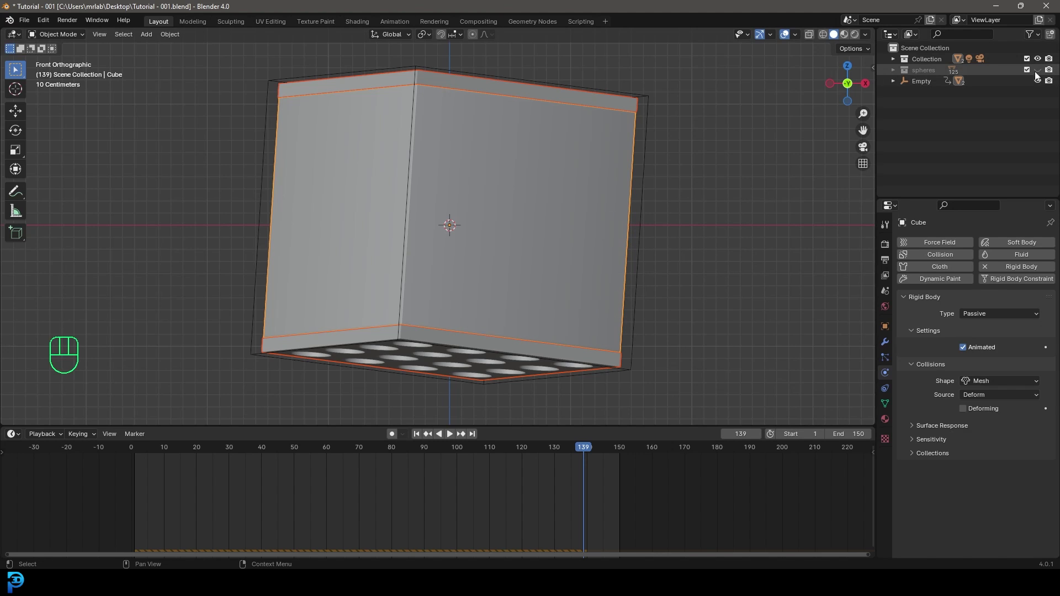
left_click(574, 448)
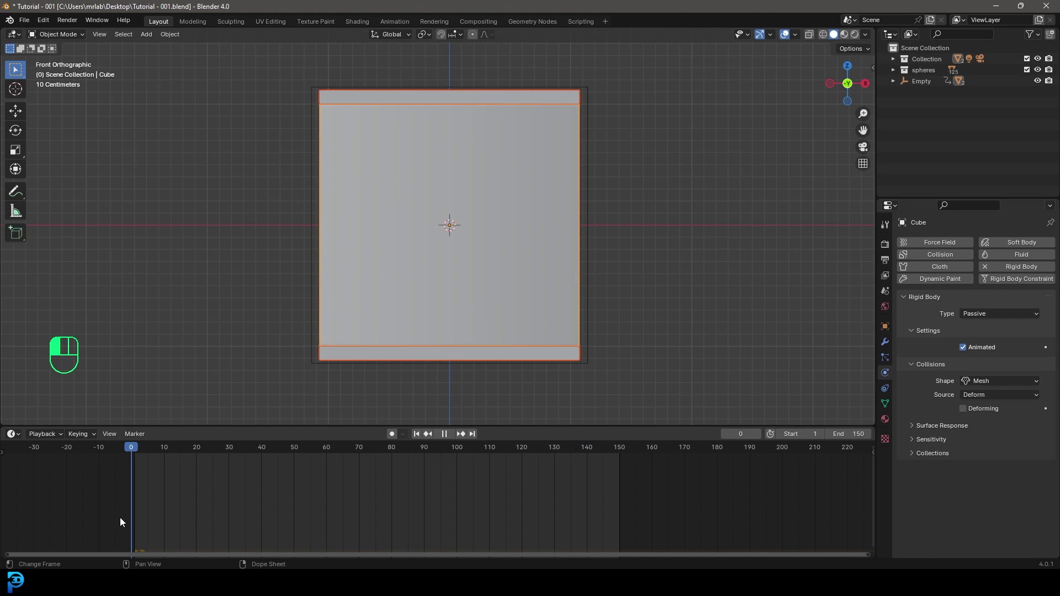
Rewind to frame 1 and play the simulation twice, watching the spheres spill through the lid holes.
key("alt+a")
key("ctrl+s")
key("ctrl+s")
key("space")
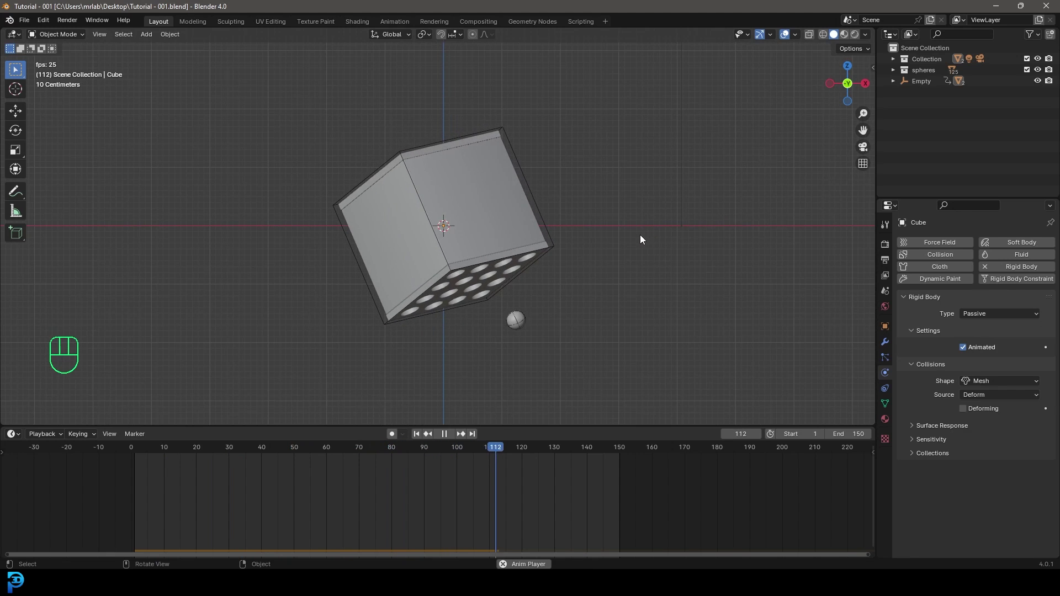
key("space")
key("shift+Left")
left_click_drag(221, 485, 421, 473)
key("space")
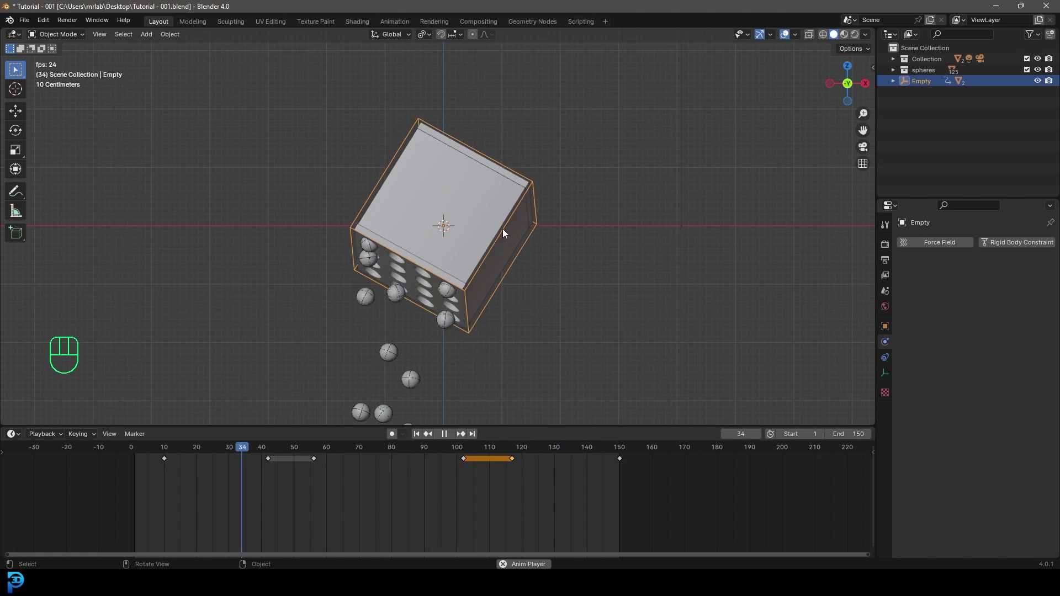
key("space")
left_click_drag(513, 303, 505, 271)
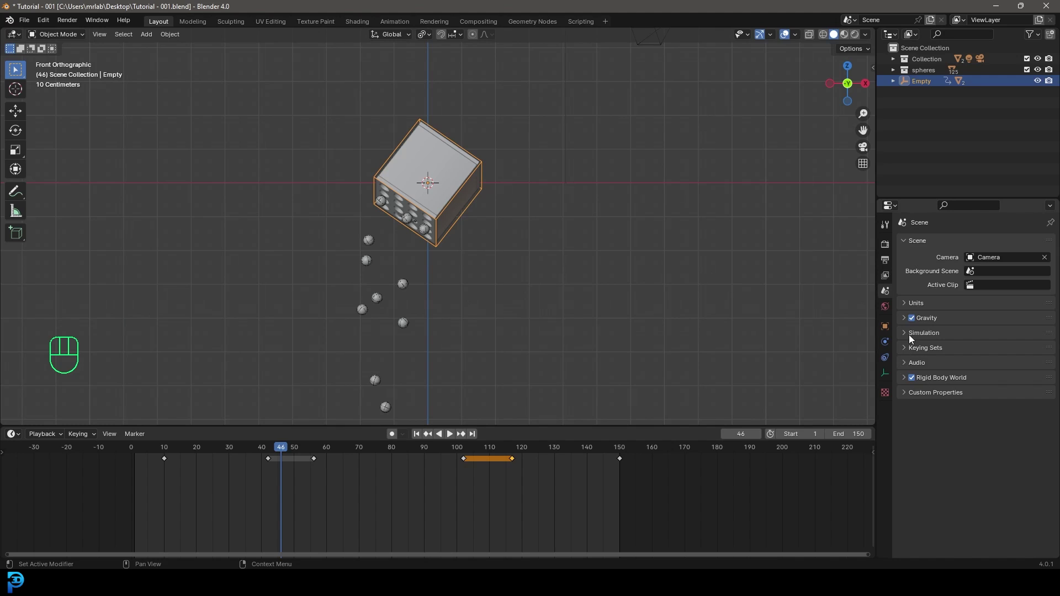
Bake the Rigid Body World cache to frame 150 and add a mesh plane.
left_click(903, 381)
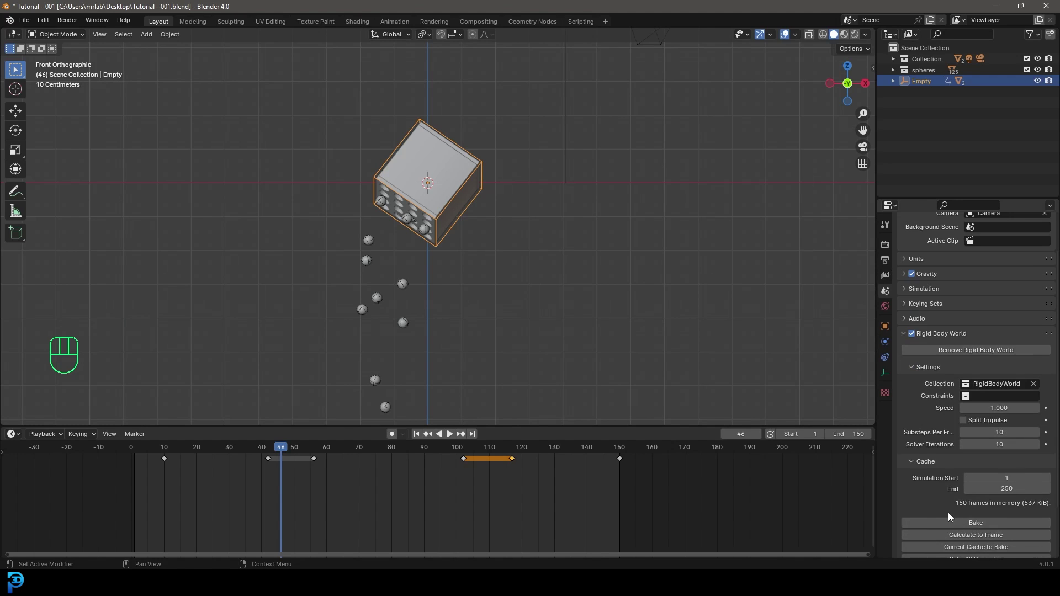
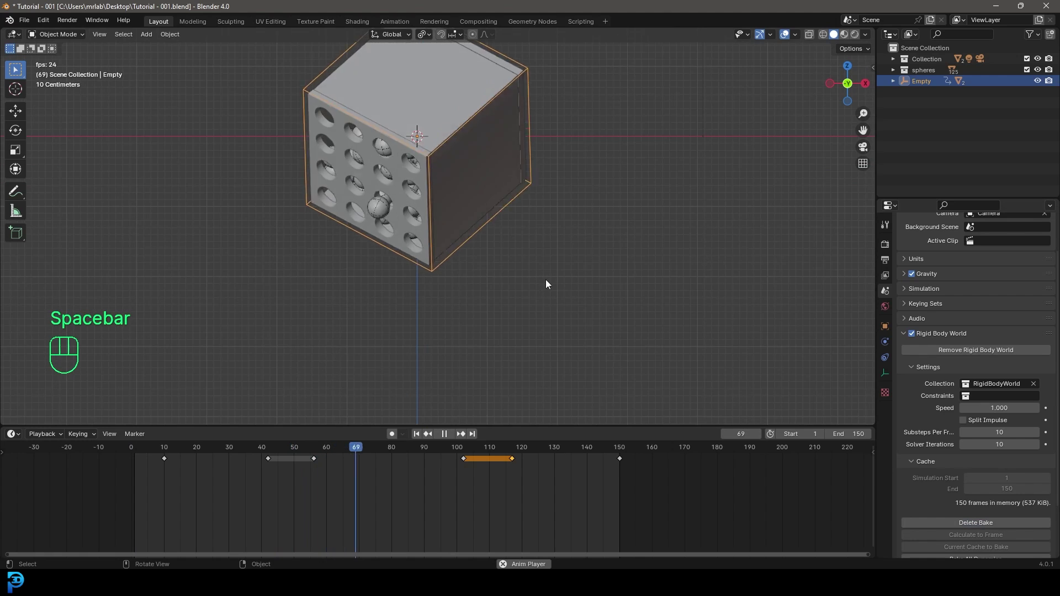
key("shift+a")
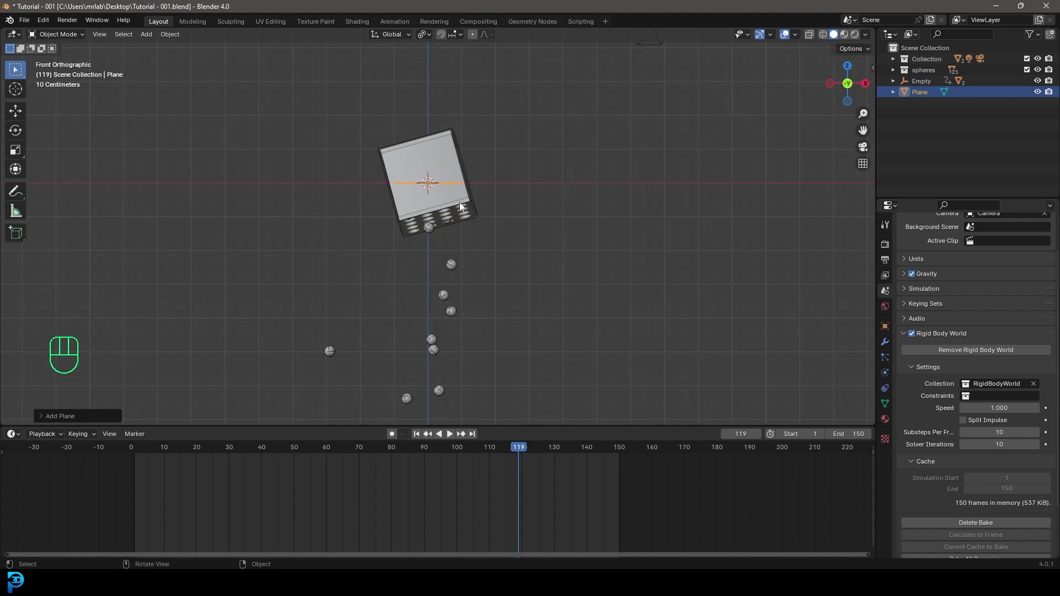
Move the plane down along Z below the tumbling box to act as the floor.
key("g")
key("z")
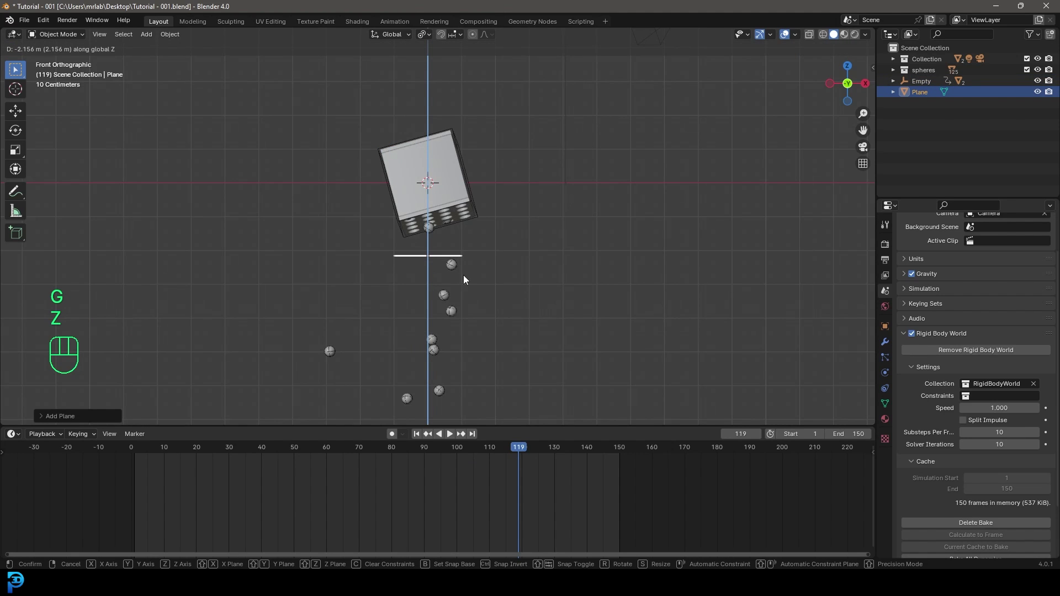
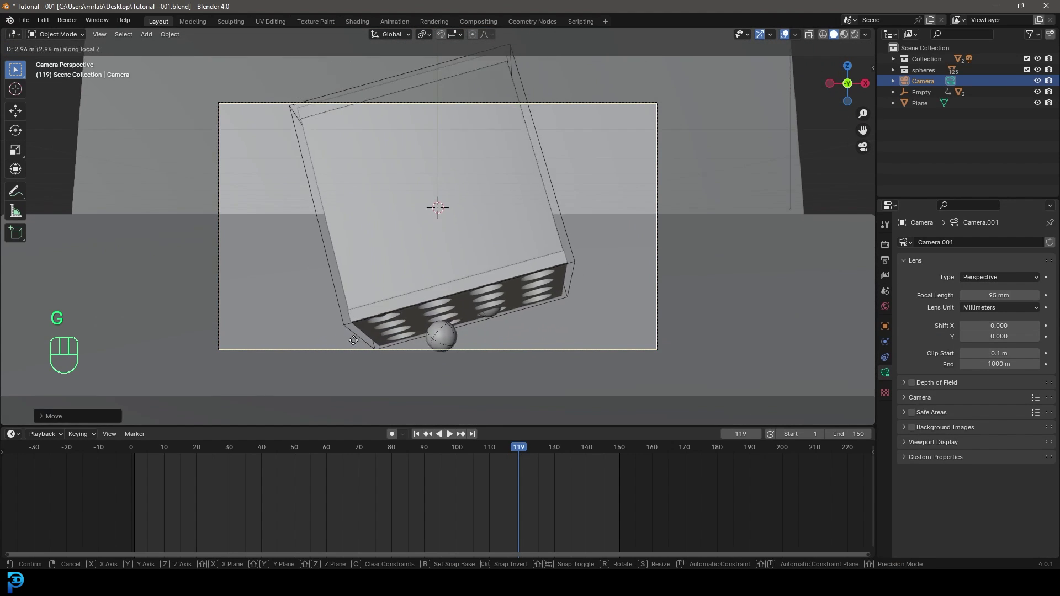
Position the 95 mm camera in camera view so it frames the box.
left_click(384, 426)
key("g")
key("z")
left_click_drag(496, 262, 584, 215)
left_click_drag(925, 248, 1006, 250)
left_click_drag(1006, 249, 1004, 280)
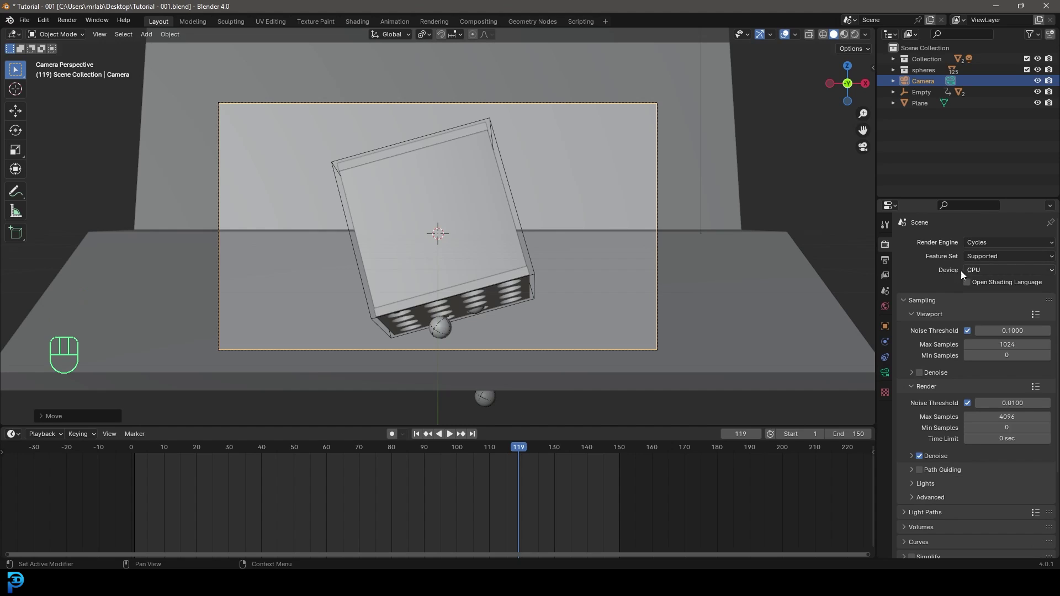
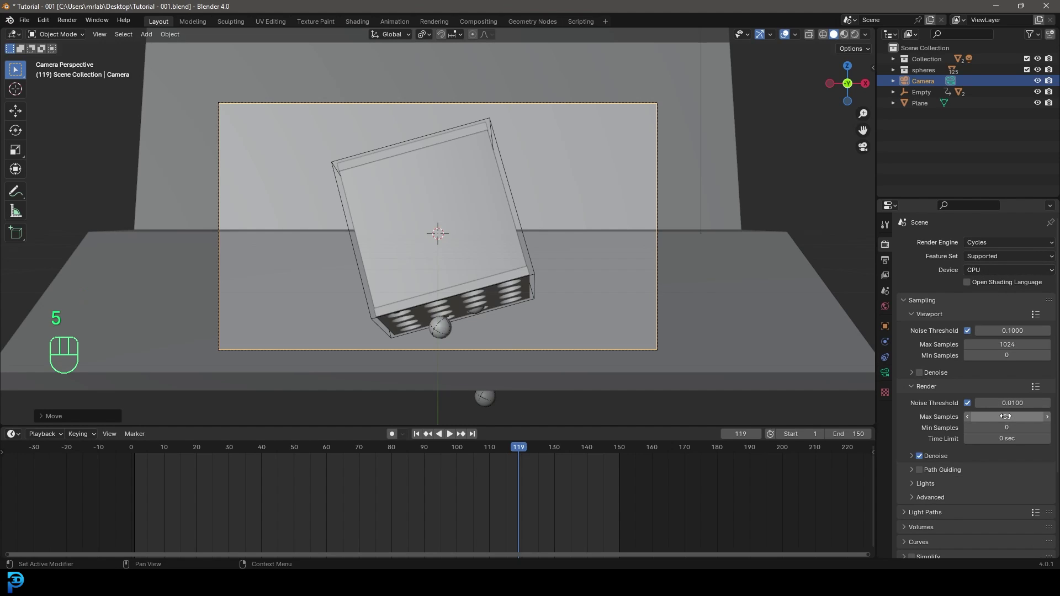
Set Cycles to GPU Compute with 55 render samples and switch the viewport to Rendered shading.
key("z")
left_click(982, 274)
key("ctrl+b")
Add 1200 W area lights, rotate them toward the box, return to camera view and save.
key("shift+a")
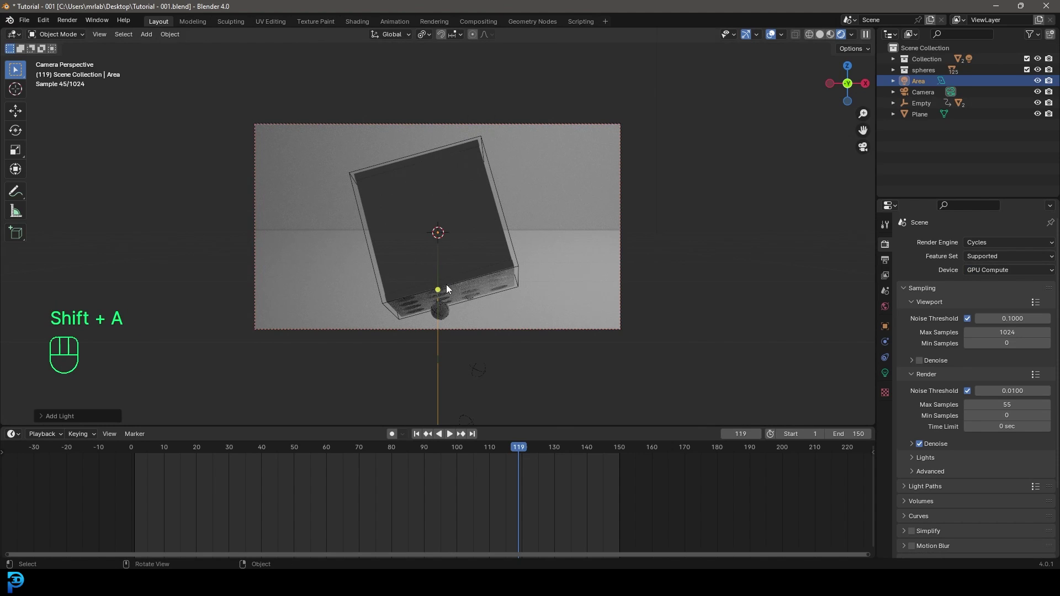
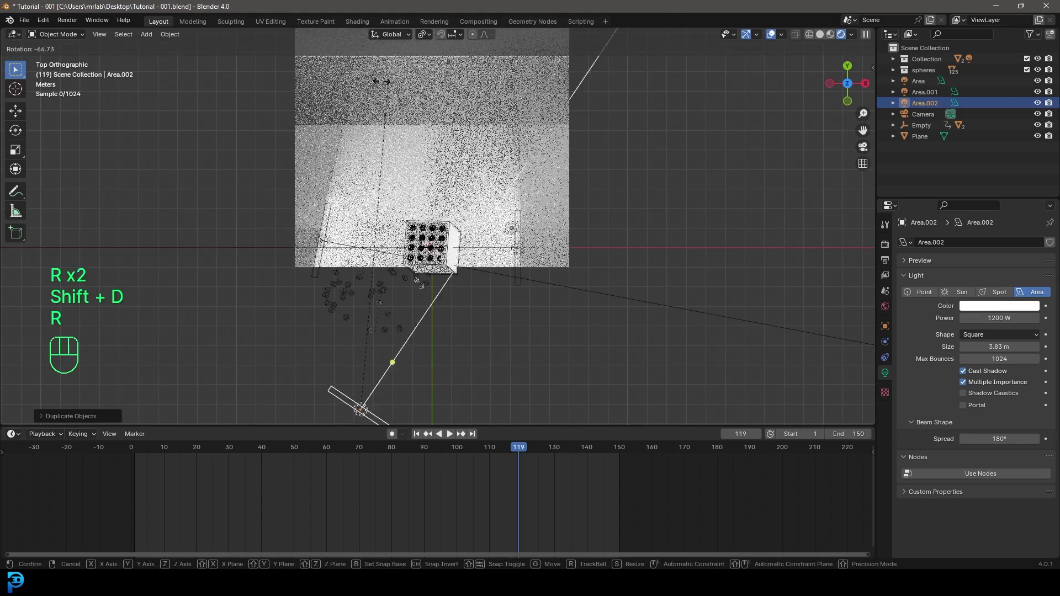
left_click_drag(326, 90, 529, 165)
key("KP_0")
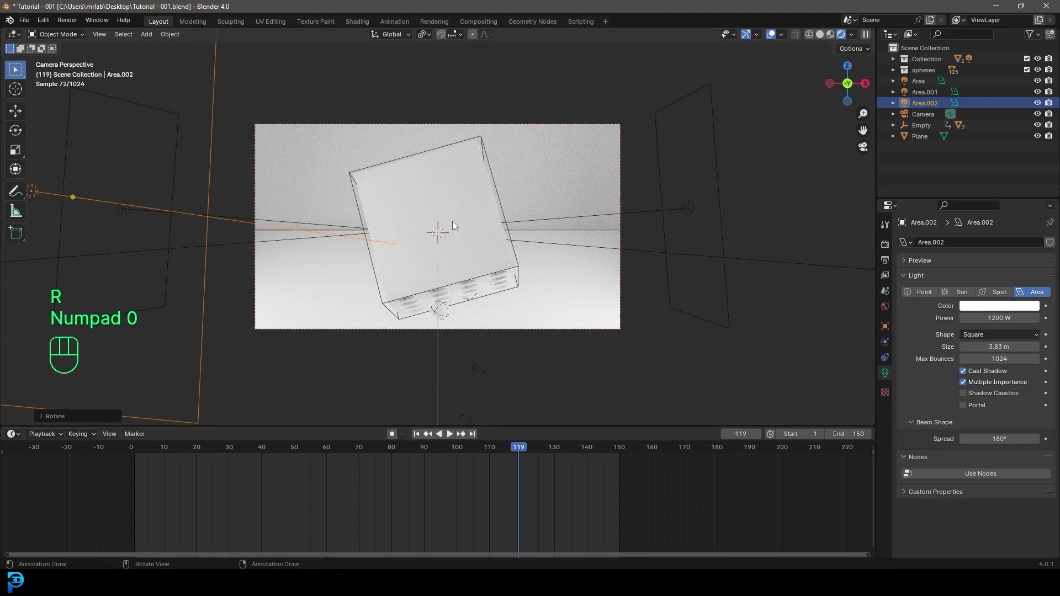
middle_click(459, 244)
key("ctrl+s")
key("ctrl+s")
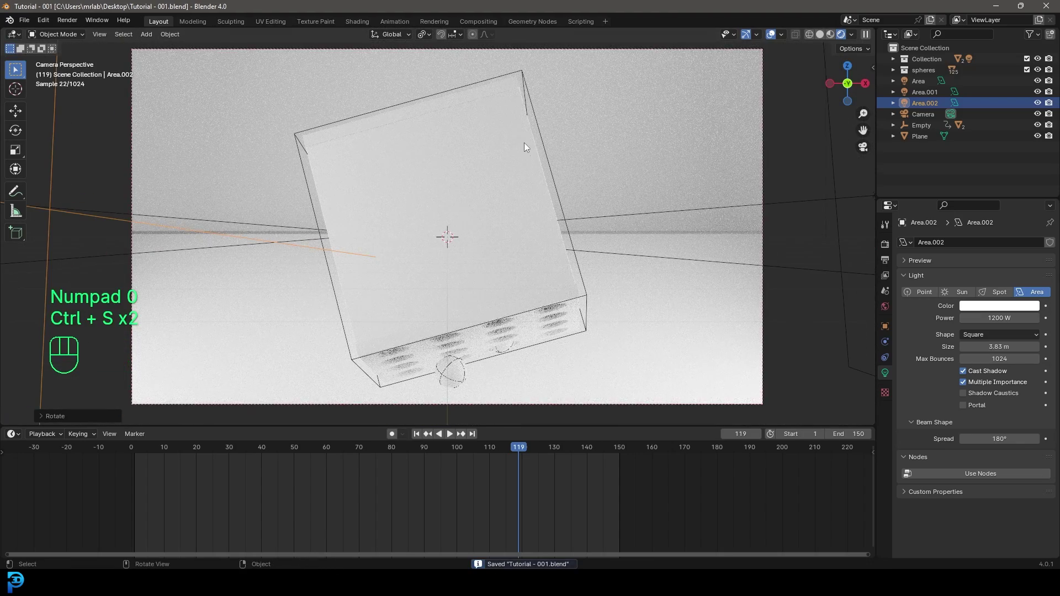
Set the box material to Transmission 1 and Roughness 0.035, then remove Cube.001's material slot.
left_click(527, 149)
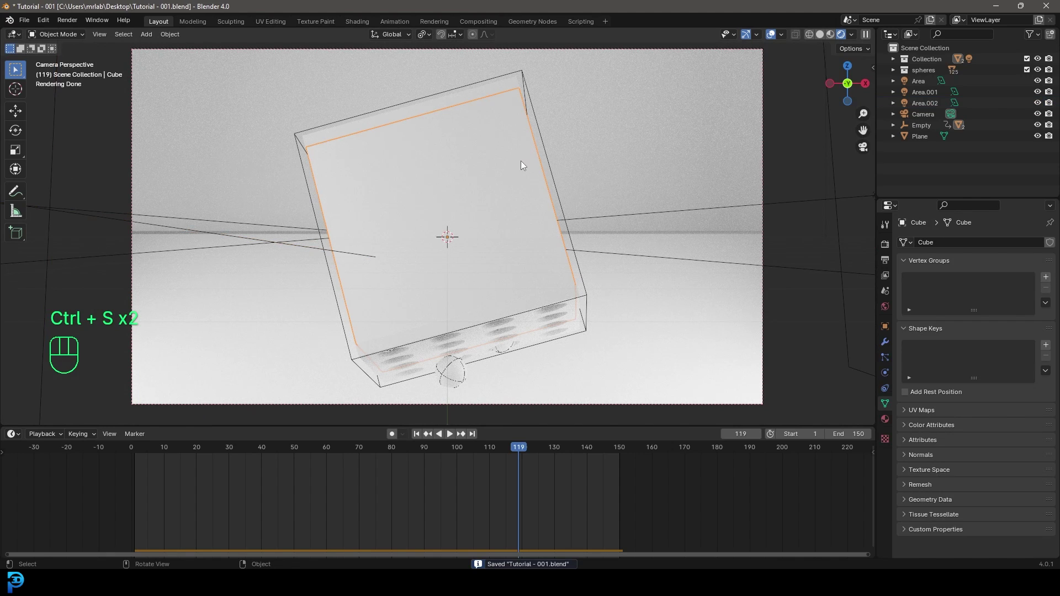
left_click(885, 419)
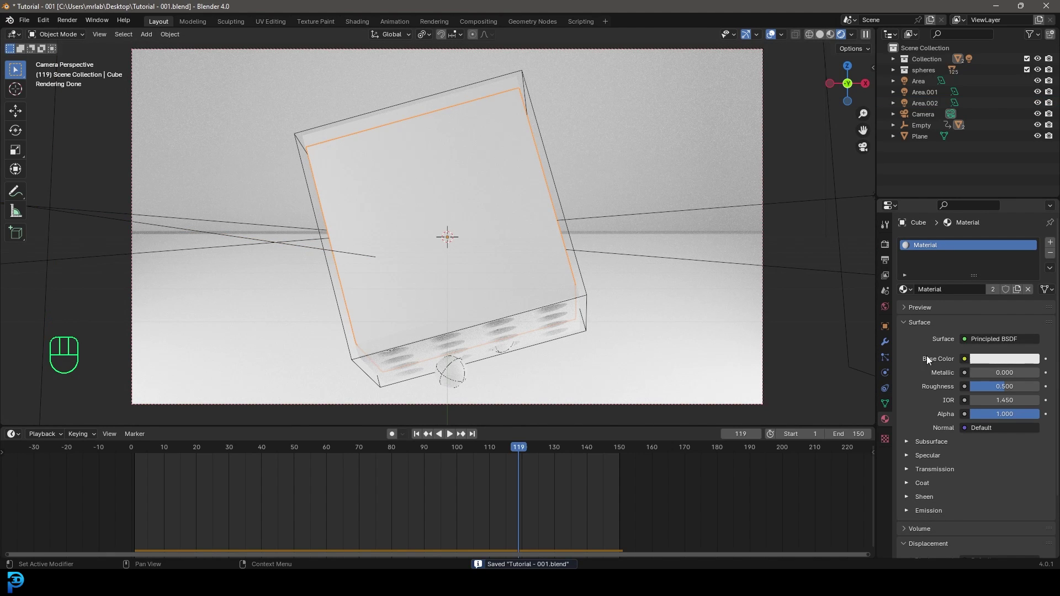
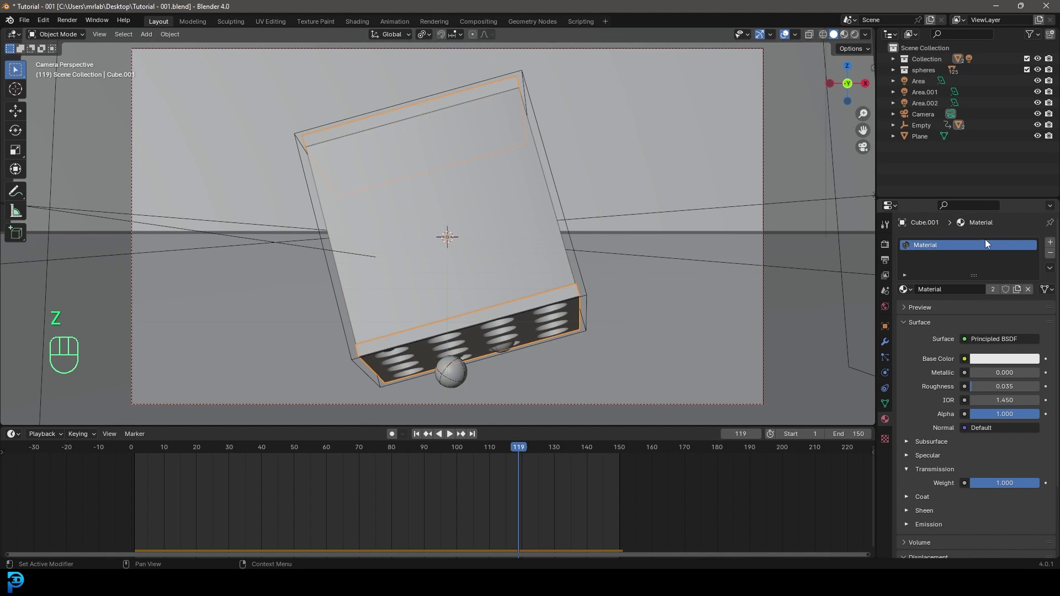
key("g")
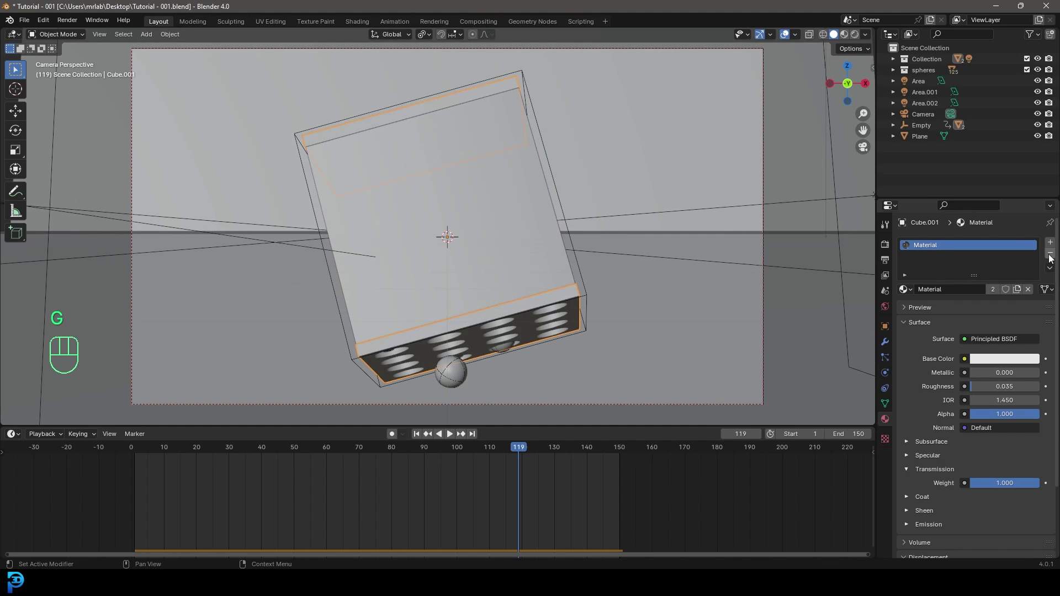
left_click(1053, 258)
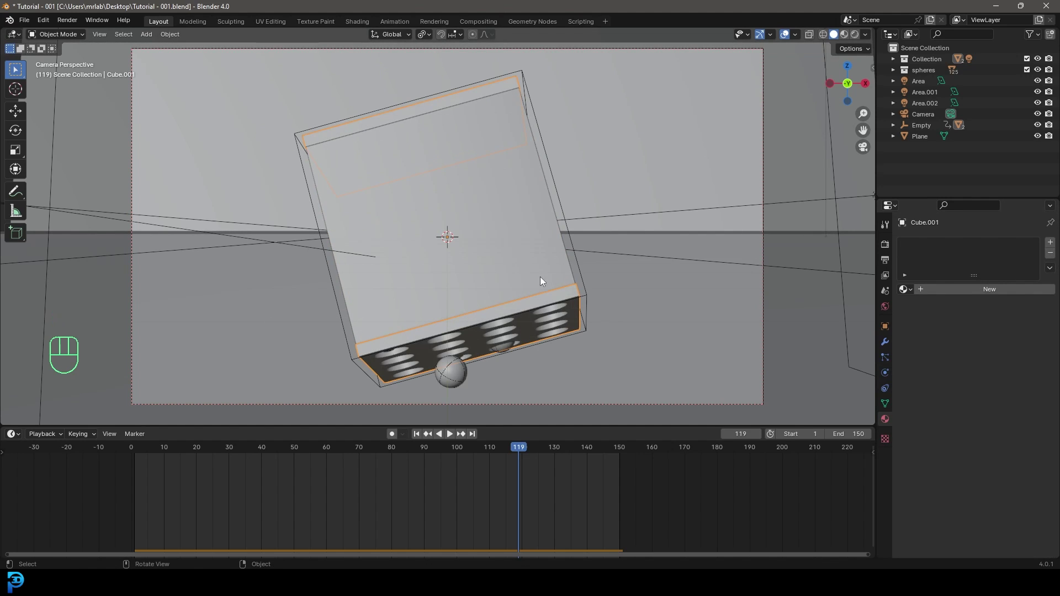
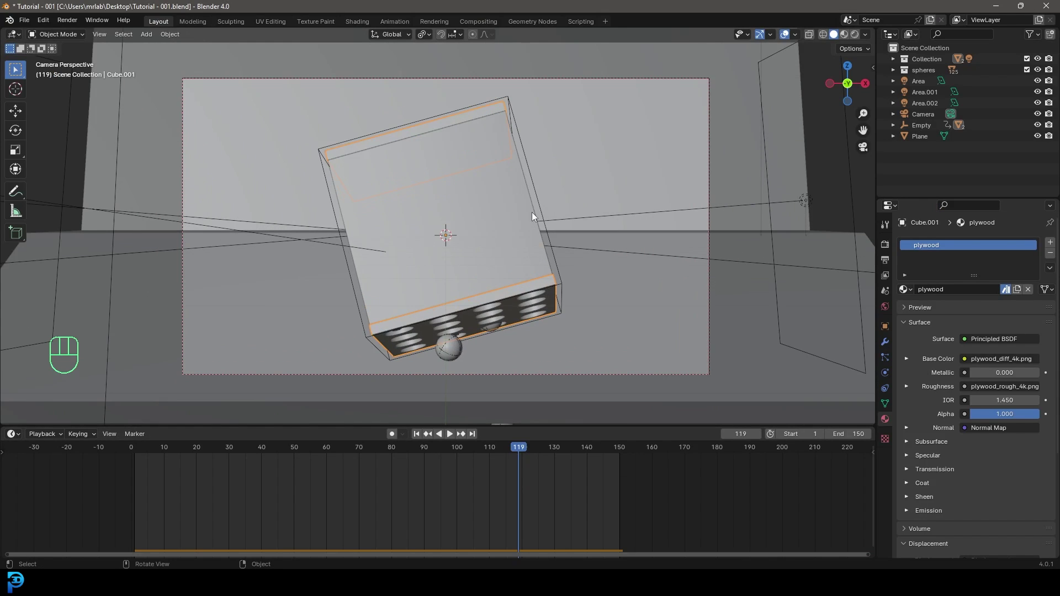
Preview the plywood lid in Rendered mode from the camera, then return to Solid display.
key("z")
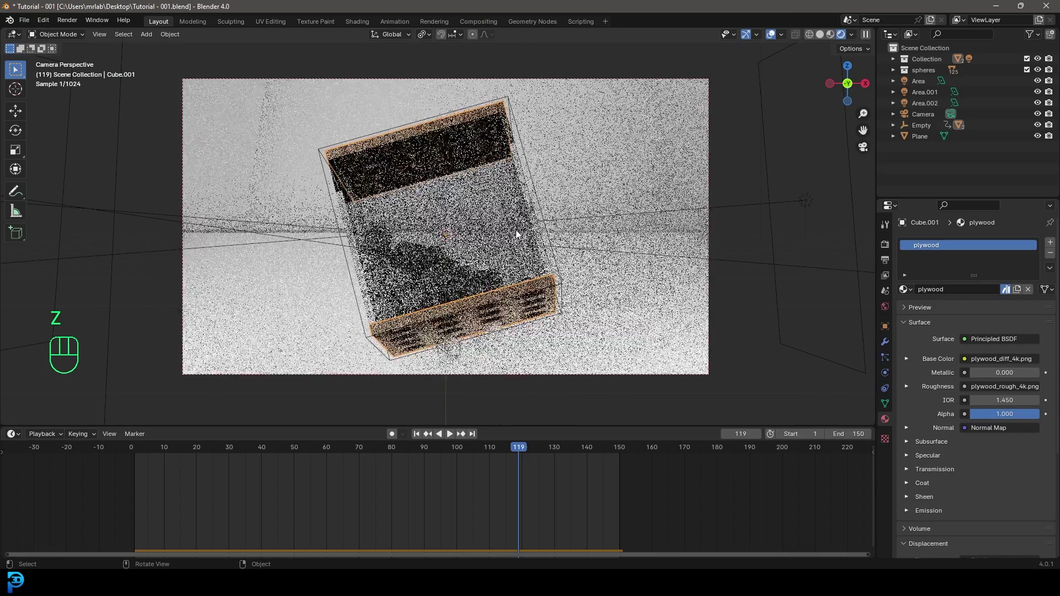
key("Tab")
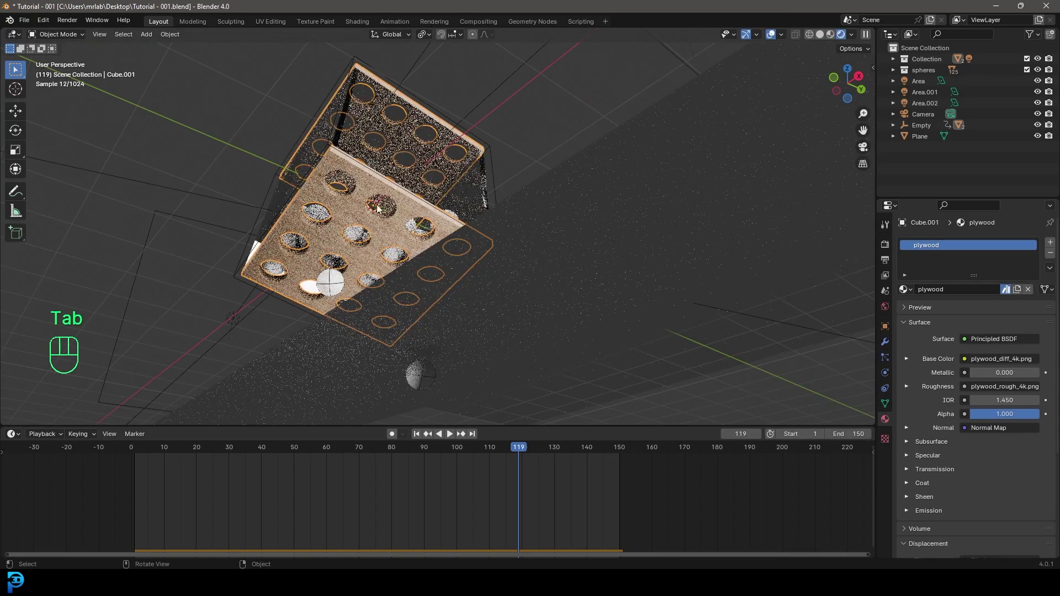
key("KP_0")
key("z")
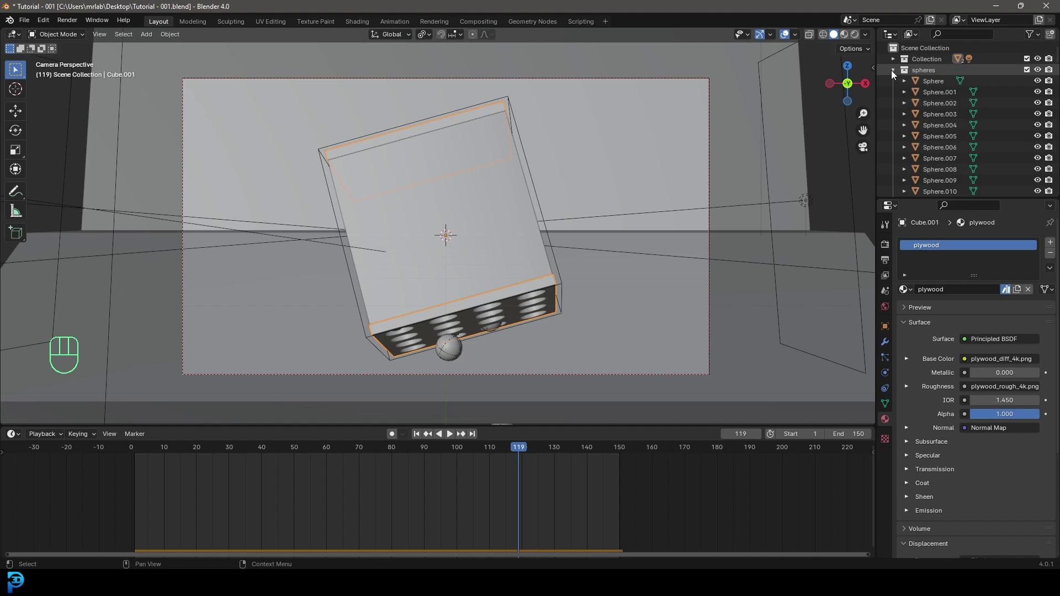
Give the balls material a gold base colour, Metallic 1.0, Roughness 0.303 and preview it rendered.
left_click_drag(951, 102, 992, 362)
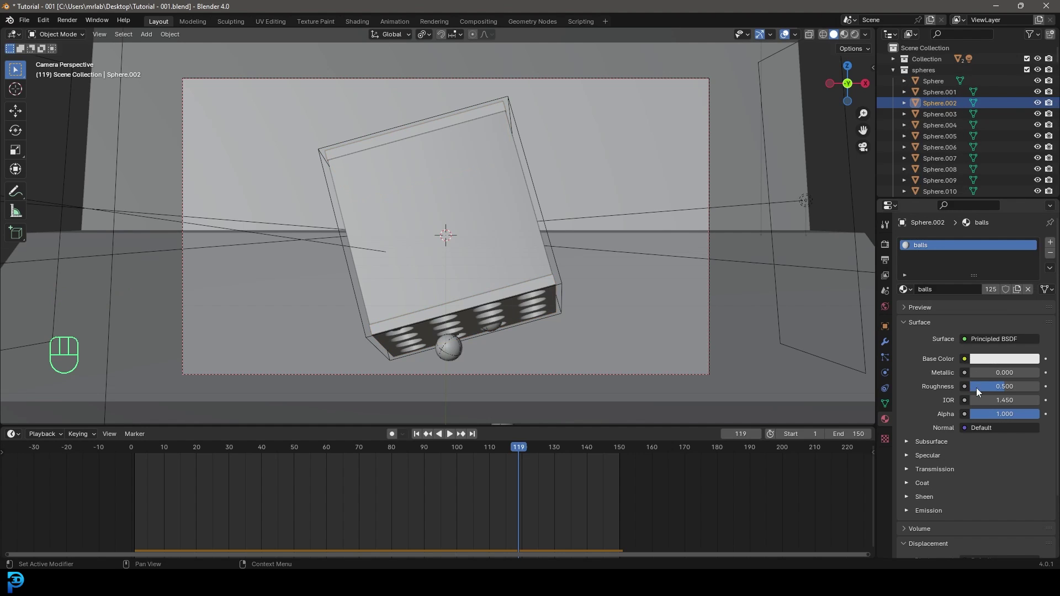
left_click(978, 377)
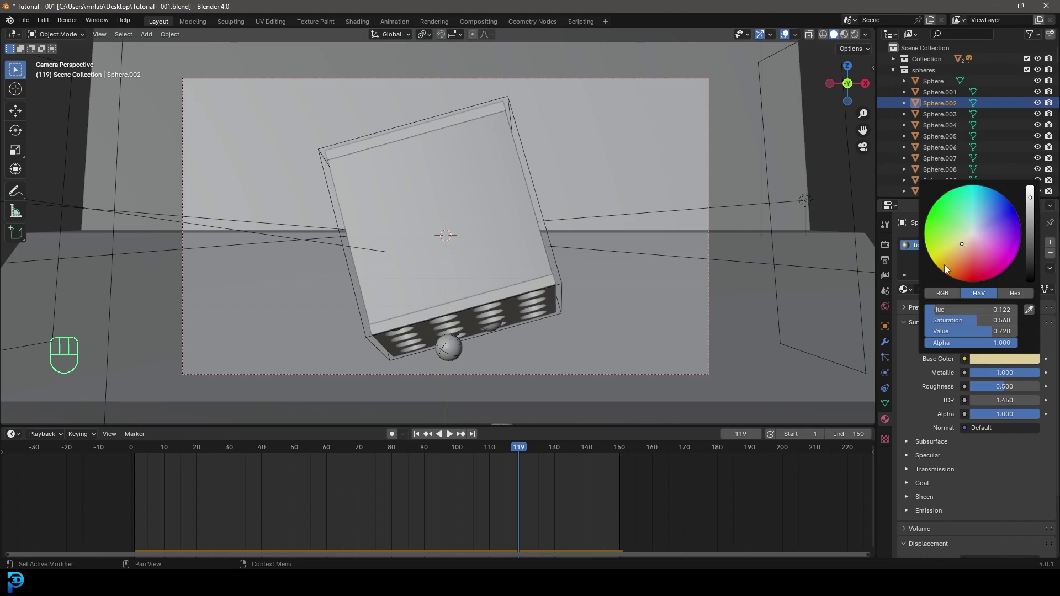
key("z")
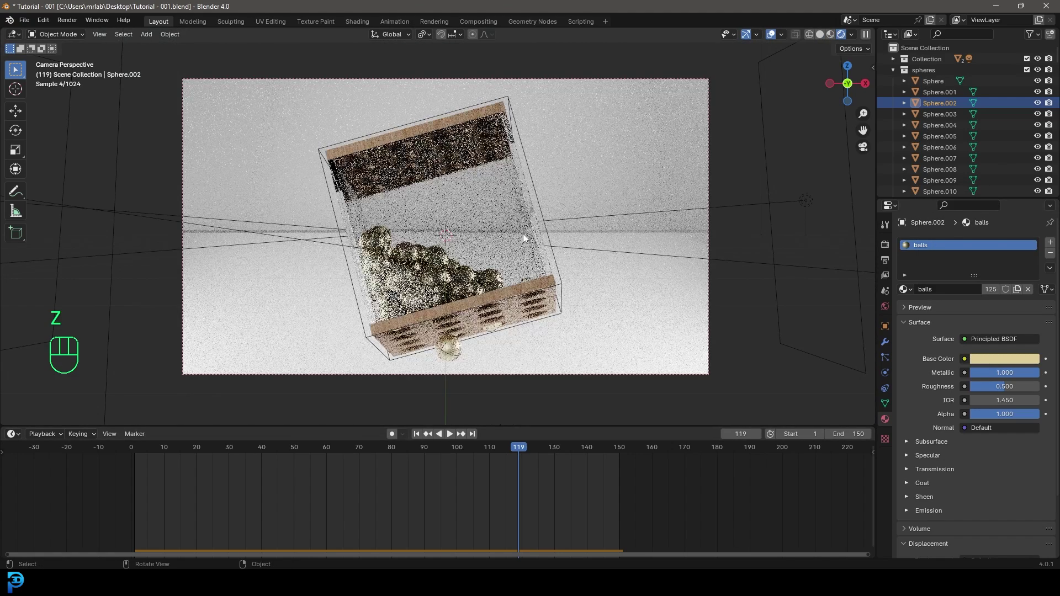
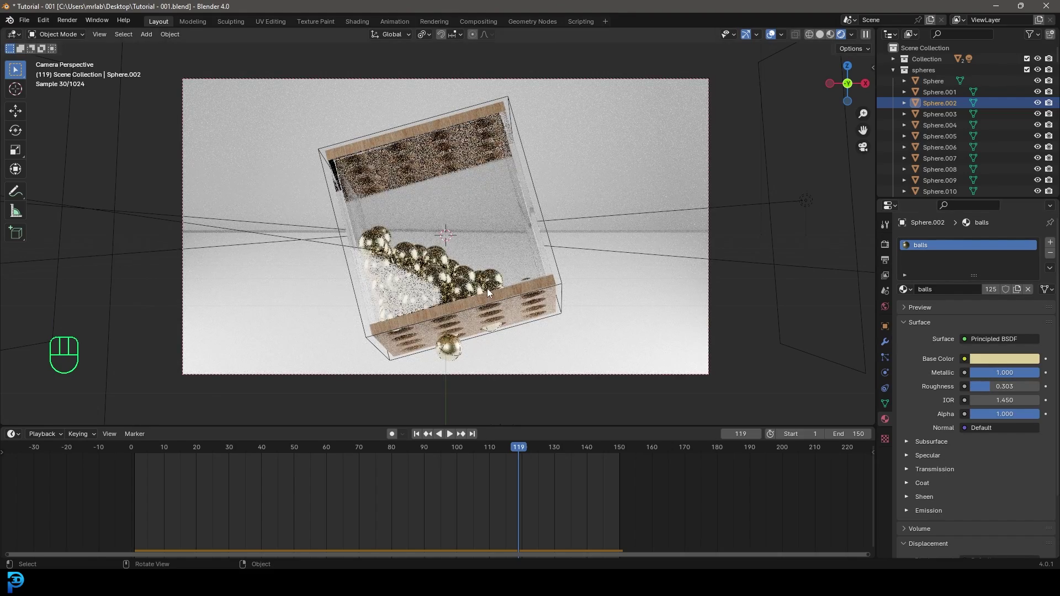
key("space")
key("space")
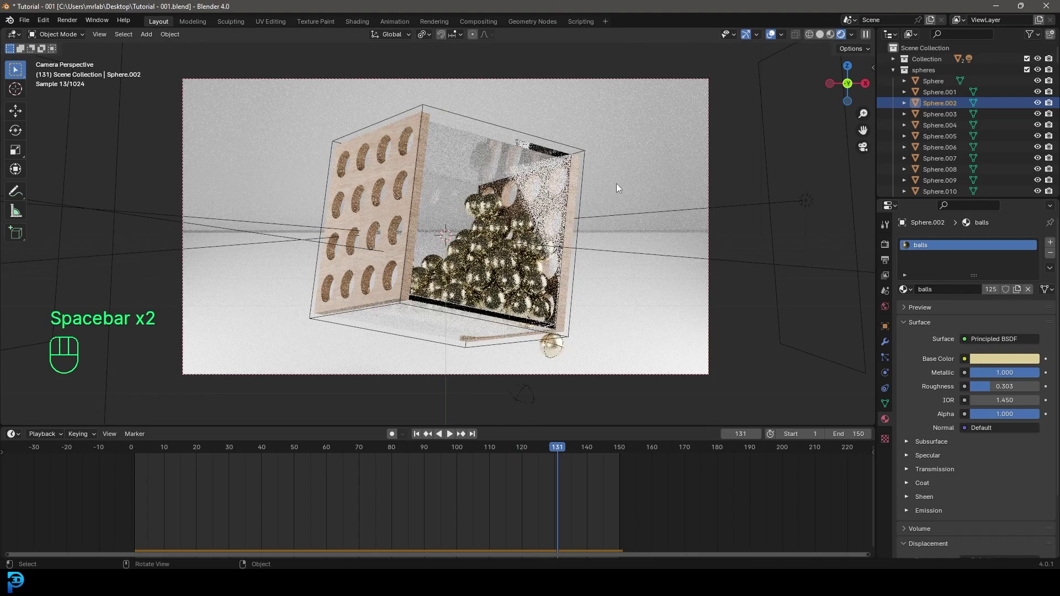
Give the Plane a new near-black material and enable Motion Blur in Render Properties.
left_click(642, 127)
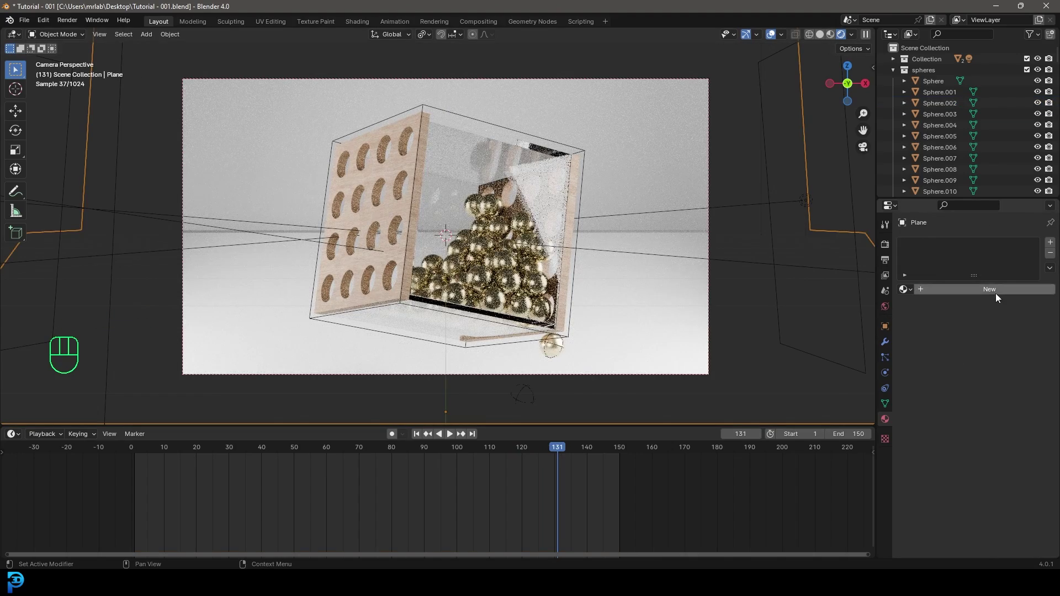
left_click(1016, 363)
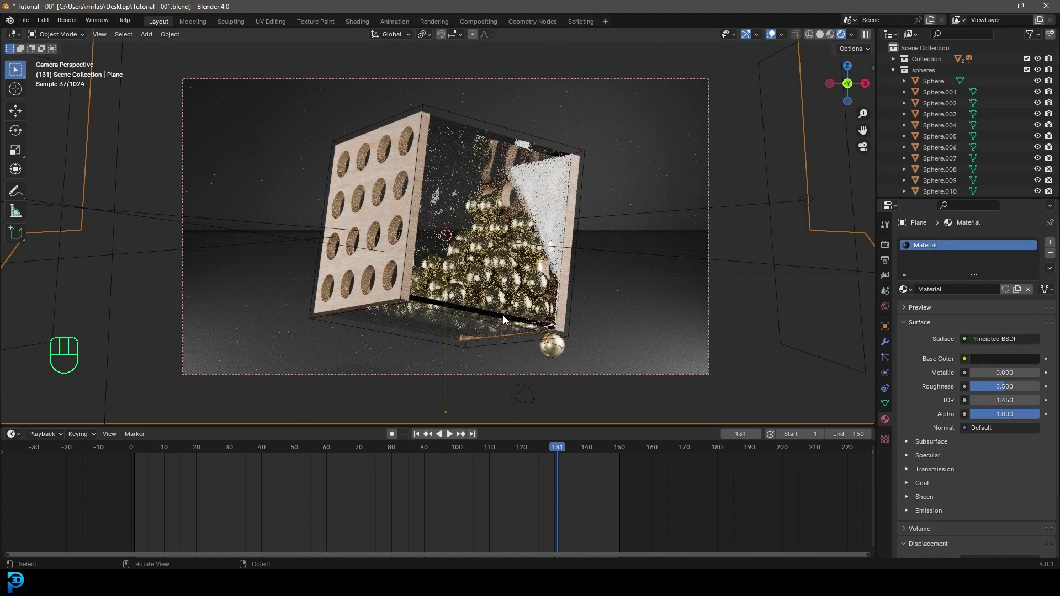
left_click(889, 249)
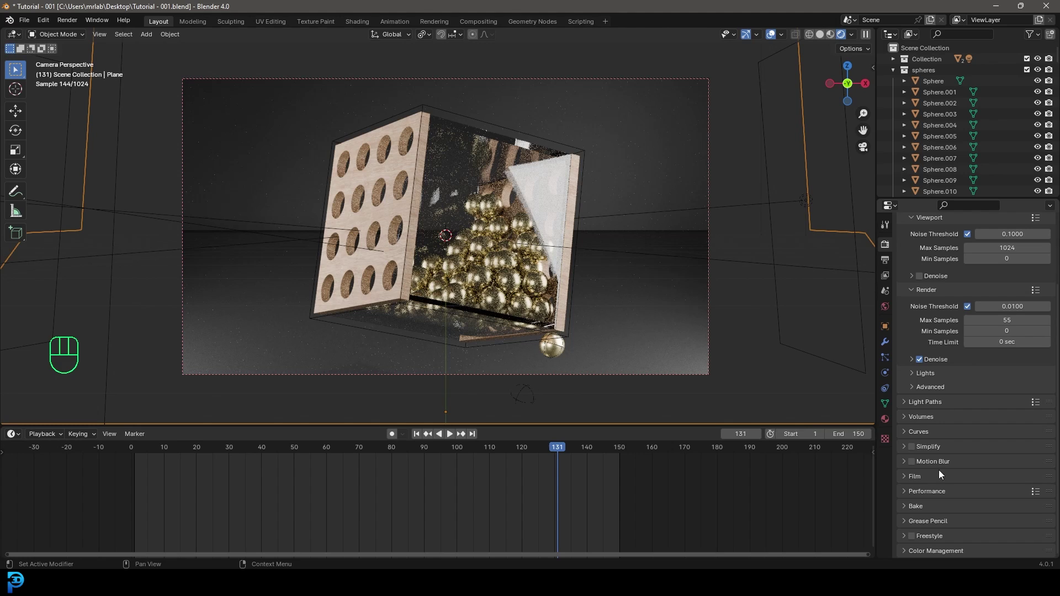
left_click(916, 465)
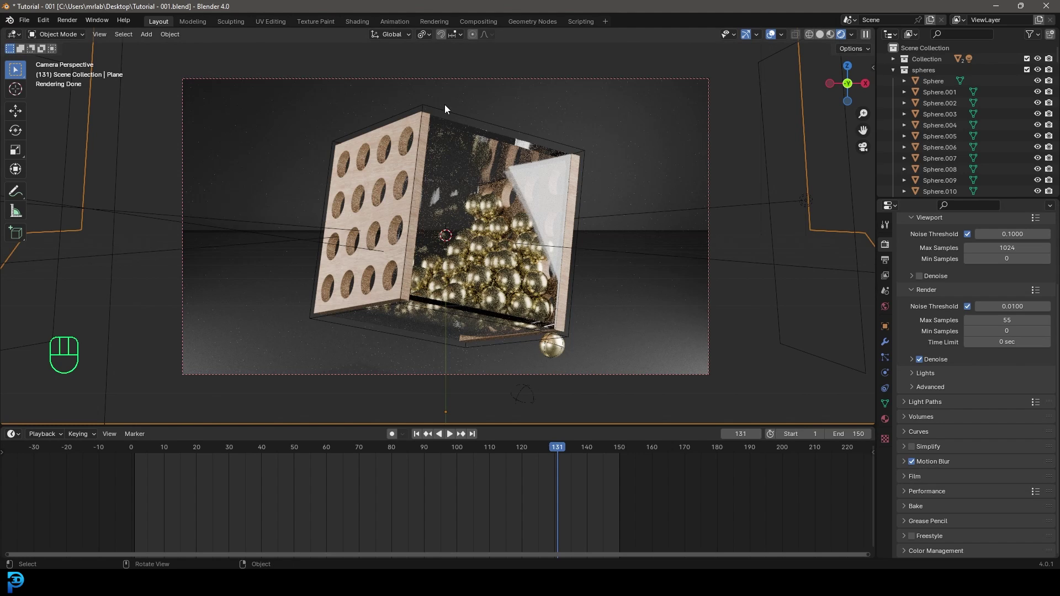
key("z")
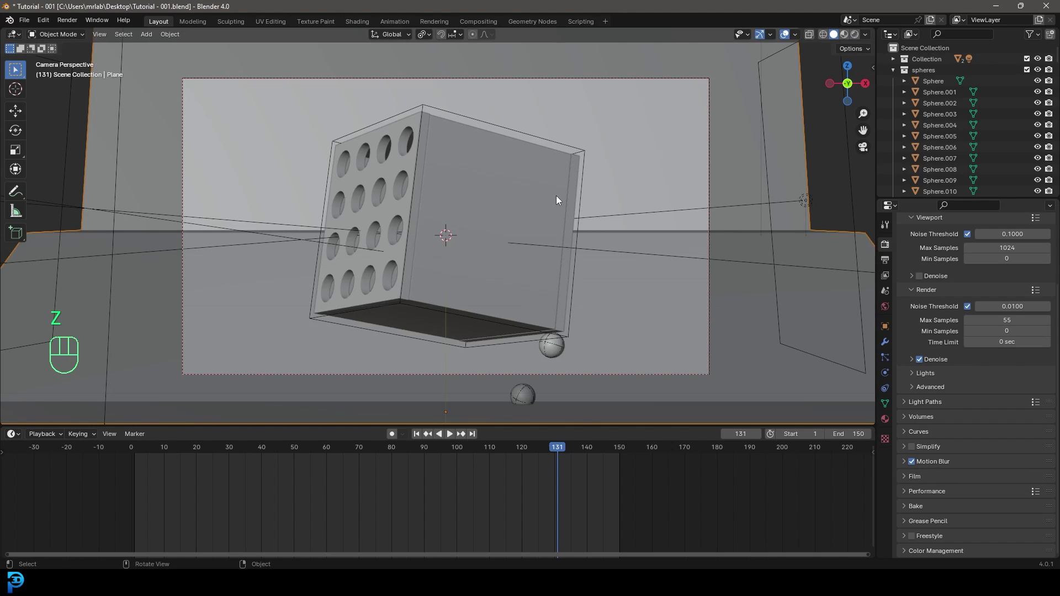